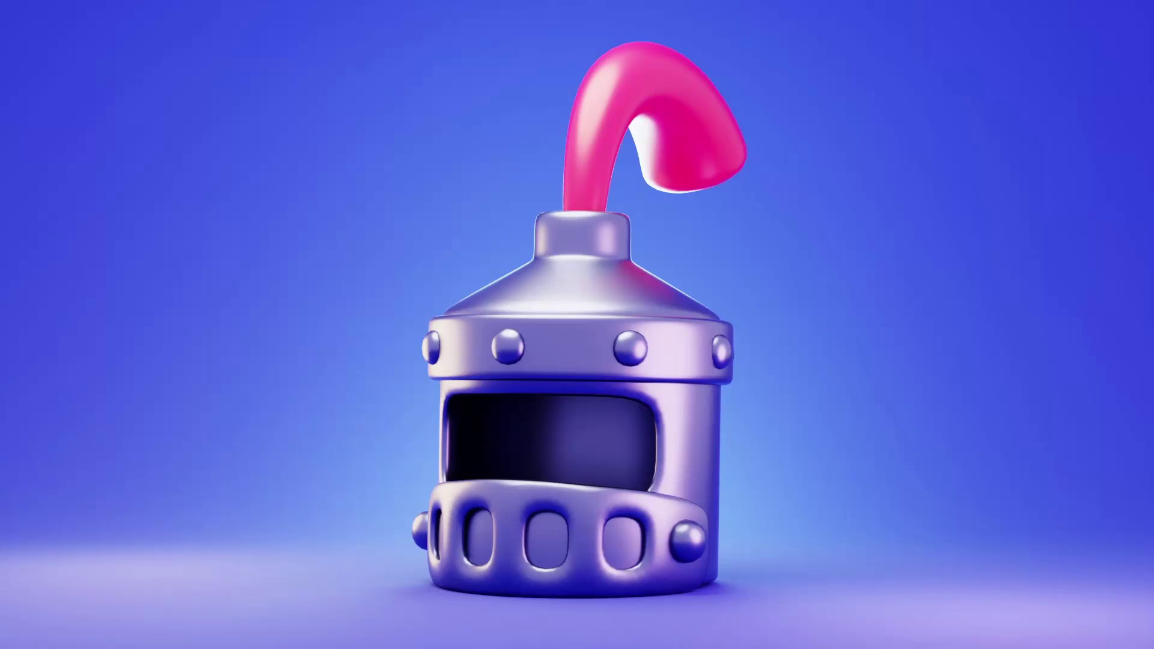
Step: Add a 12-vertex mesh circle and scale it down to helmet size
key("shift+a")
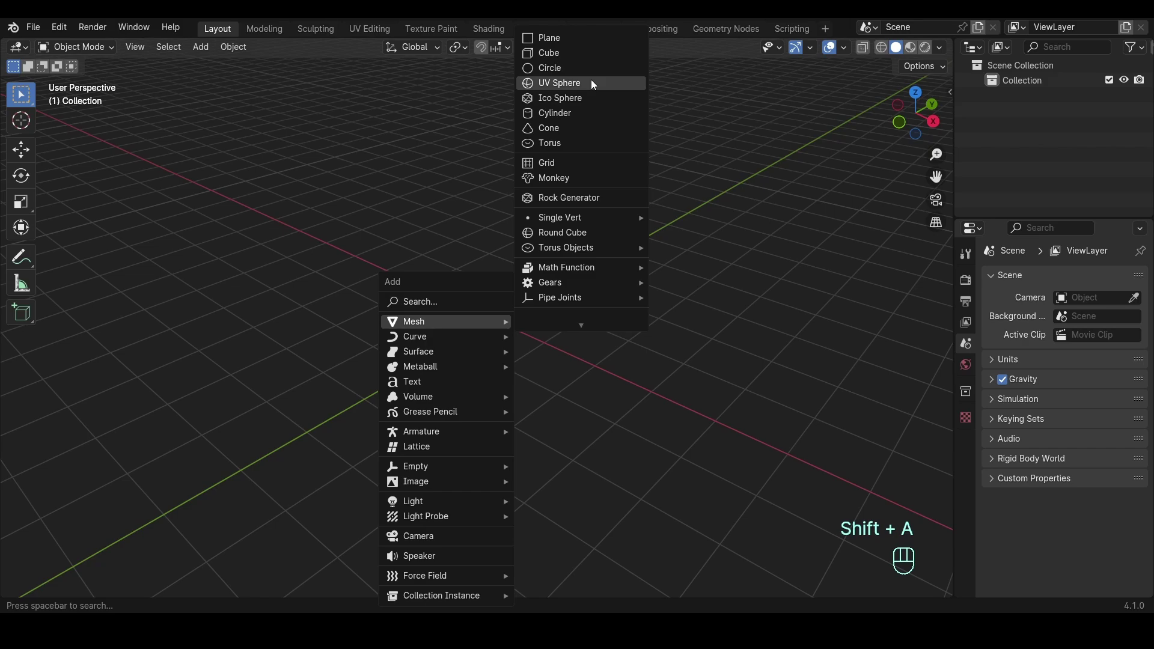
left_click(104, 590)
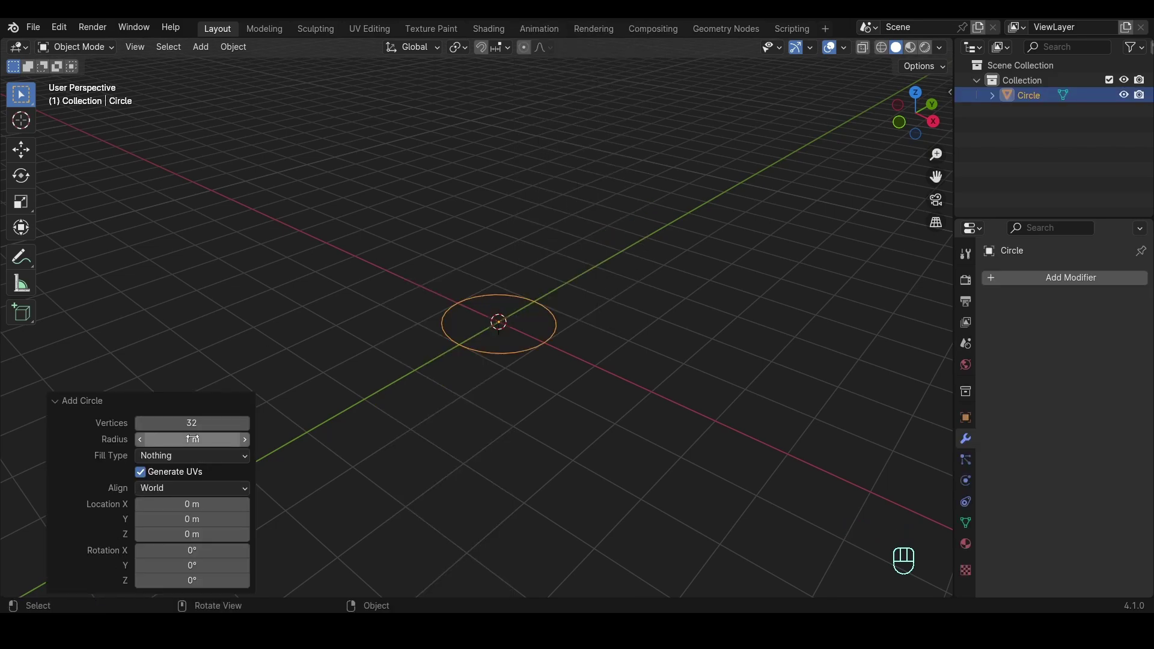
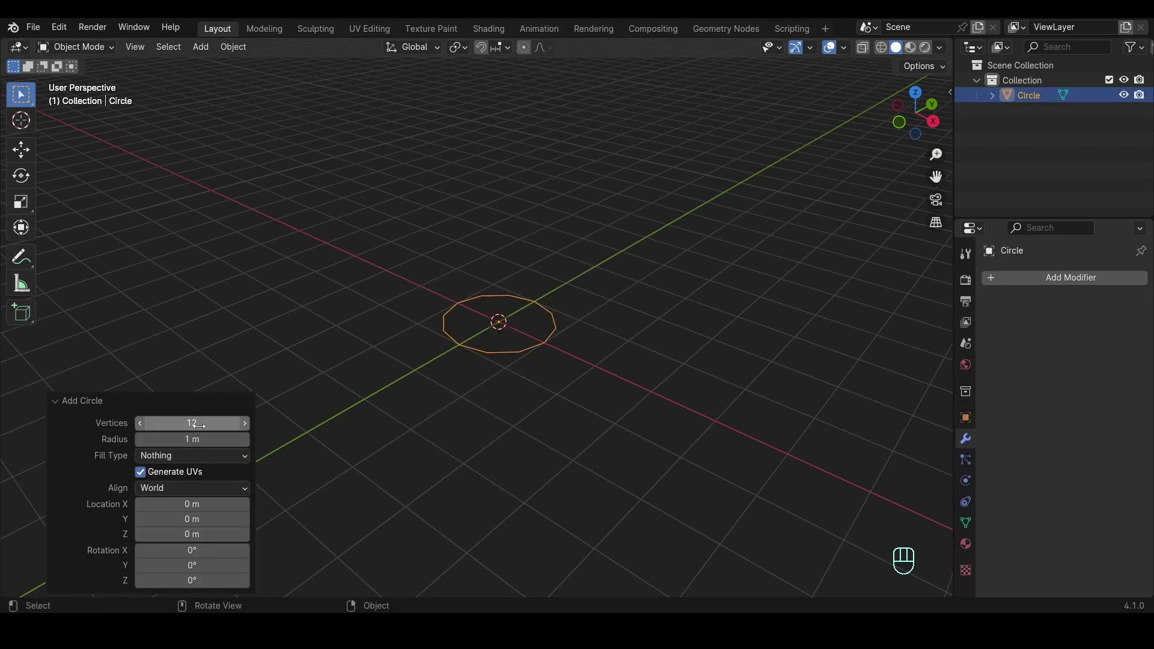
key("Tab")
key("1")
key("s")
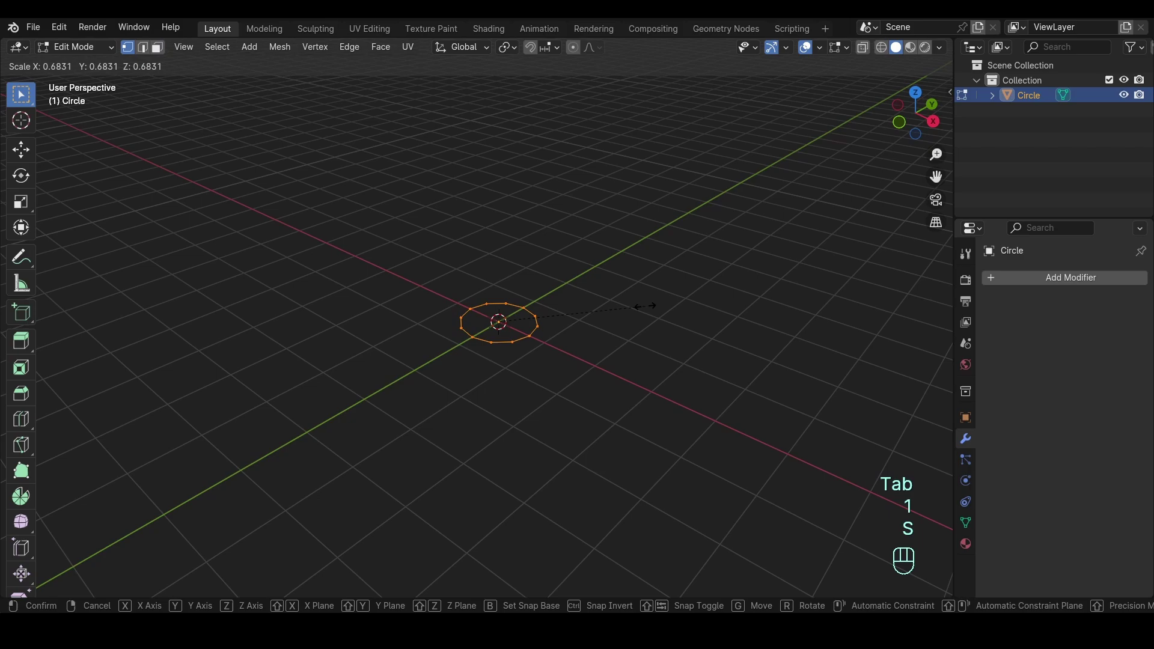
left_click(642, 310)
Step: Extrude the circle upward into a tube, then add a mid-height loop and bevel it into a band
key("KP_1")
left_click_drag(595, 336, 678, 342)
key("e")
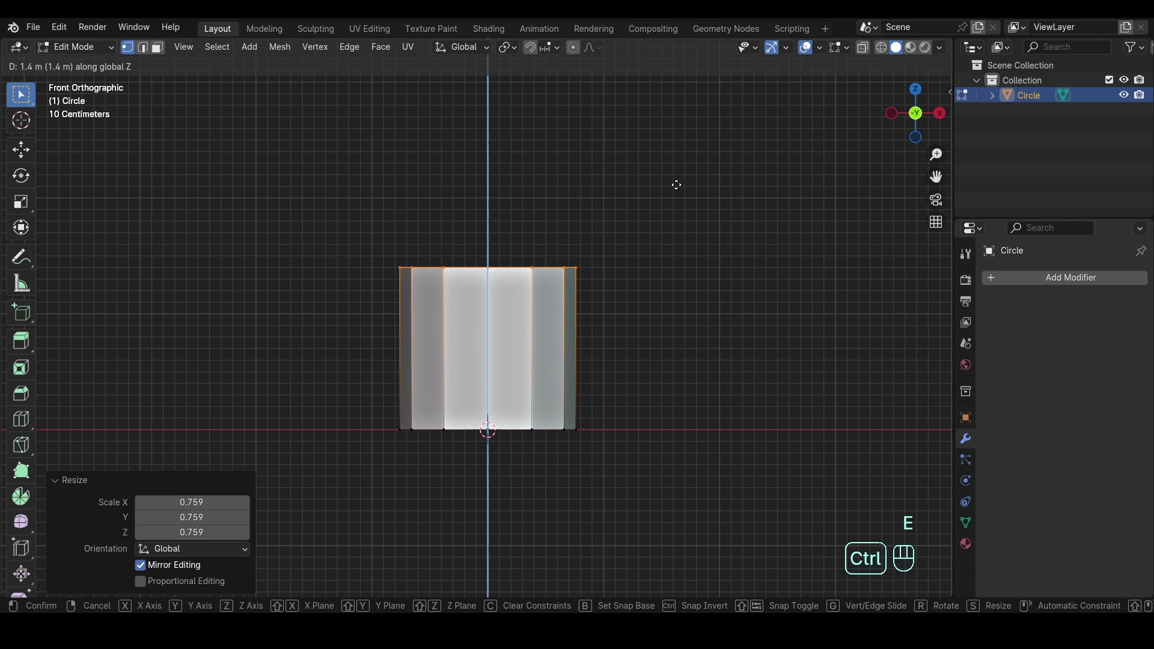
key("a")
key("shift+n")
key("2")
key("g")
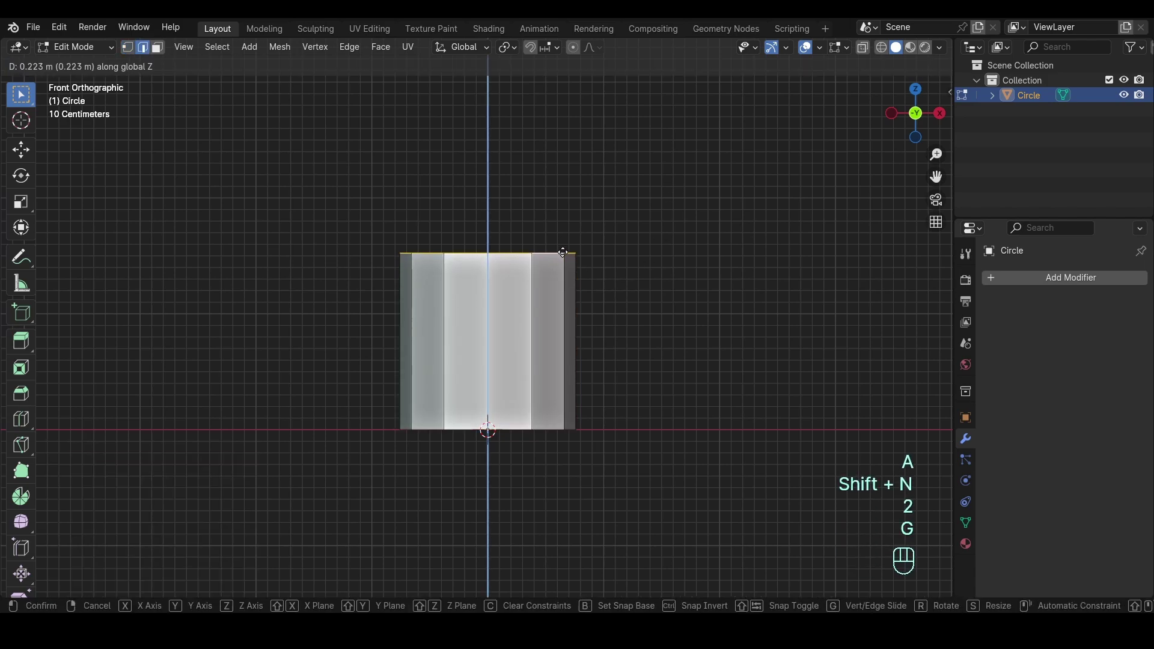
key("ctrl+r")
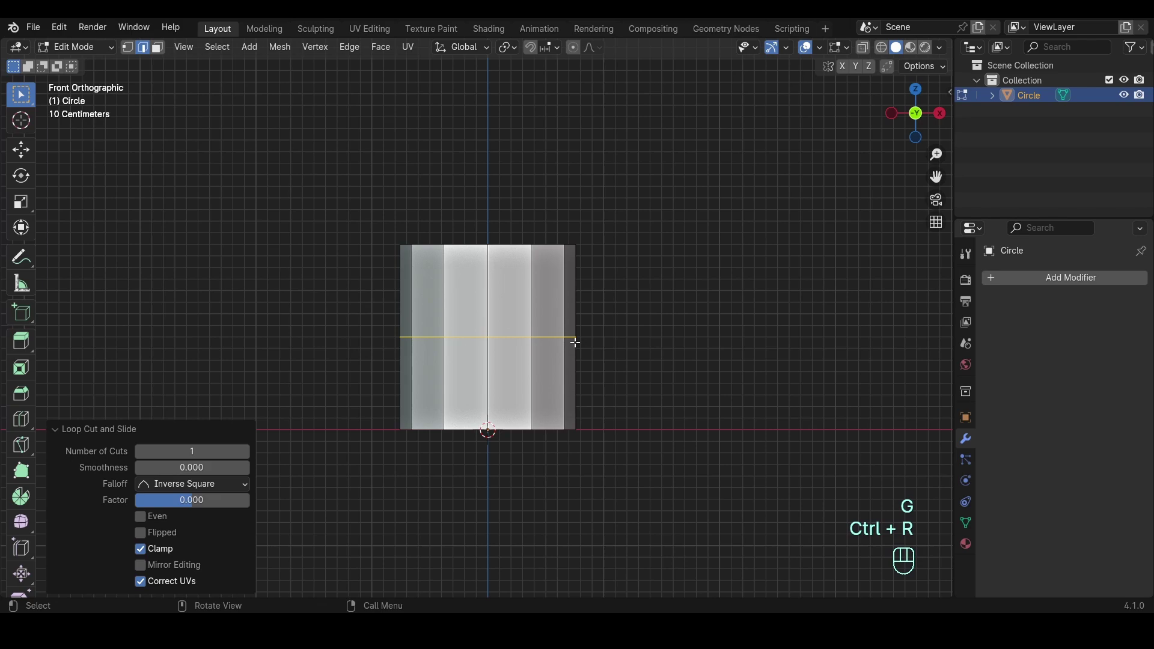
key("ctrl+b")
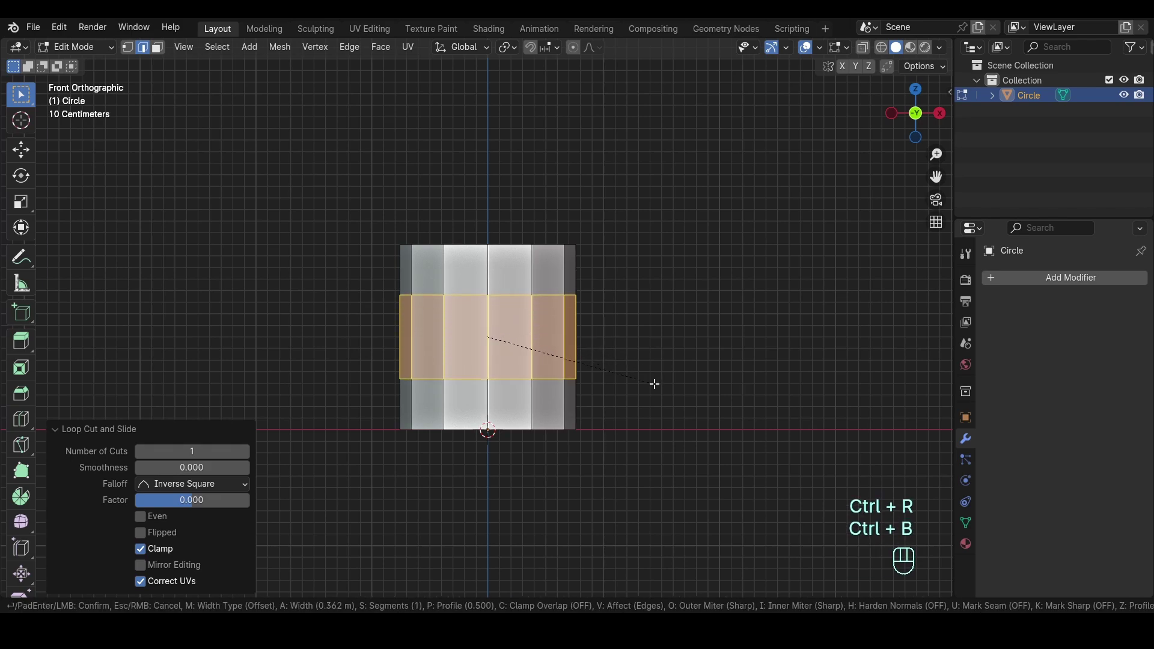
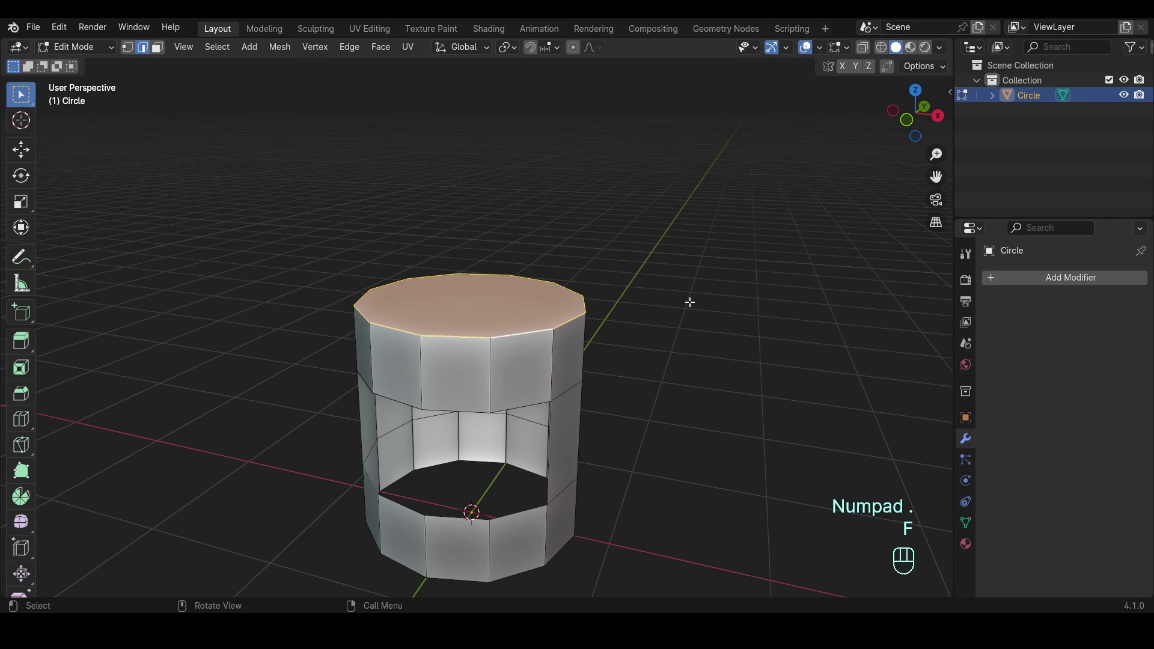
Step: Inset and extrude the top faces into a cone ending in a short neck, then leave Edit Mode
key("i")
key("g")
key("e")
left_click_drag(641, 211, 633, 256)
key("i")
key("e")
key("a")
key("shift+n")
key("Tab")
Step: Add a Solidify modifier giving the helmet shell 0.114 m thickness
left_click_drag(656, 282, 663, 227)
left_click_drag(628, 334, 628, 235)
middle_click(623, 272)
middle_click(628, 261)
middle_click(514, 255)
left_click(1034, 286)
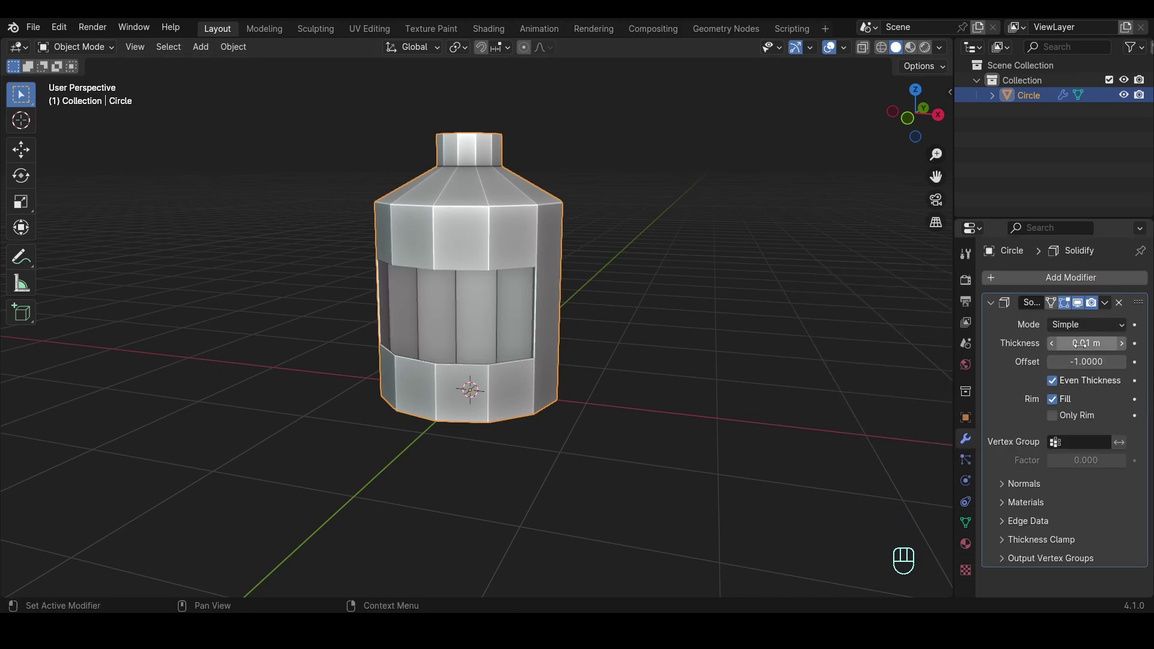
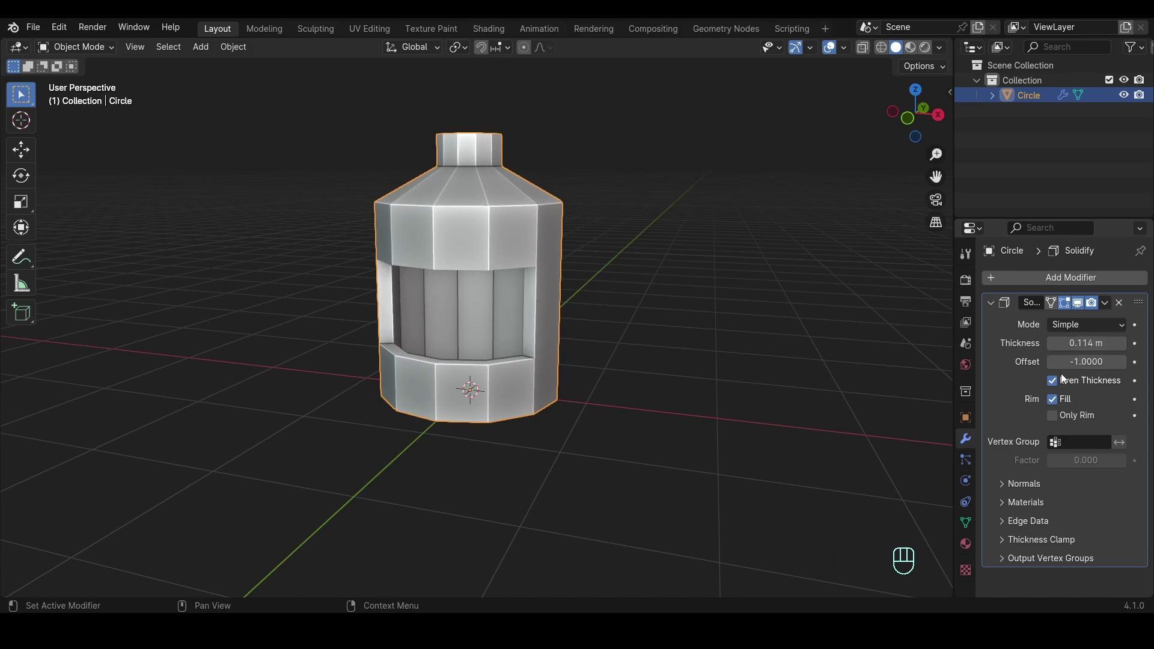
left_click(1061, 384)
left_click(1061, 385)
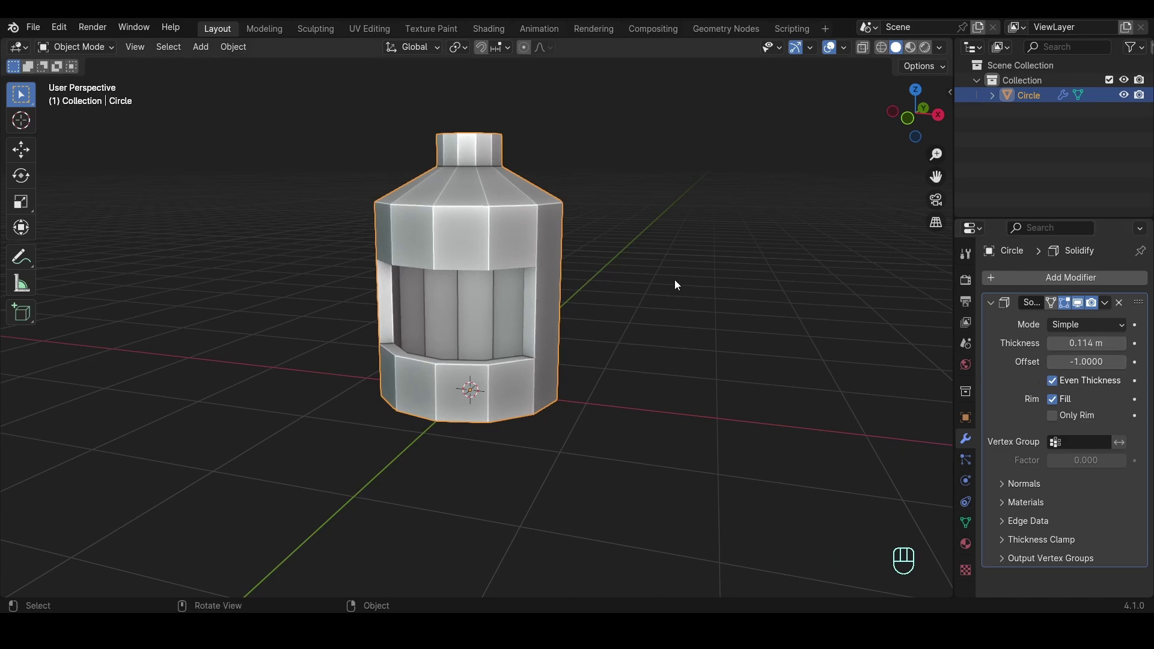
Step: Add Subdivision Surface, shade smooth, and add support loops at the opening edges and base
key("ctrl+3")
right_click(474, 236)
key("Tab")
key("KP_1")
key("ctrl+r")
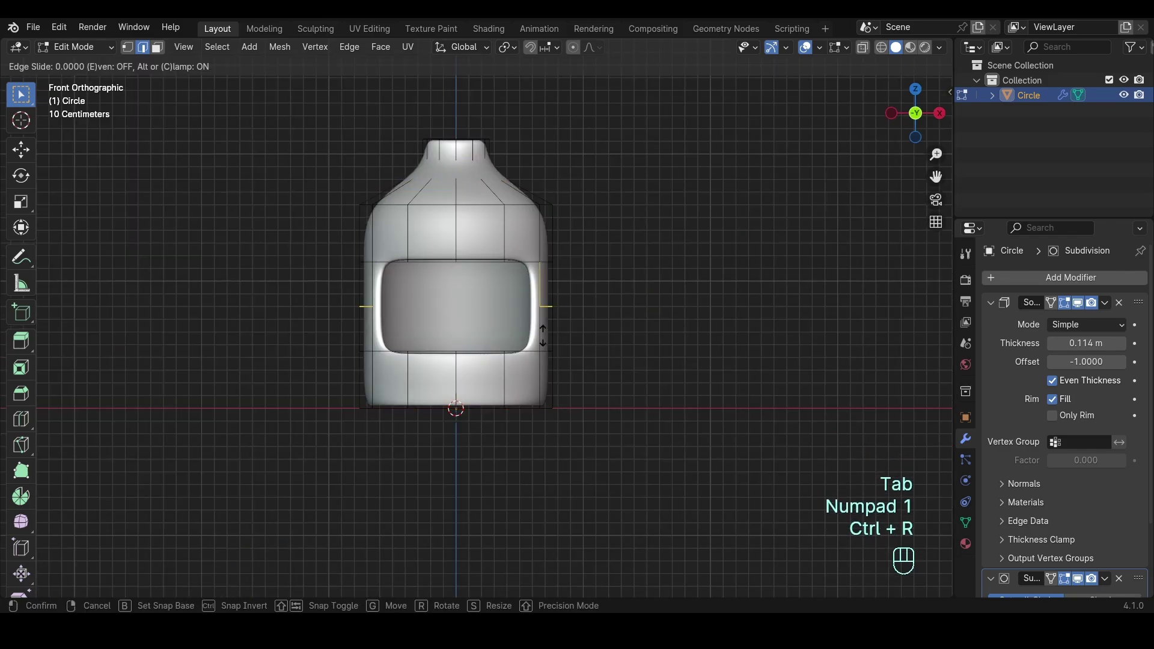
key("ctrl+r")
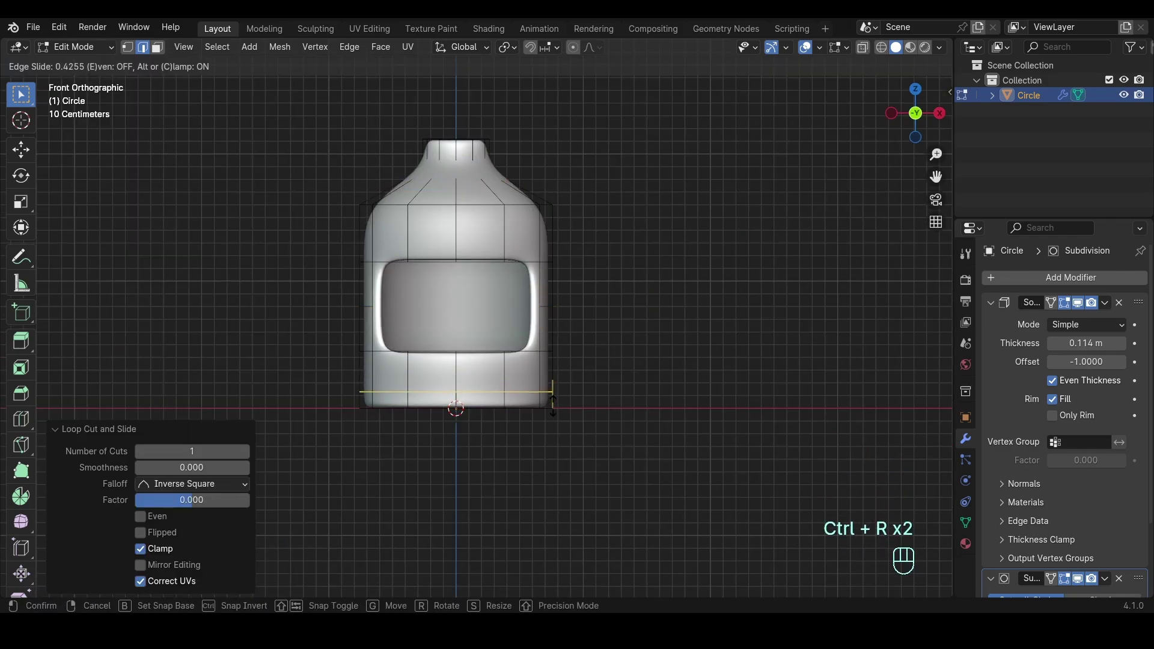
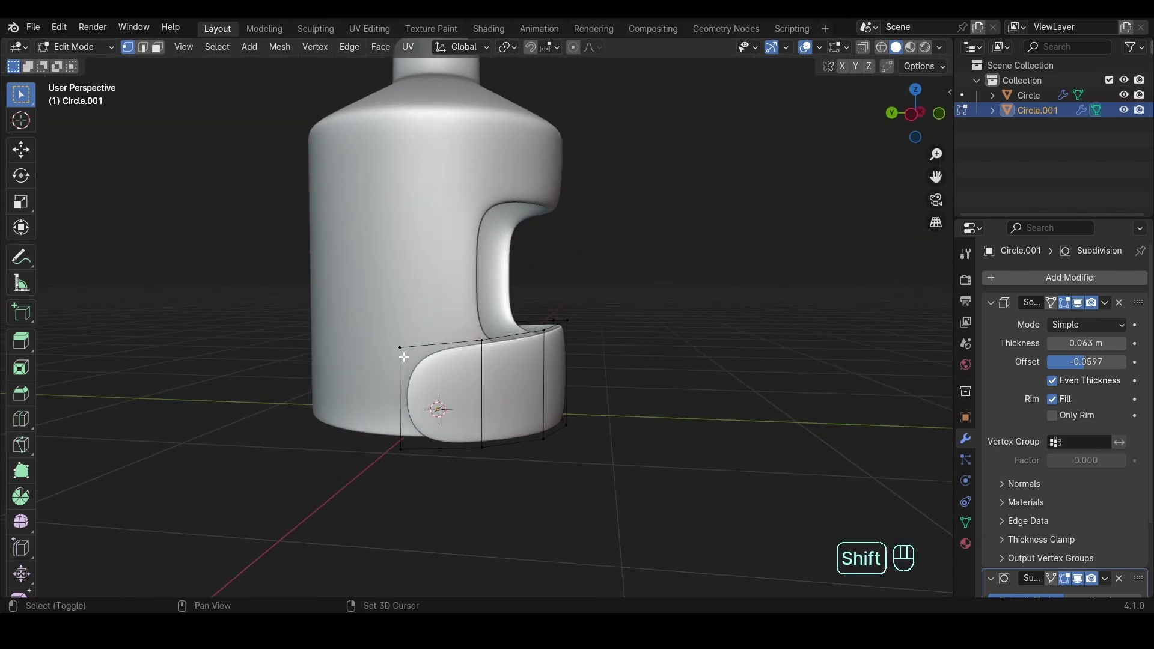
Step: Lower the visor's end point, scale it along X, and begin a knife cut across the visor in front view
key("g")
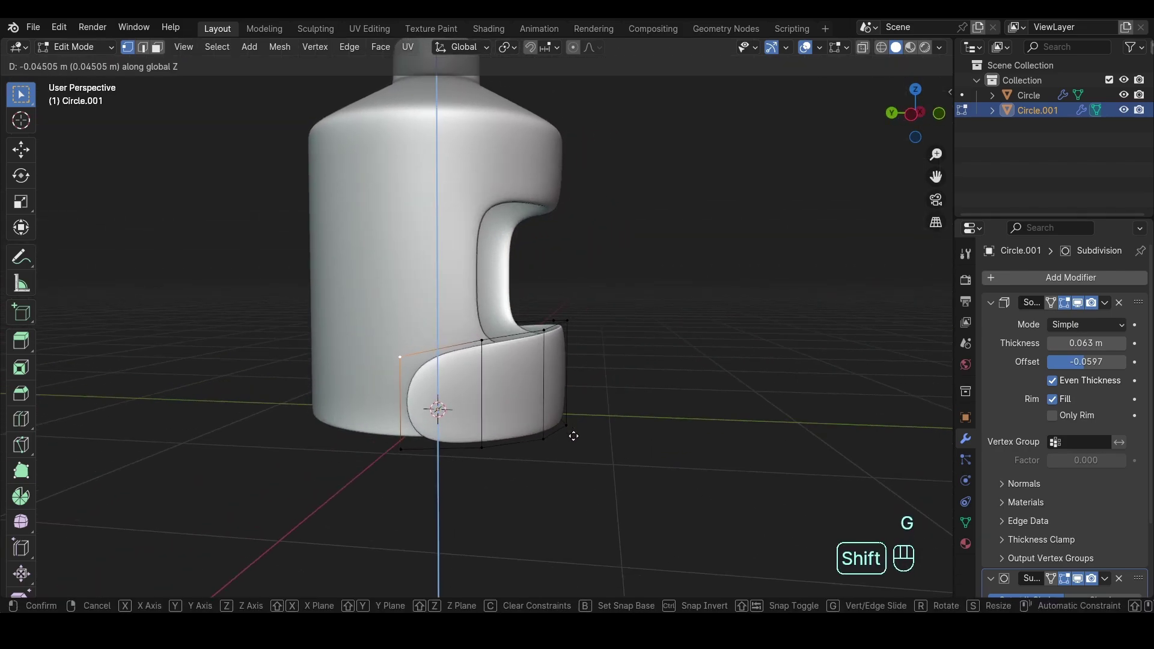
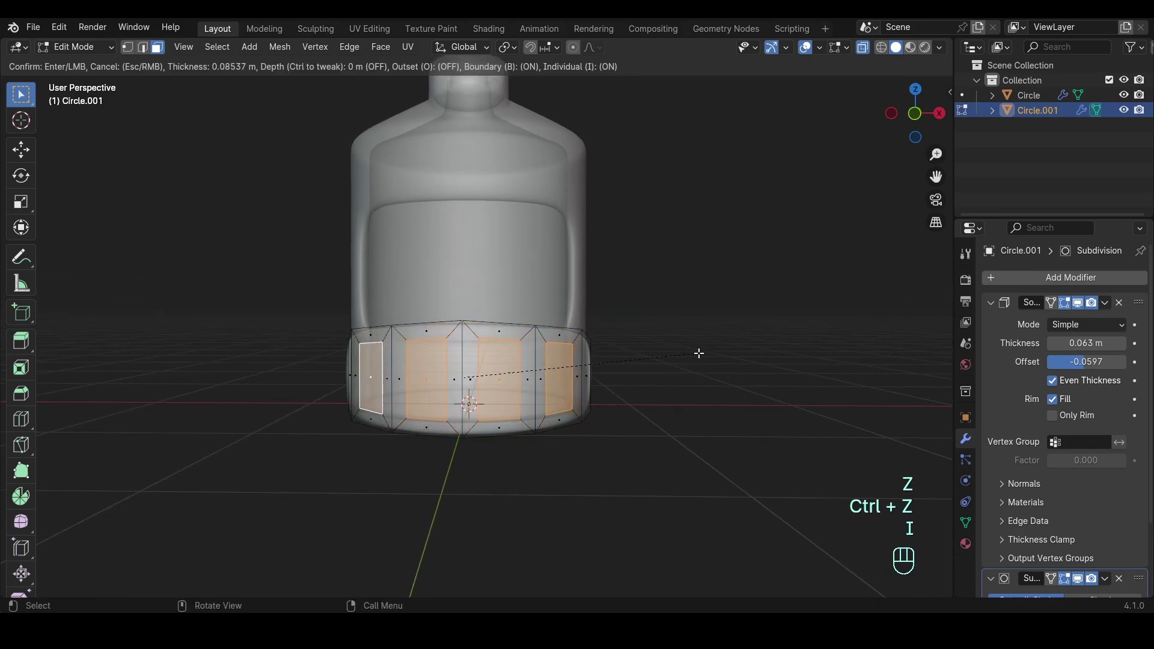
key(".")
key("s")
key("x")
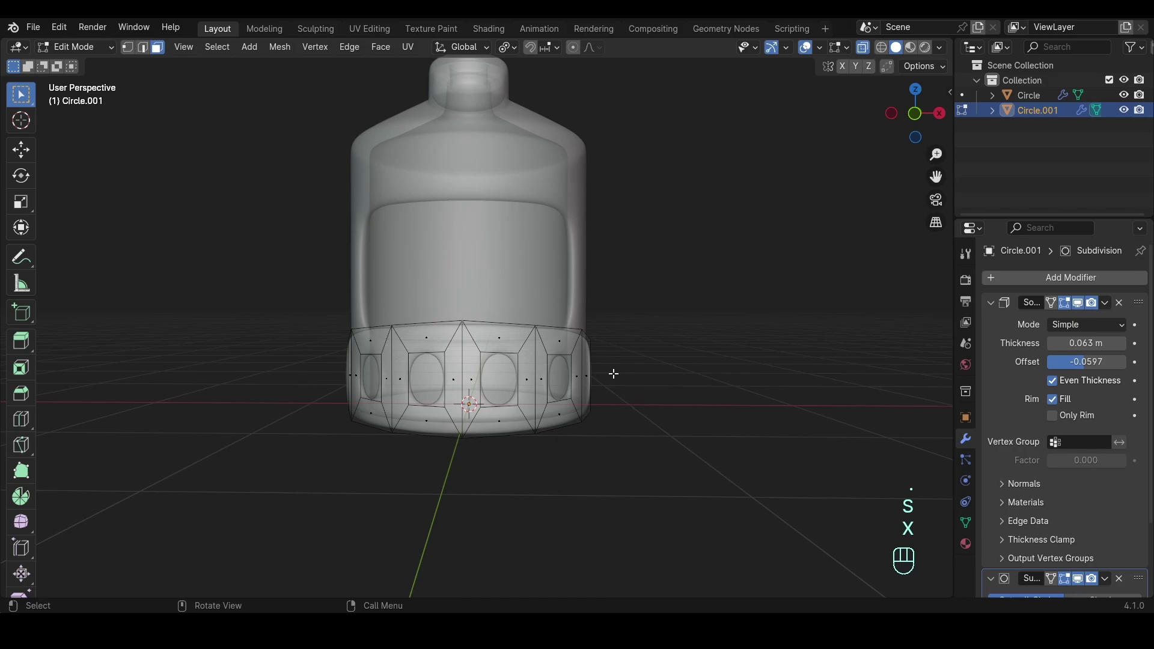
key("KP_1")
key("k")
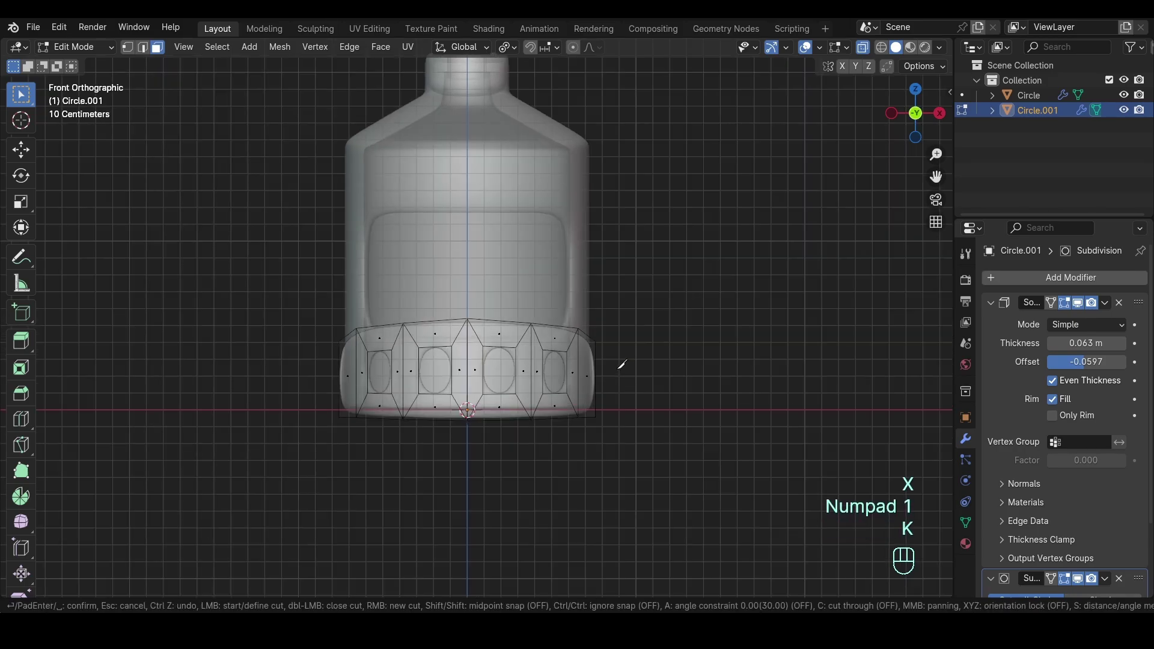
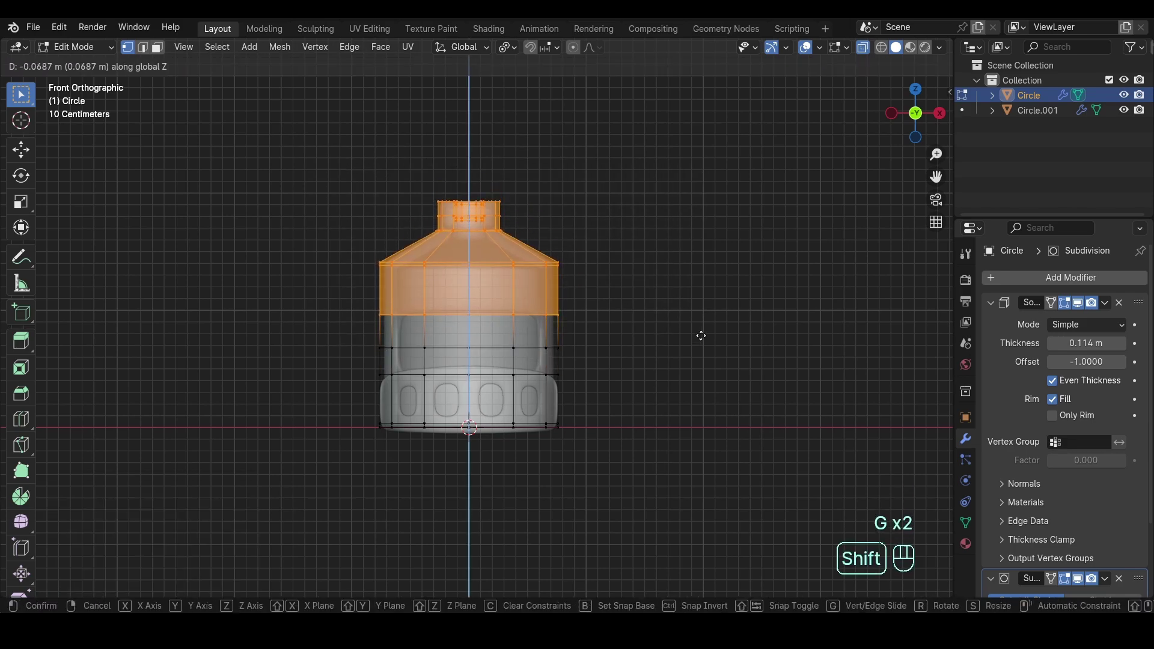
Step: Select the helmet's upper band in wireframe and separate it as the brim ring object
key("z")
key("Tab")
left_click(675, 308)
left_click_drag(655, 315, 615, 345)
key("Tab")
key("2")
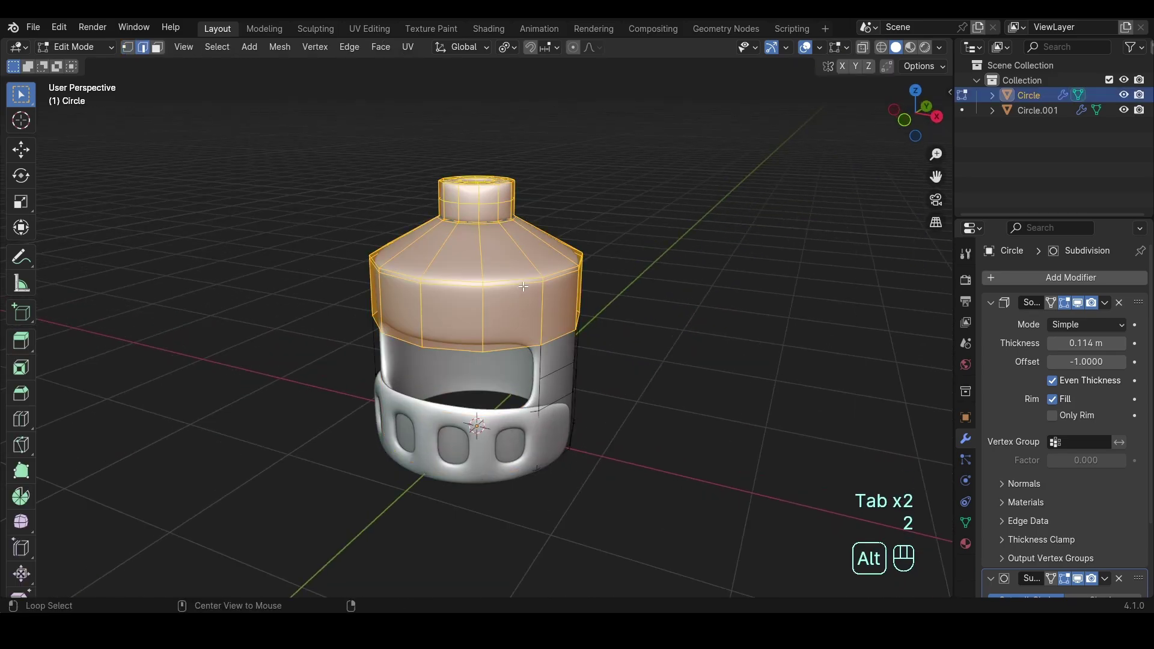
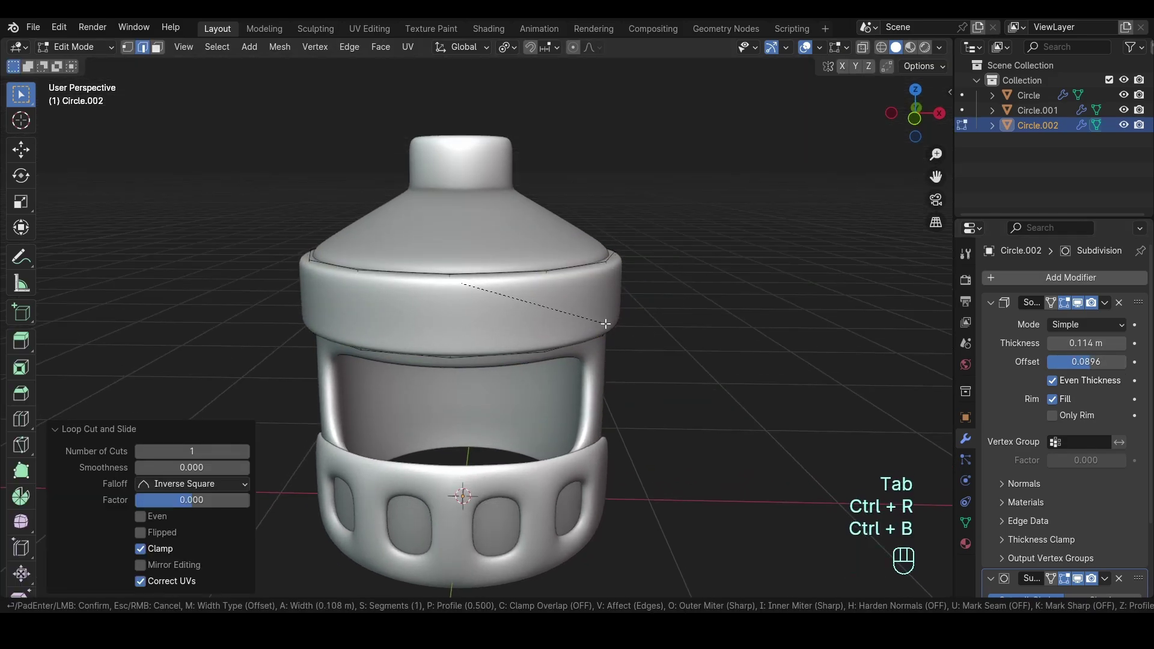
Step: Add loop cuts to sharpen the thickened brim ring and return to Object Mode
key("Tab")
left_click_drag(673, 284, 675, 280)
left_click_drag(666, 294, 658, 260)
middle_click(659, 261)
left_click(658, 261)
left_click_drag(562, 237, 559, 302)
left_click_drag(620, 406, 610, 294)
left_click_drag(613, 336, 524, 353)
right_click(506, 406)
key("shift+a")
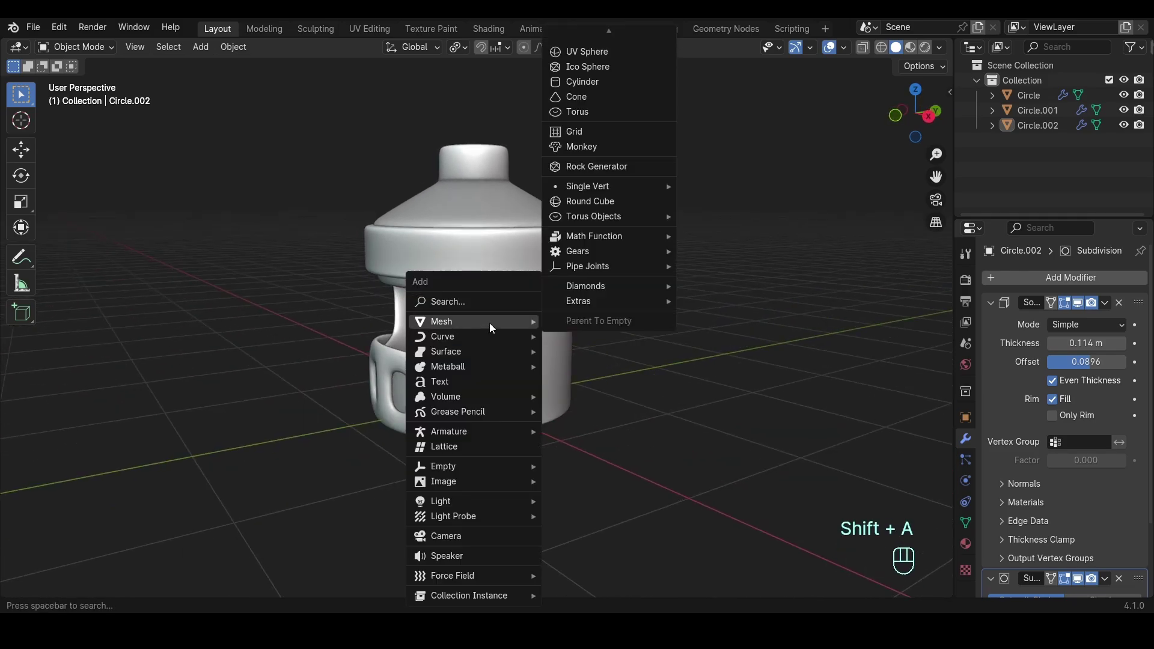
Step: Subdivide a cube into a small sphere stud and scale it down
key("ctrl+3")
left_click_drag(557, 339, 552, 326)
key("Tab")
key("s")
key("Tab")
left_click_drag(582, 371, 672, 358)
Step: Add a Mirror modifier to the stud with the helmet as its mirror object
left_click(1032, 281)
left_click(995, 308)
left_click_drag(1145, 321, 1144, 318)
left_click(1123, 384)
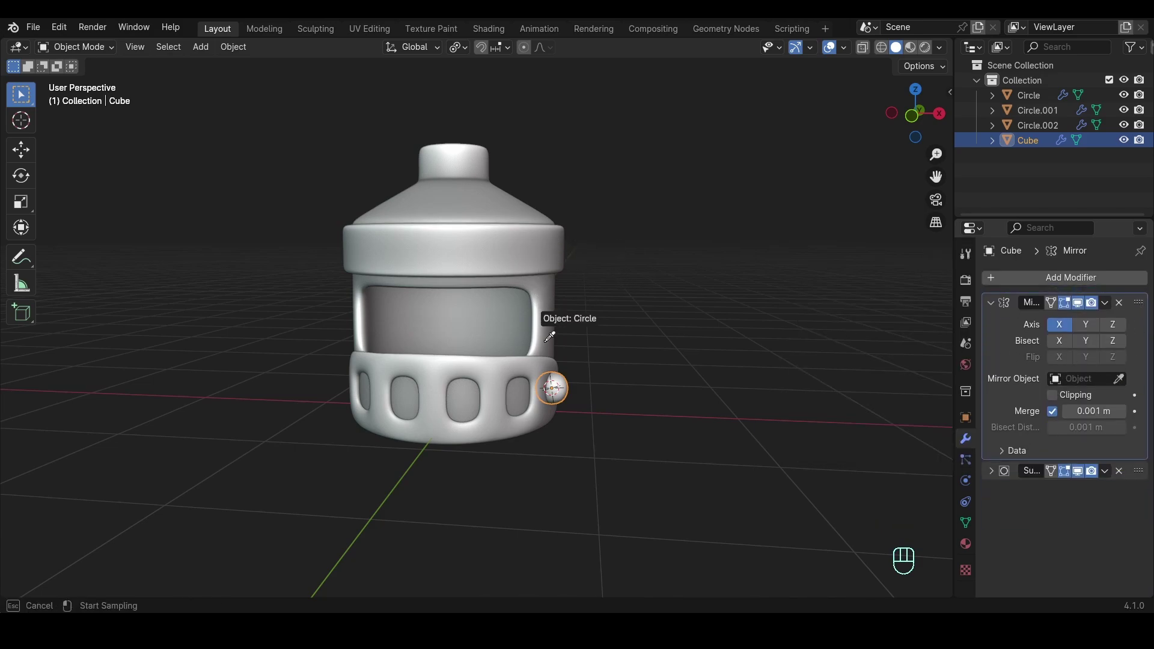
left_click(674, 316)
middle_click(681, 282)
left_click(537, 259)
Step: Position the mirrored studs at the ends of the visor band
key("Tab")
key("z")
key("2")
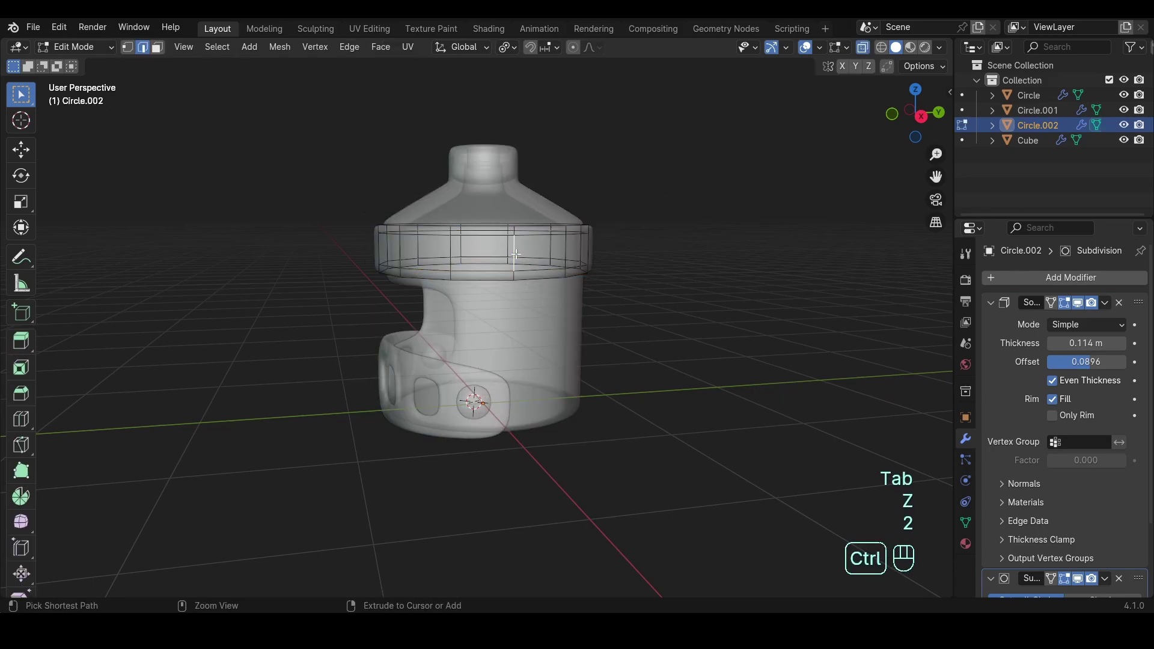
key("ctrl+shift+s")
key("x")
key("z")
key("Tab")
Step: Add another subdivided-cube stud and shrink it for the brim
key("shift+a")
key("ctrl+3")
left_click(576, 242)
key("Tab")
key("s")
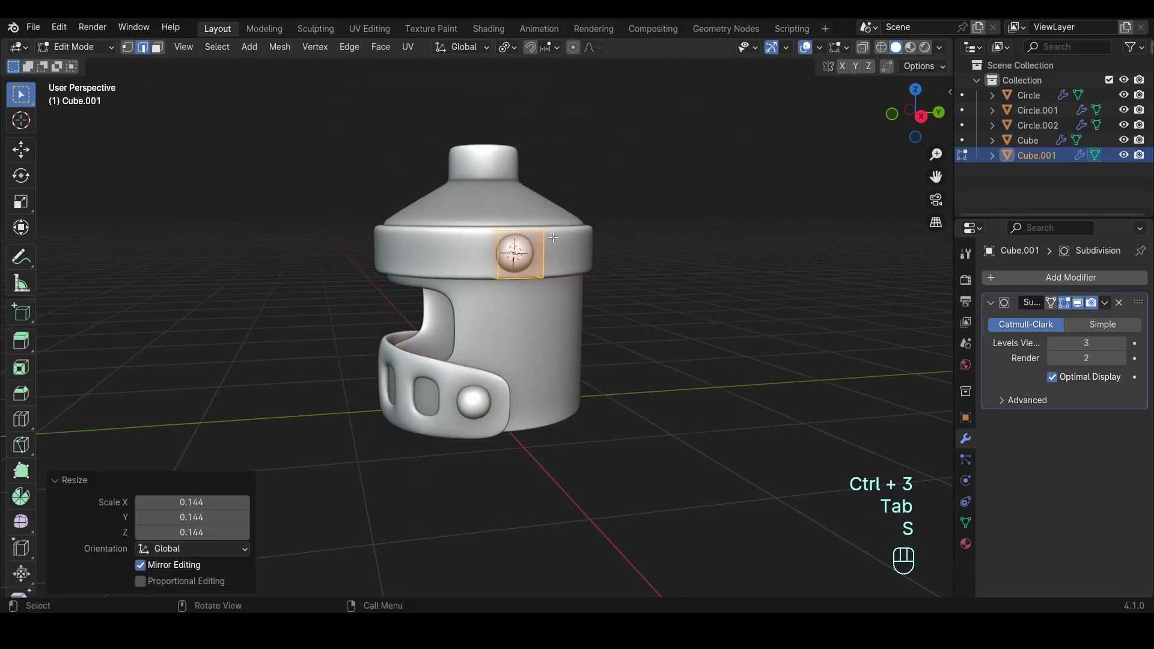
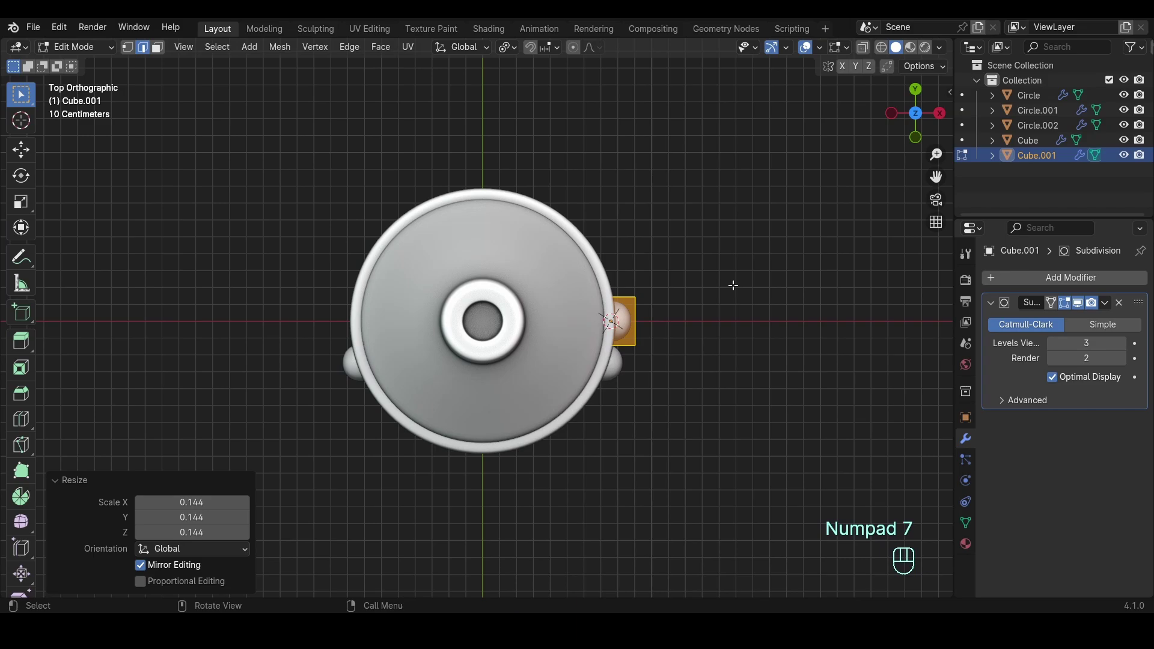
Step: Size the brim stud and nudge it outward onto the rim
key("s")
key("Tab")
key("g")
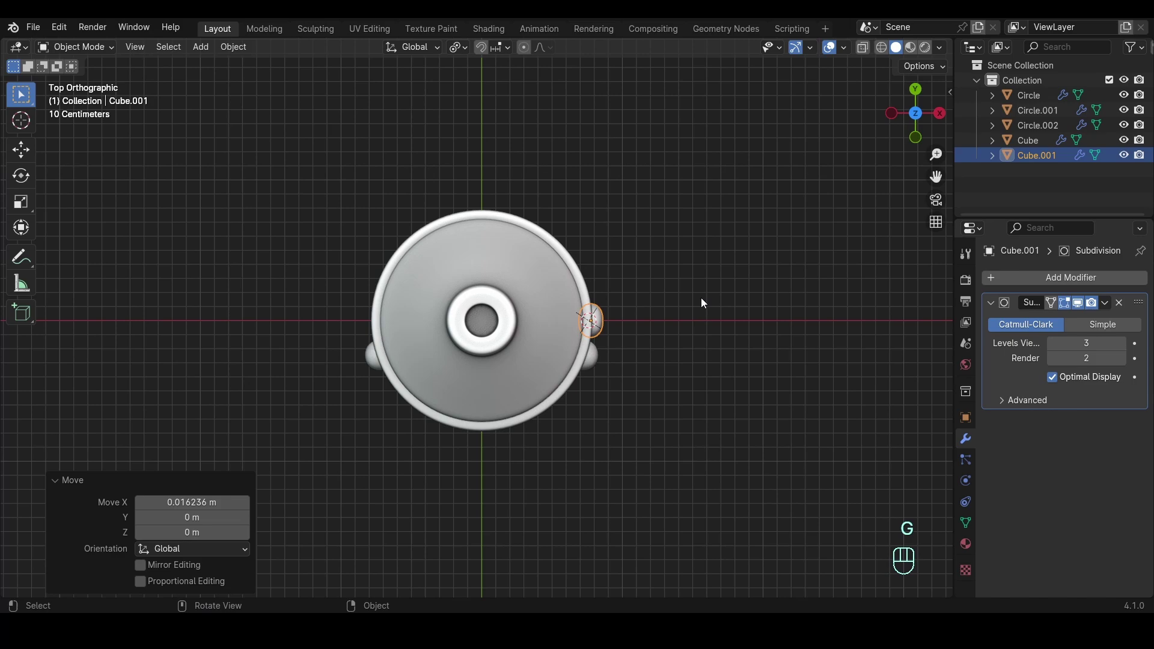
Step: With pivot at the 3D cursor, make linked stud copies rotated 45° around Z until eight circle the rim
key("shift+s")
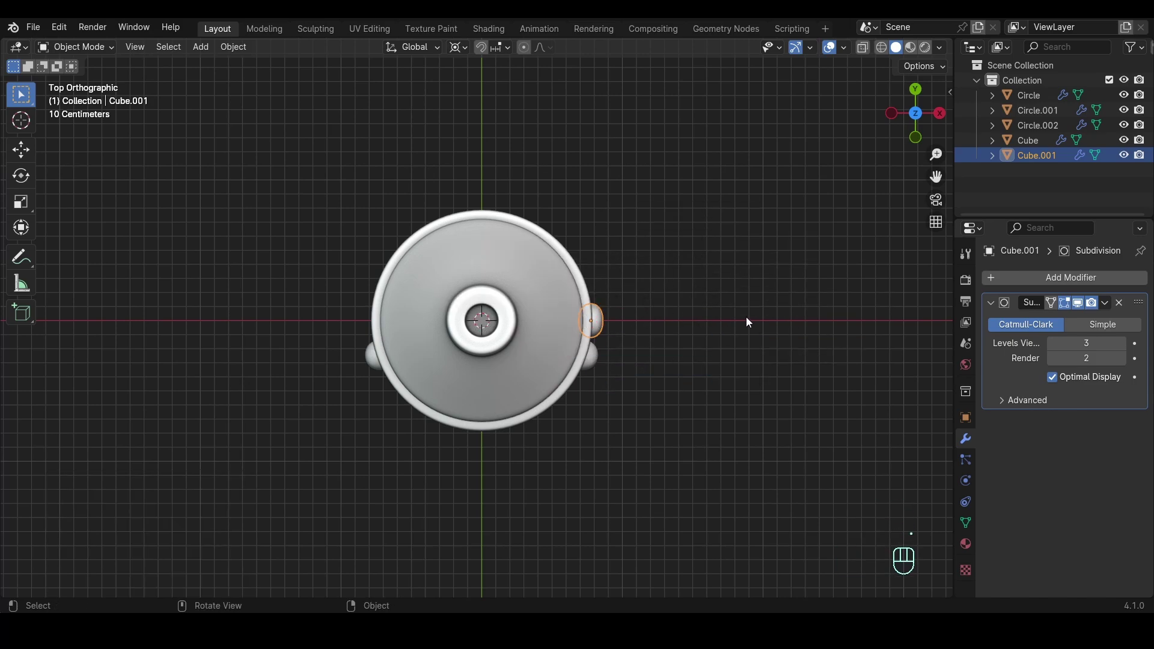
key("alt+d")
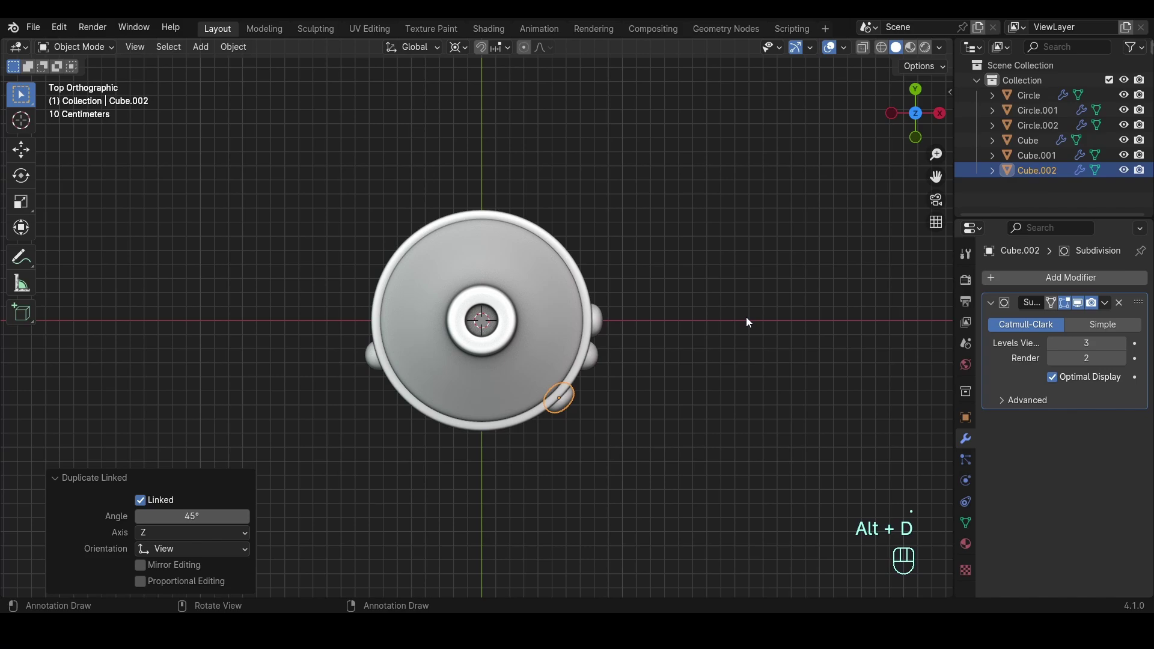
key("shift+r")
key("shift+r")
key("shift+r")
key("shift+r")
key("shift+r")
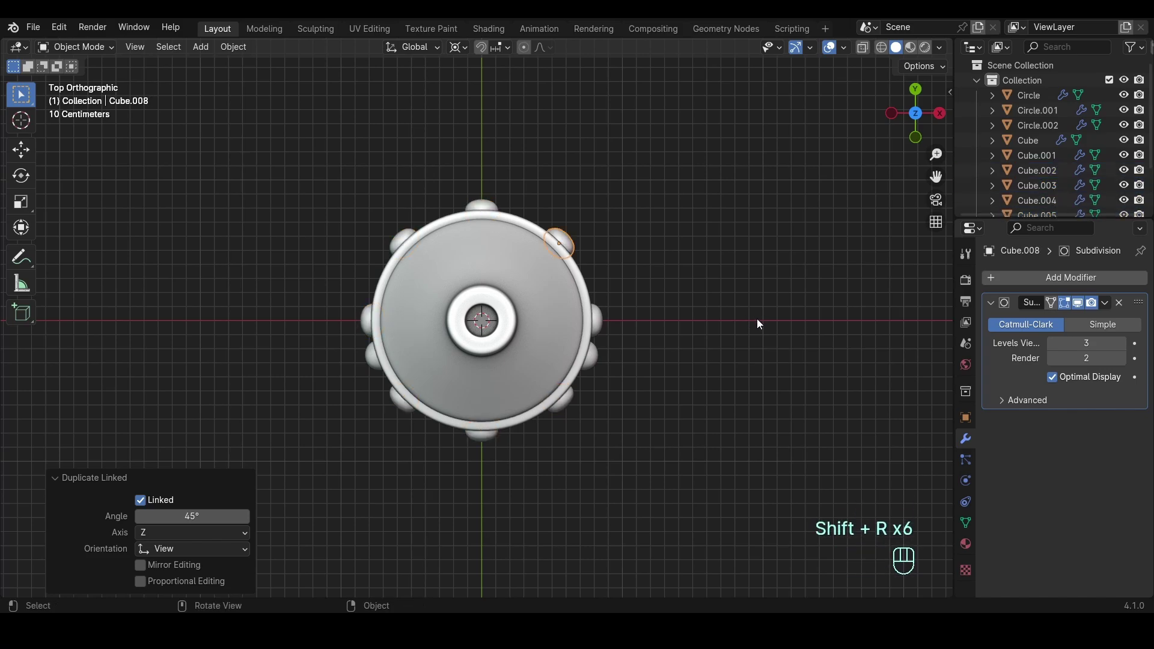
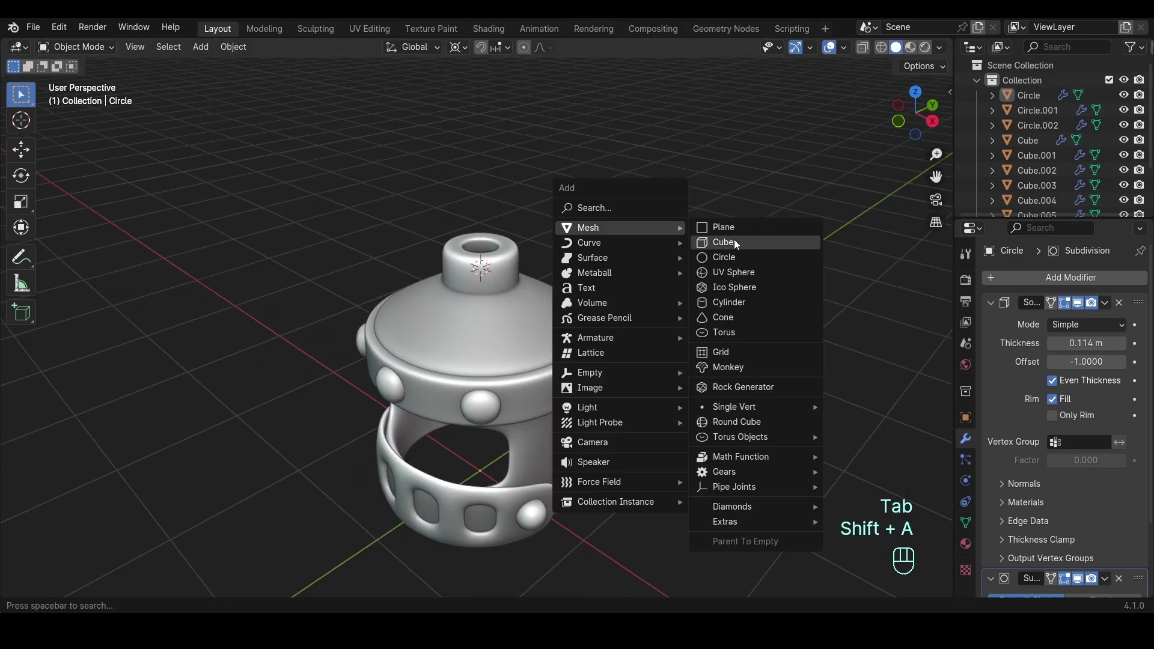
Step: Add a Bézier curve at the helmet top and rotate it upright in side view
left_click_drag(678, 258, 667, 271)
key("r")
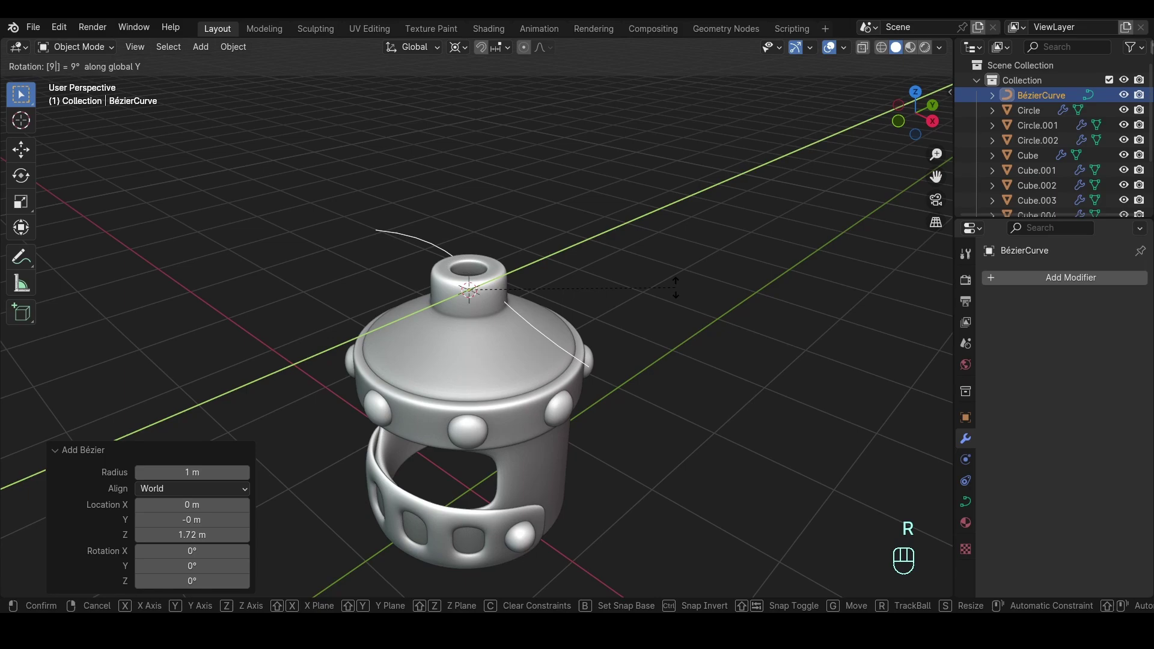
key("KP_3")
key("r")
left_click_drag(580, 247, 610, 303)
left_click(610, 303)
Step: In Edit Mode, move the curve's upper point out to the side and rotate its handle
key("g")
key("z")
left_click_drag(610, 257, 585, 271)
key("z")
key("Tab")
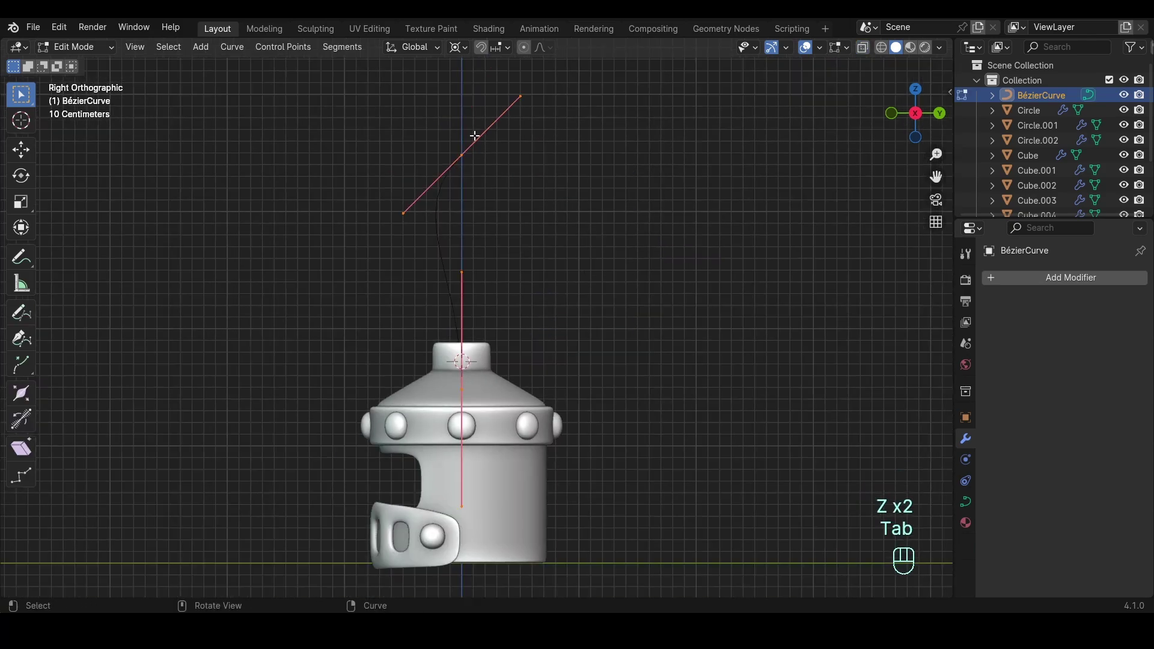
left_click(501, 174)
key("g")
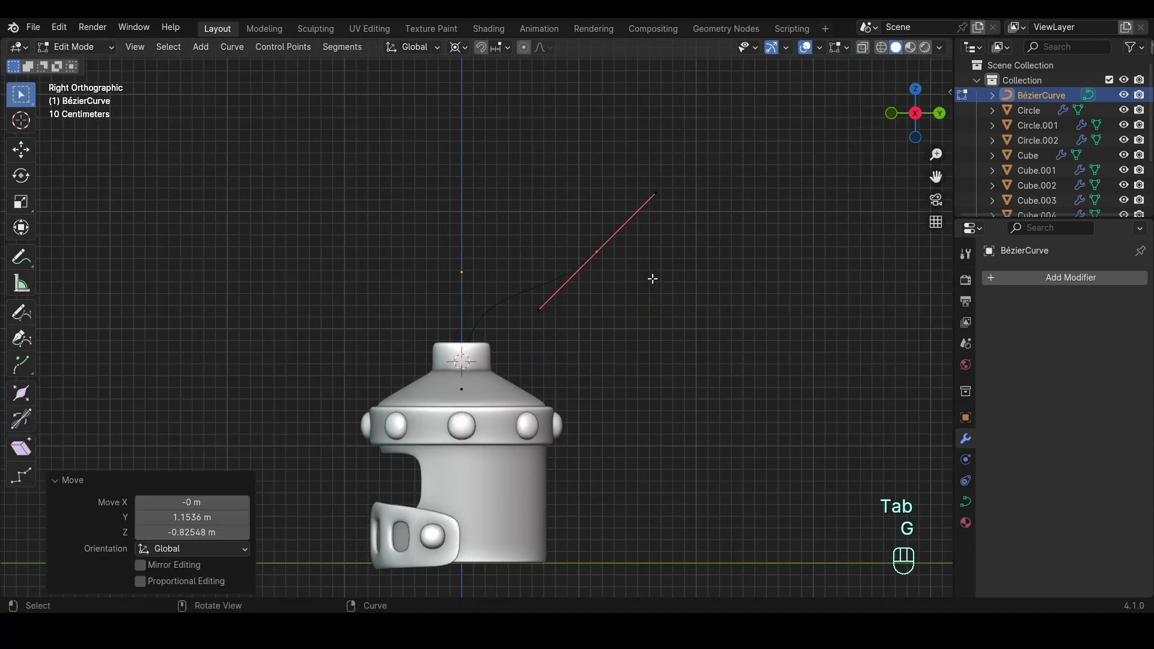
key("r")
key(".")
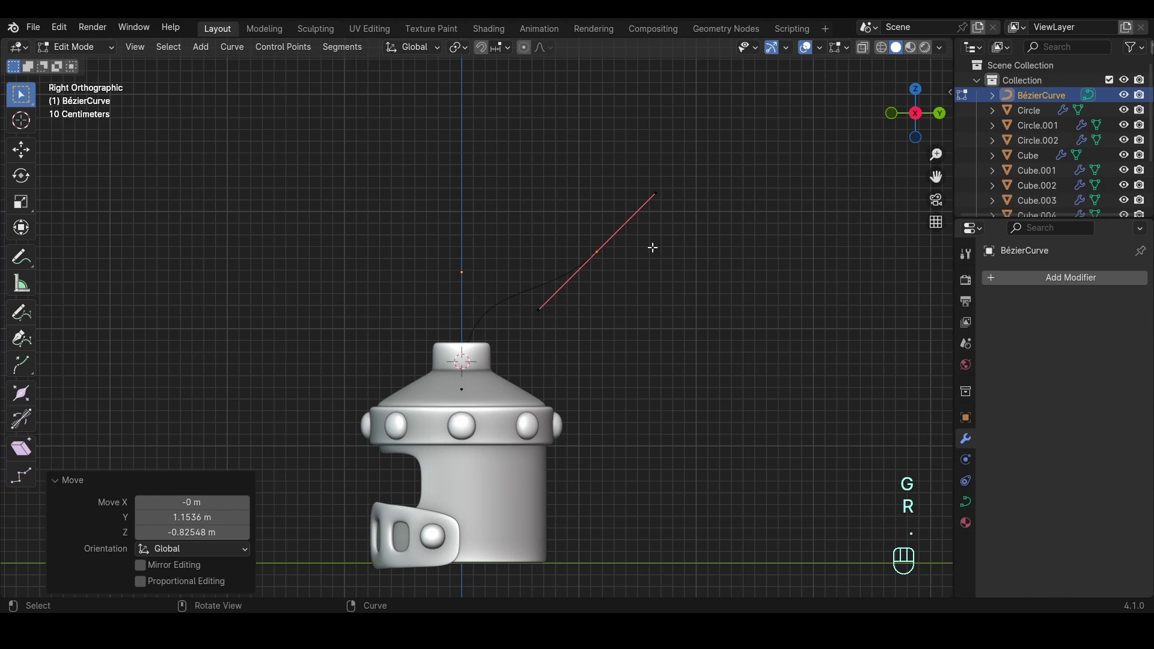
key("r")
key("g")
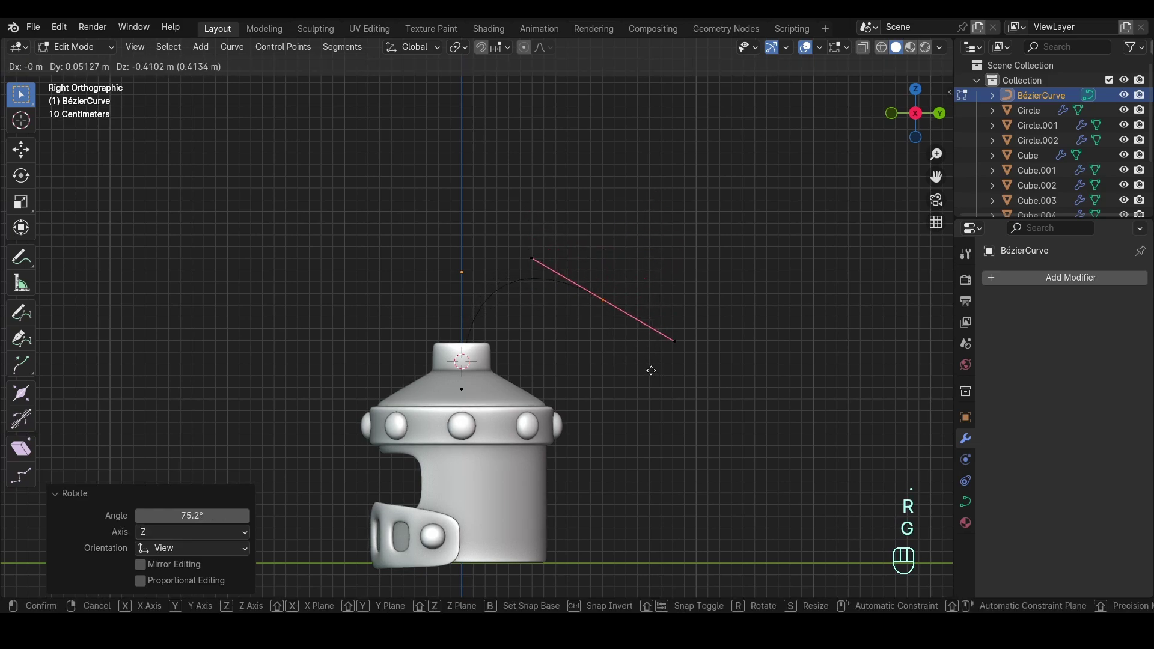
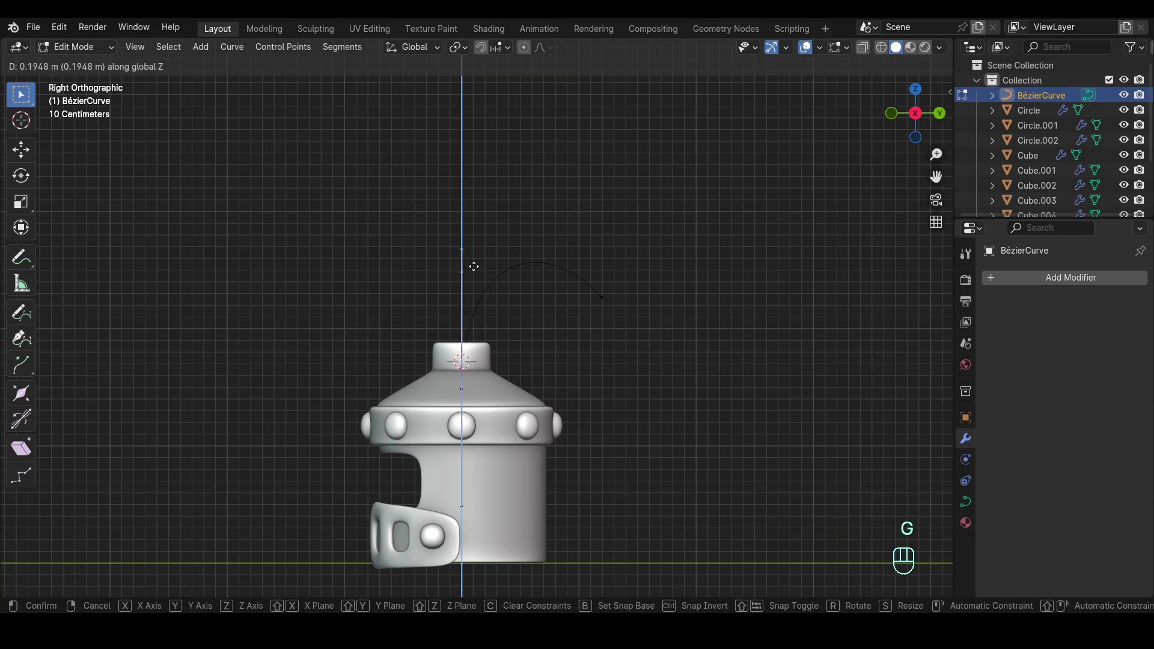
Step: Sink the lower point into the top knob and reshape the handles into a curling plume arc
left_click(643, 346)
key("g")
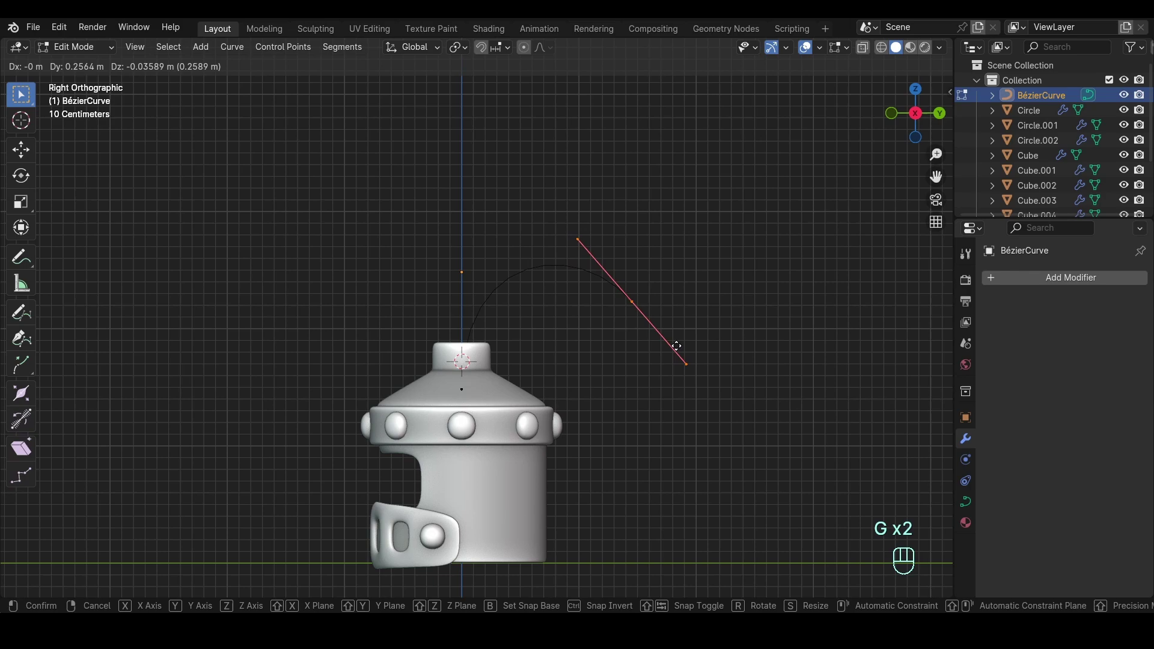
key("Tab")
left_click_drag(576, 329, 655, 366)
left_click_drag(646, 356, 569, 286)
left_click_drag(508, 237, 545, 251)
Step: Give the plume curve a Bevel Depth so it becomes a round tube
key("q")
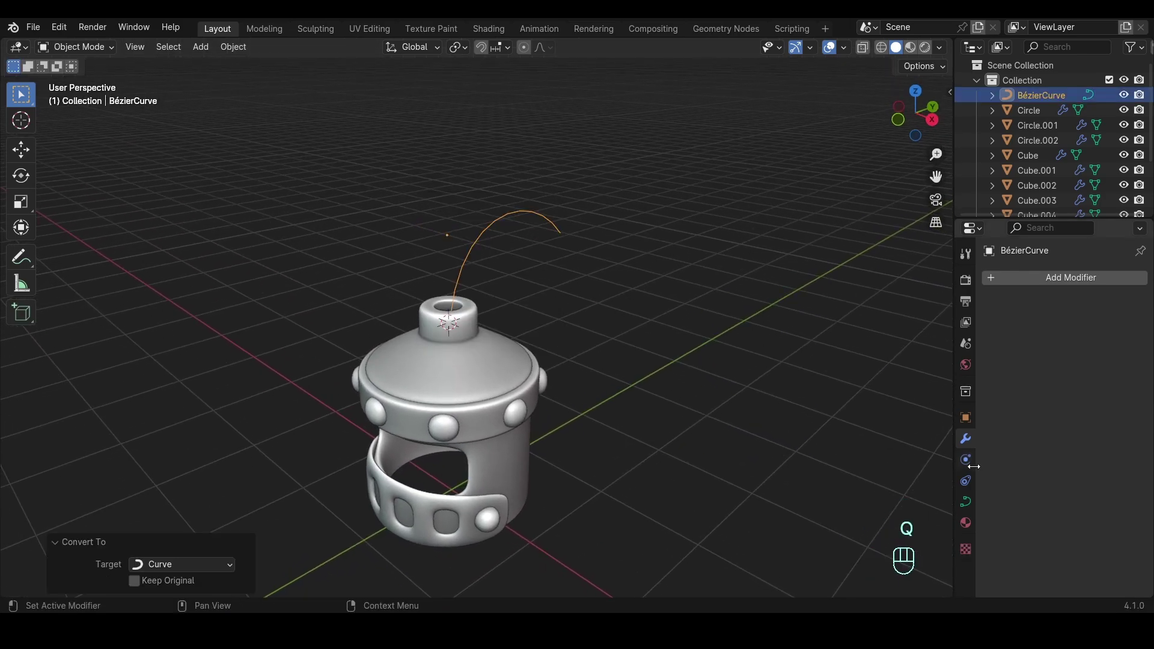
left_click(971, 501)
left_click(1024, 422)
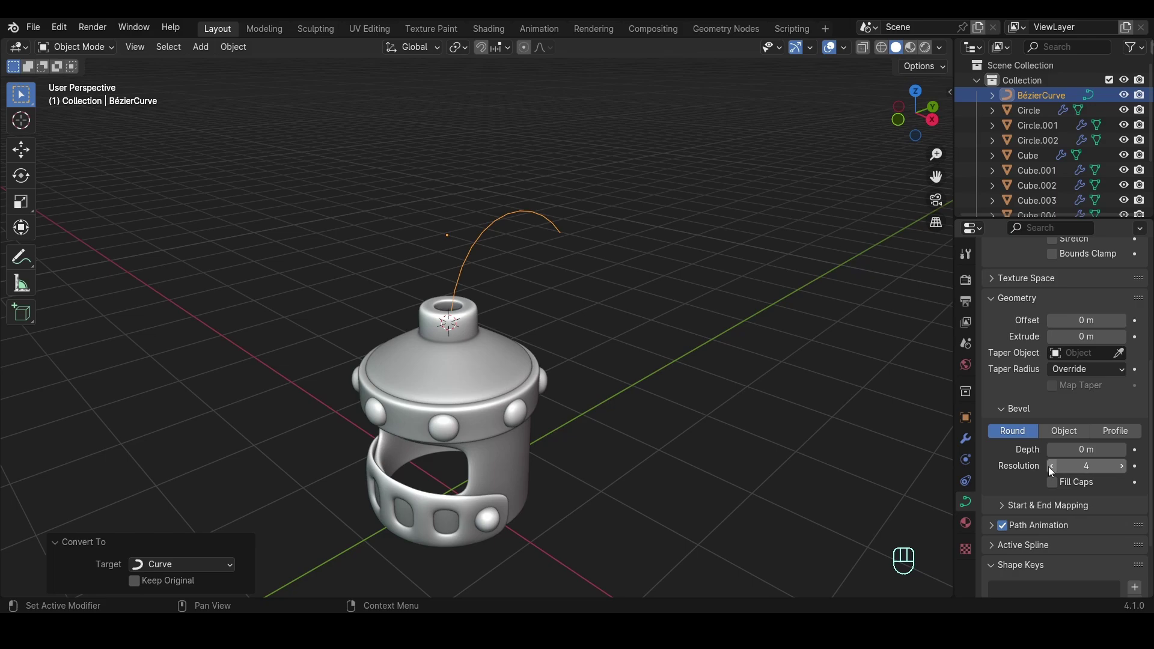
left_click(1054, 472)
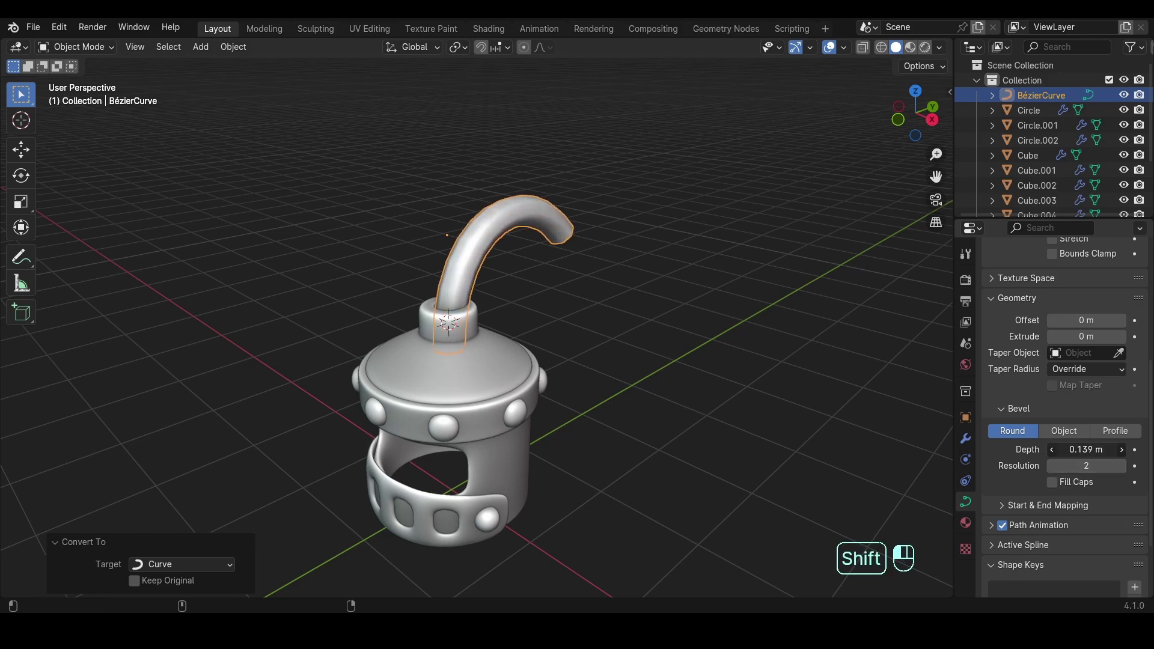
Step: Widen the plume at its tip point with Alt+S in Edit Mode
key("Tab")
key("1")
left_click(545, 221)
key("alt+s")
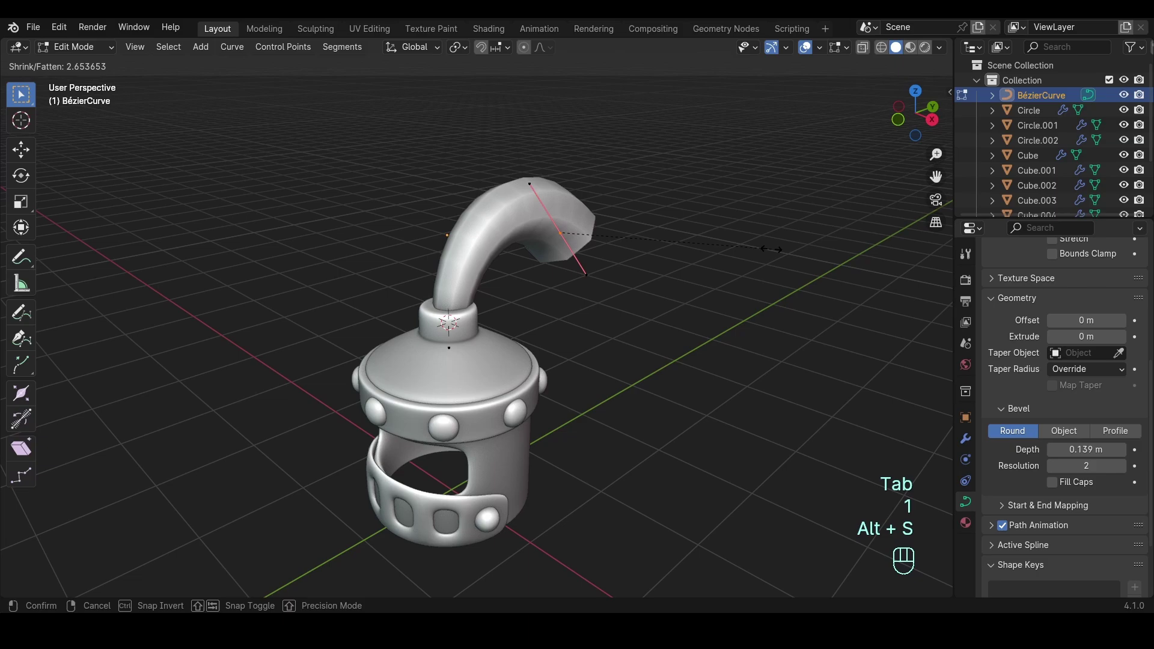
key("Tab")
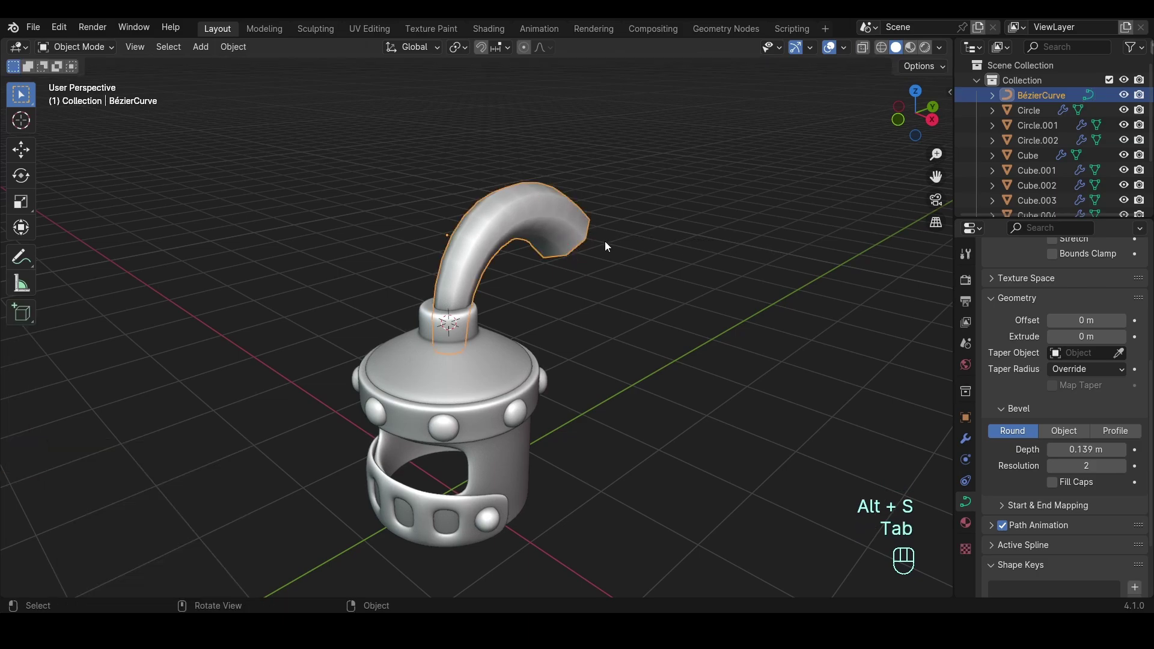
Step: Lower the plume so its base sinks into the top knob and thin the tube slightly
left_click_drag(873, 320, 772, 300)
key("KP_2")
key("KP_3")
key("g")
left_click_drag(654, 279, 673, 489)
left_click_drag(586, 295, 620, 350)
left_click_drag(608, 311, 706, 374)
left_click_drag(672, 349, 645, 316)
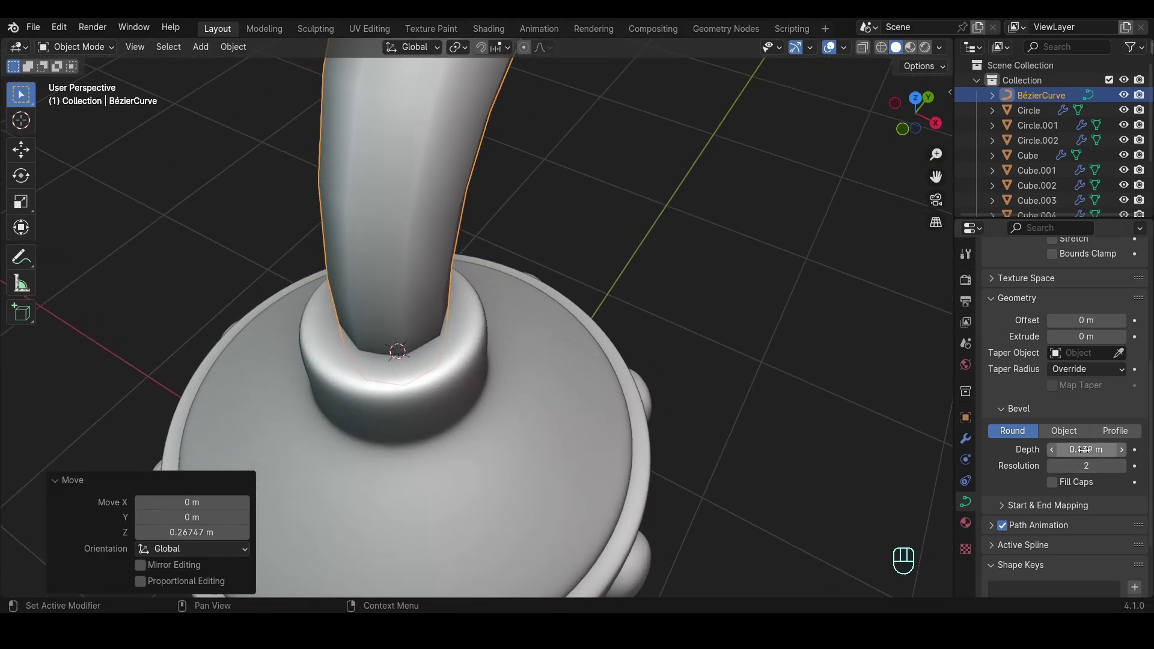
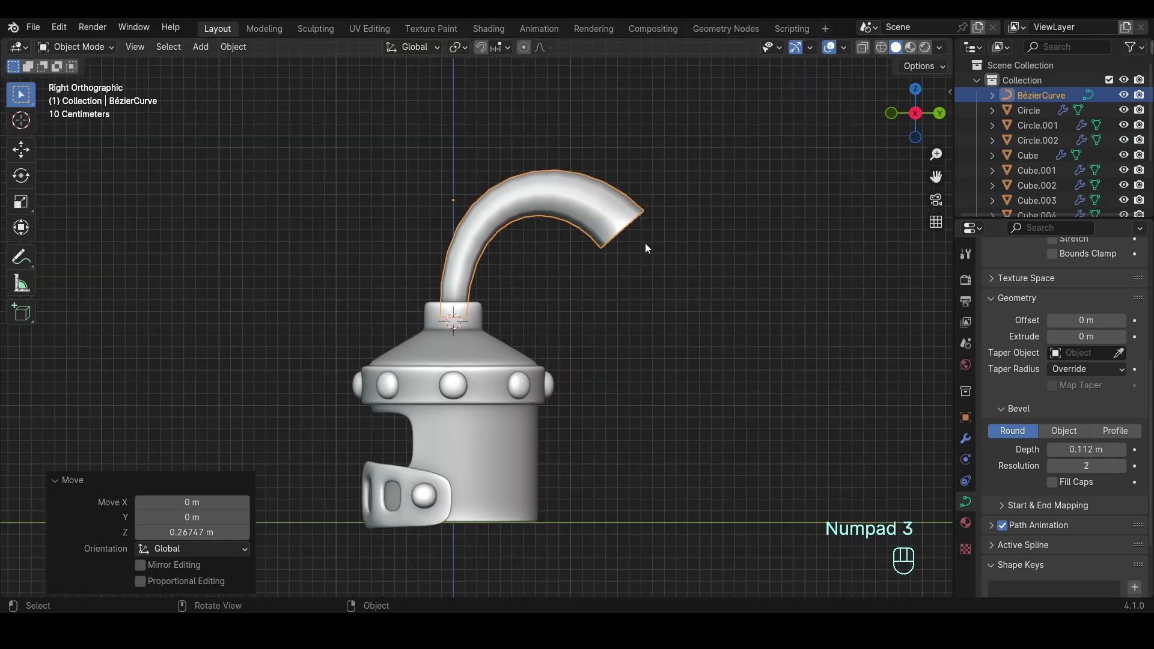
Step: Rotate the tip handle so the plume curls downward at its end
key("Tab")
left_click(657, 261)
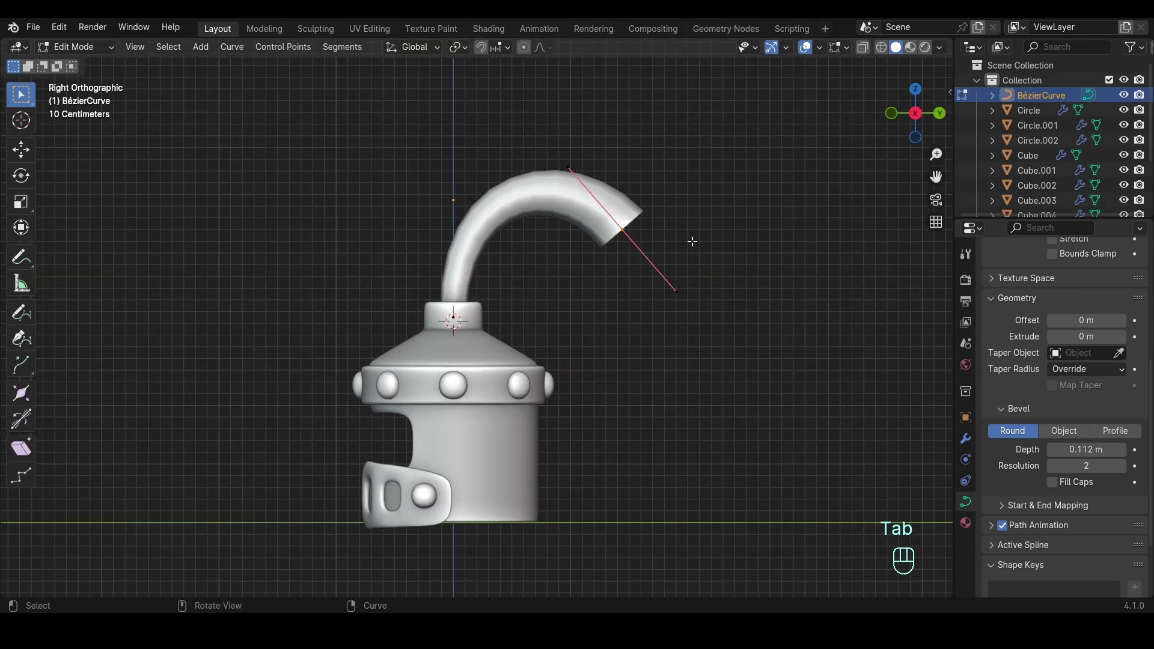
key("alt+s")
key("g")
key("r")
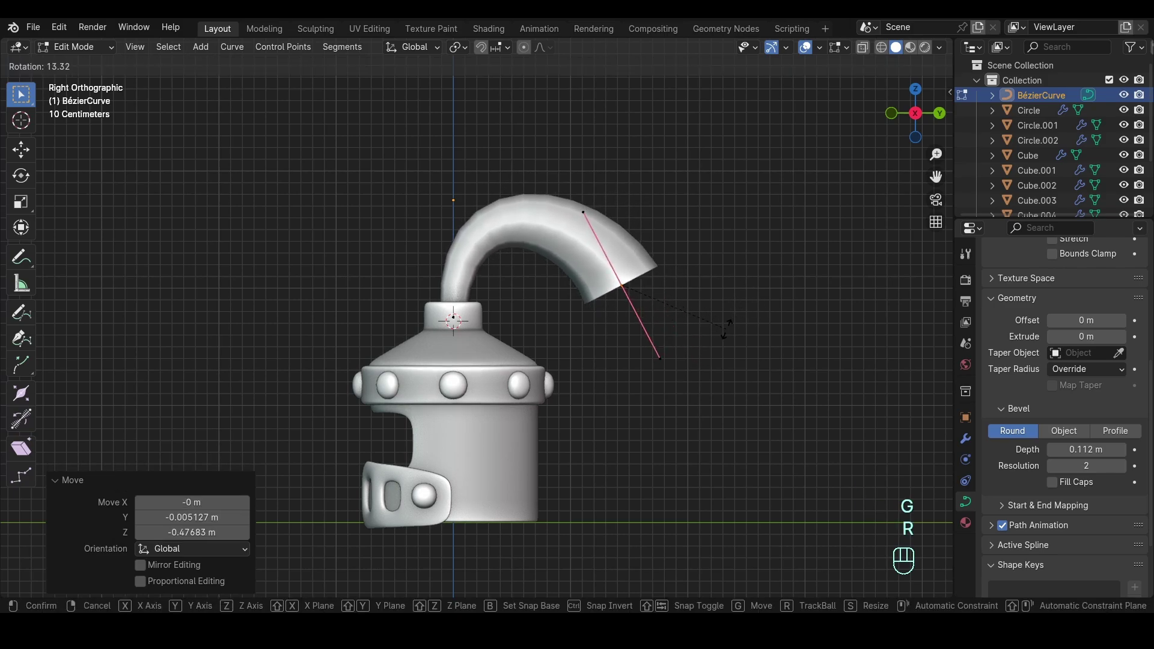
key("g")
key("Tab")
key("q")
Step: Smooth the plume into a subdivided mesh with a level-3 subdivision
left_click_drag(612, 232, 679, 281)
key("Tab")
key("2")
key("f")
key("Tab")
key("ctrl+3")
Step: Orbit around the helmet to inspect the finished plume
left_click_drag(600, 227, 548, 185)
left_click_drag(595, 304, 695, 317)
left_click_drag(632, 355, 656, 316)
middle_click(627, 332)
left_click_drag(636, 350, 636, 315)
middle_click(653, 321)
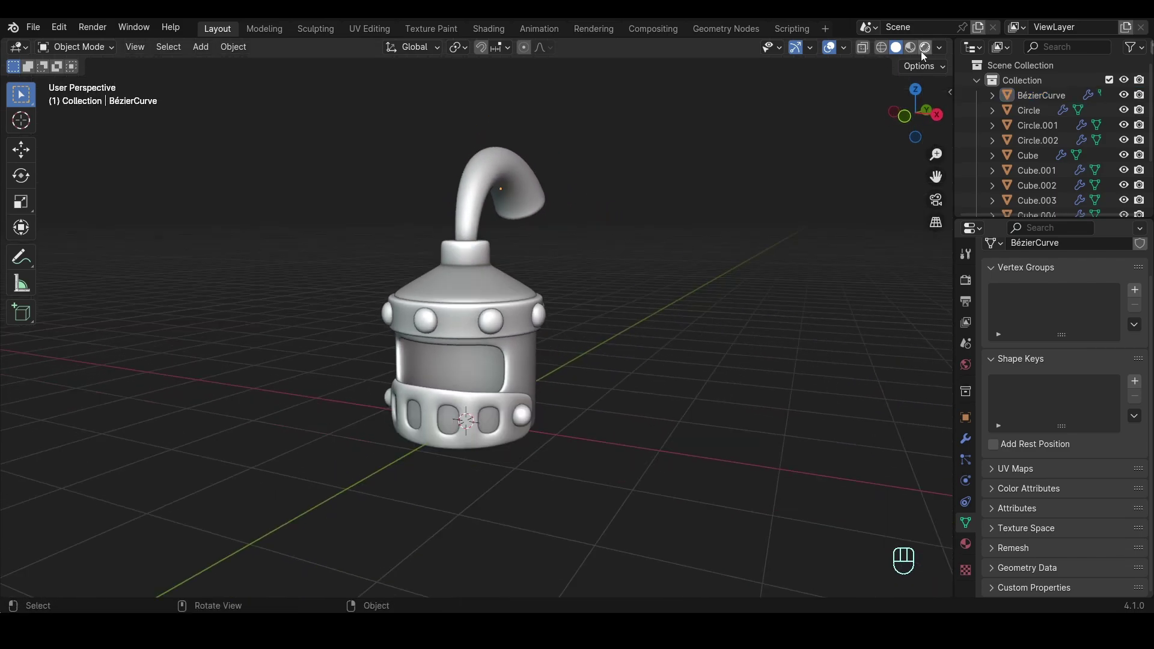
Step: Switch the viewport to Material Preview shading and adjust the render settings
left_click(924, 55)
left_click_drag(949, 56, 863, 490)
left_click(1002, 349)
left_click(1012, 432)
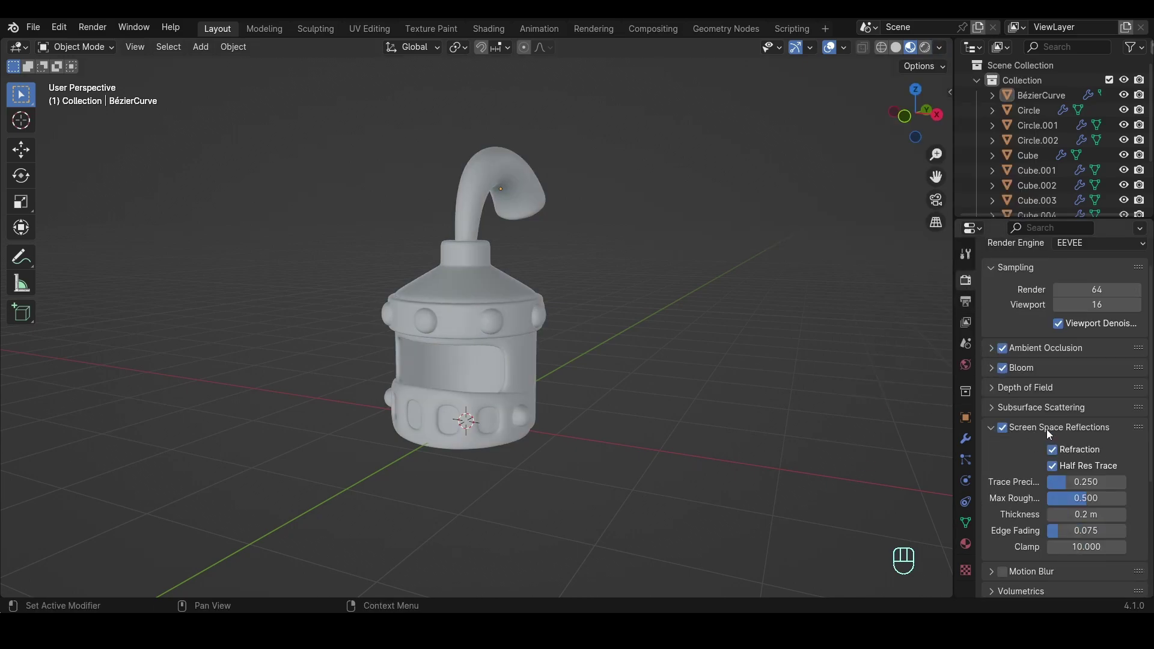
middle_click(624, 370)
Step: Create a dark navy 'metal' material with Metallic 1 on the dome and link it to all helmet parts
left_click(529, 379)
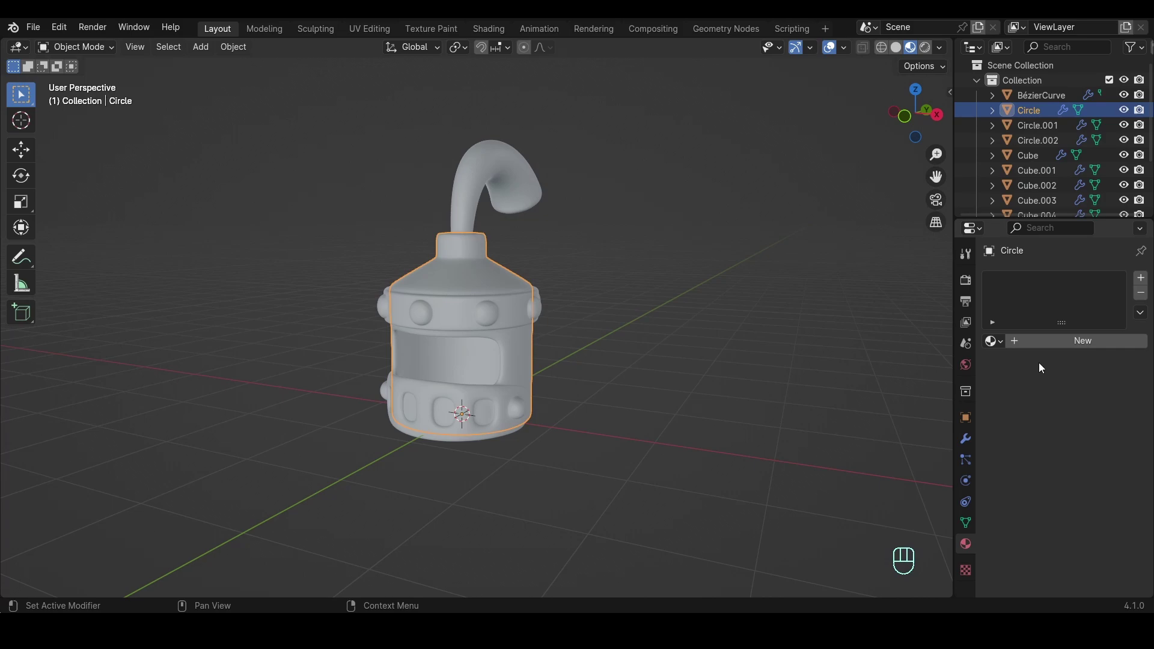
left_click(1046, 341)
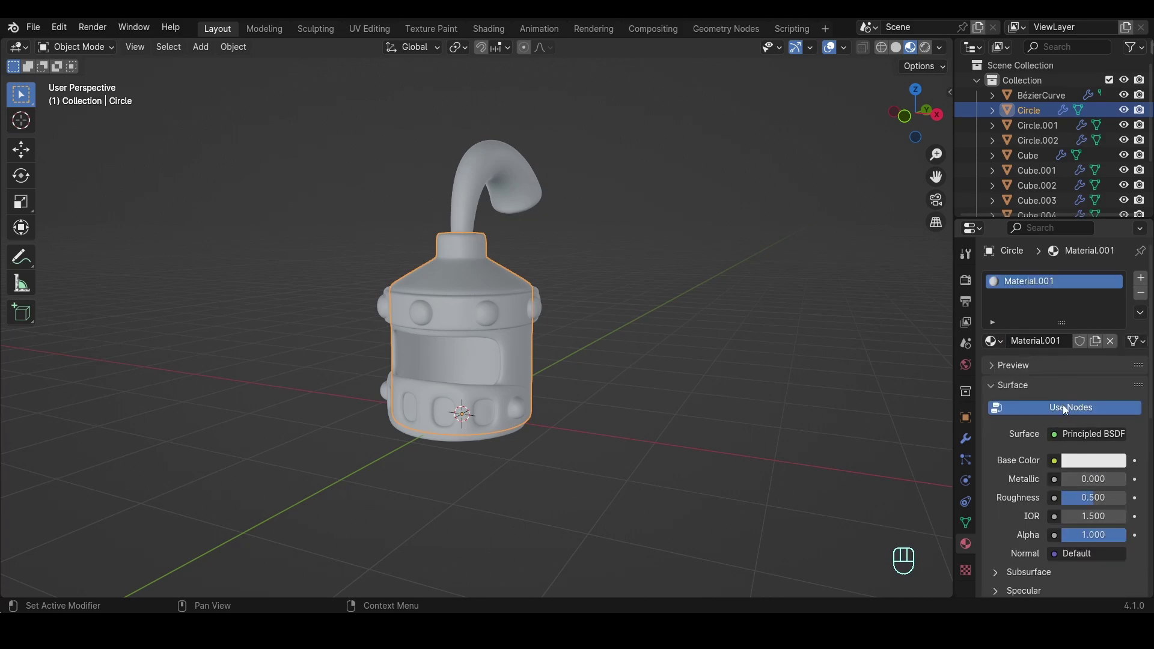
left_click_drag(1035, 342, 1035, 343)
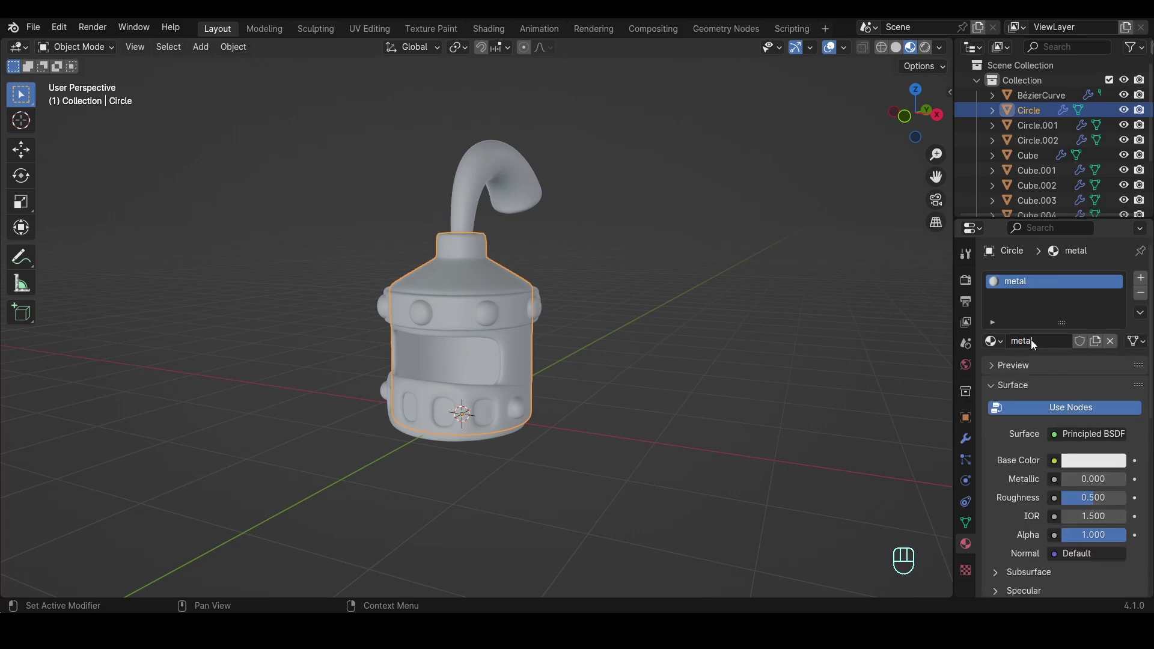
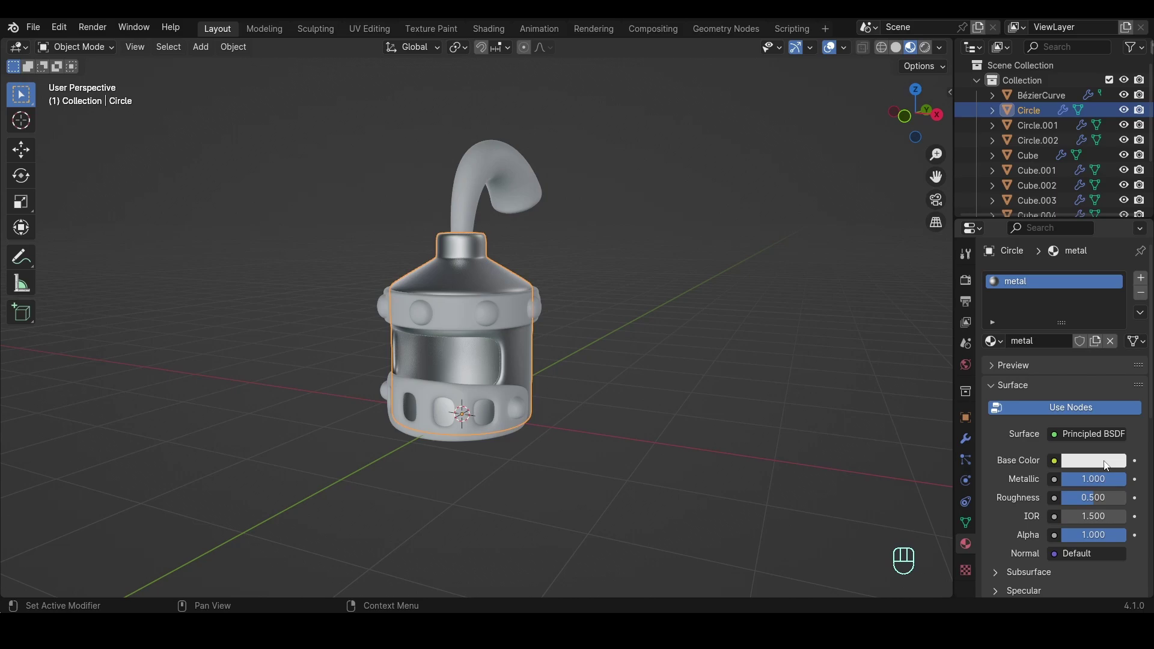
left_click_drag(1094, 500, 1094, 502)
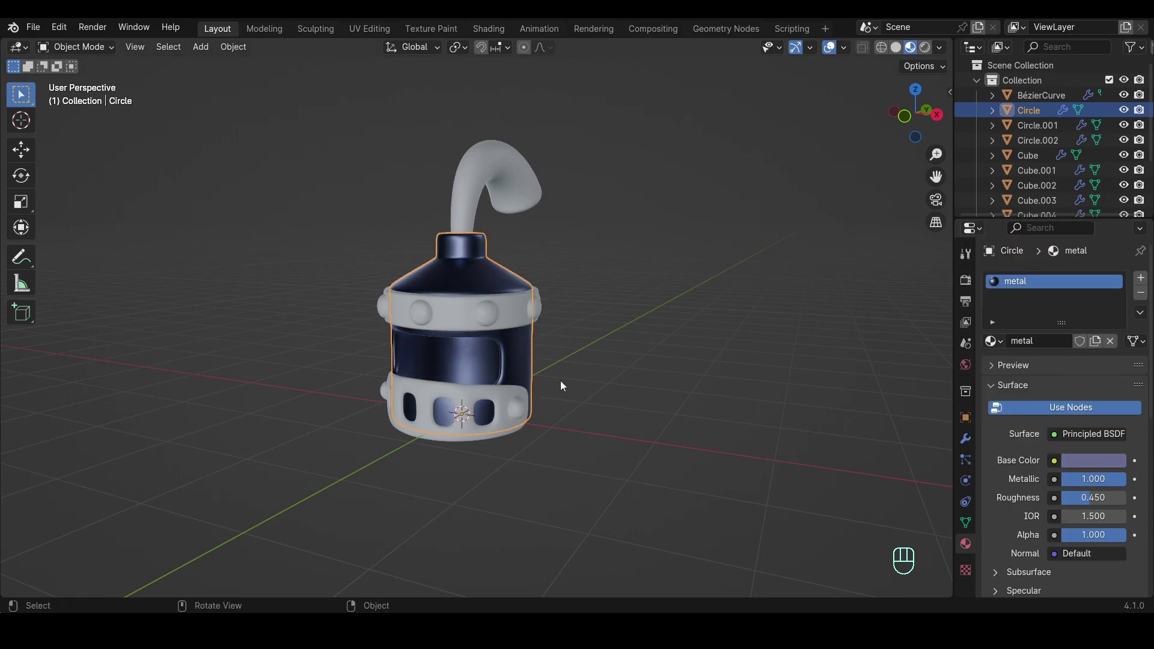
key("a")
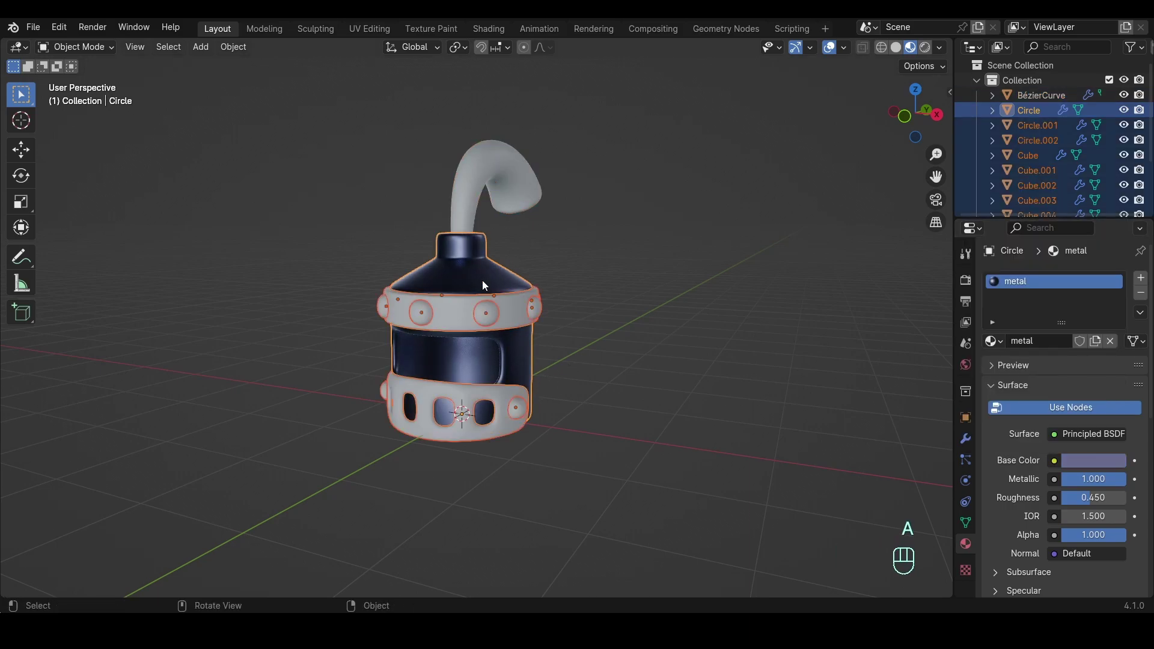
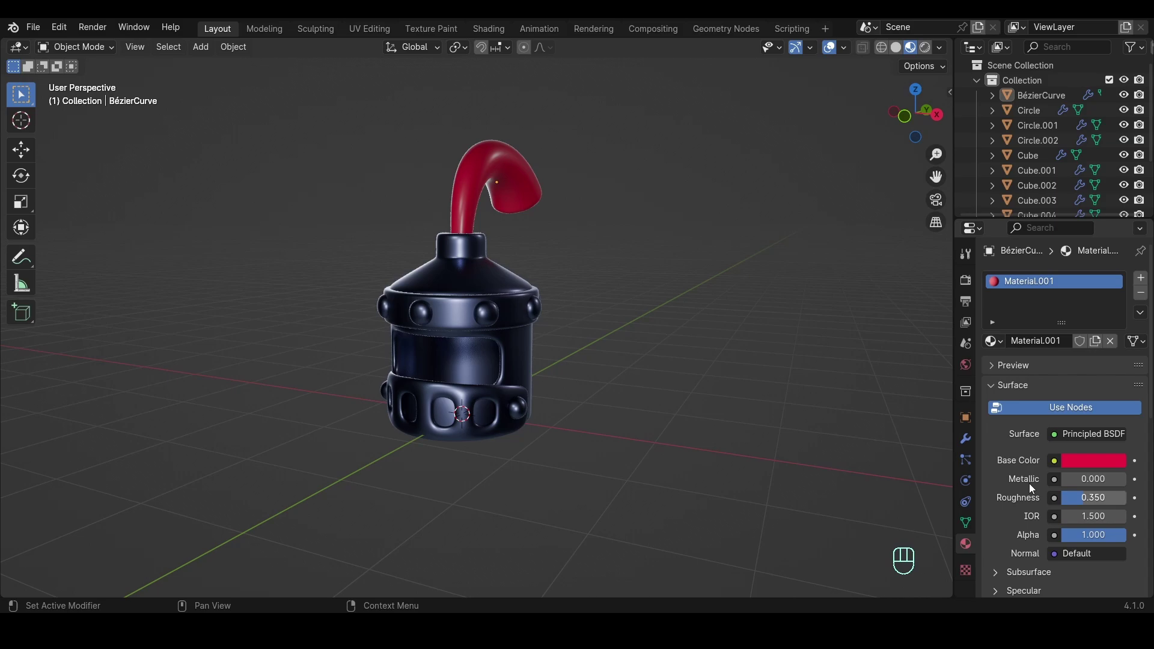
left_click(648, 283)
Step: Add an Empty beneath the helmet and parent all helmet parts to it
key("shift+a")
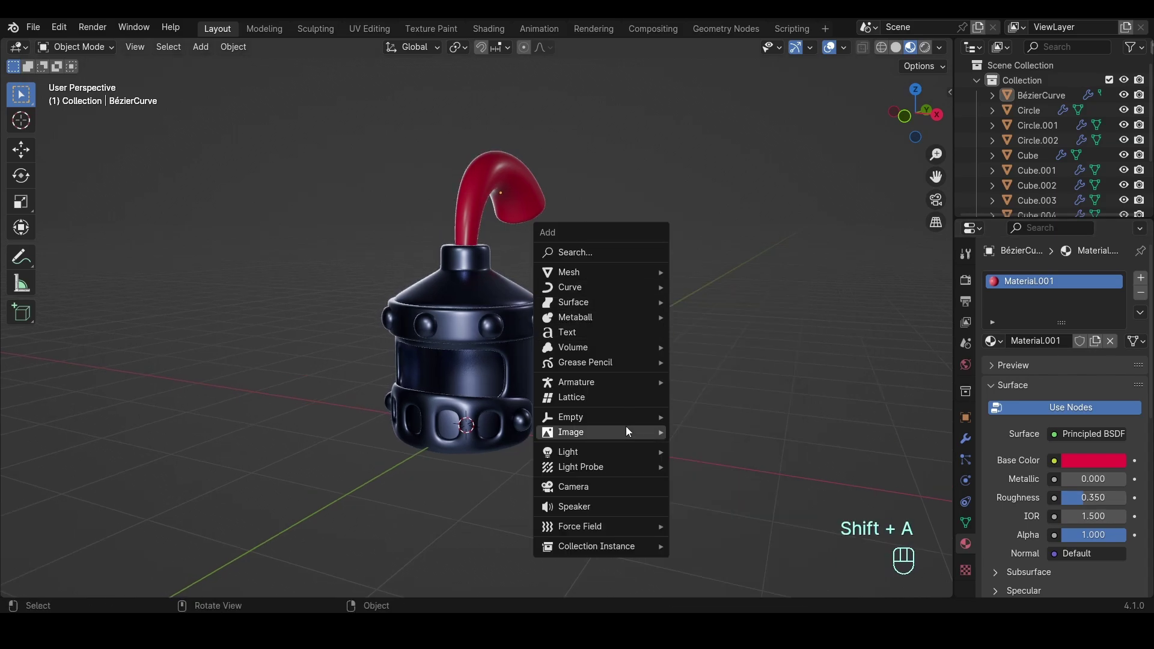
left_click_drag(537, 440, 292, 102)
key("ctrl+p")
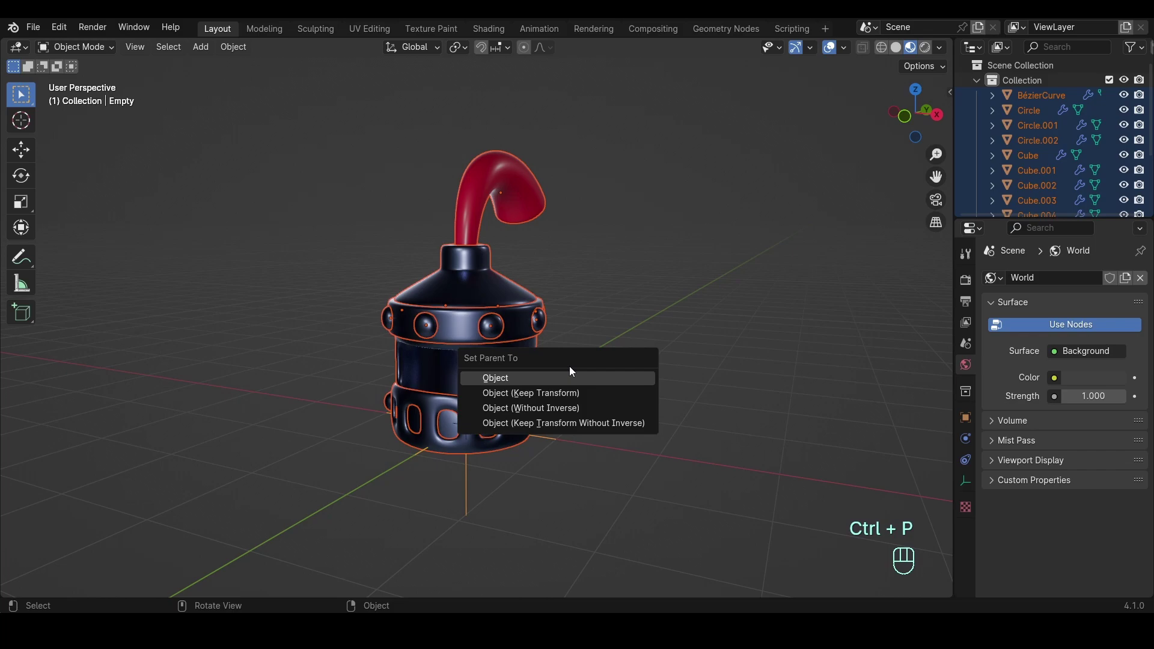
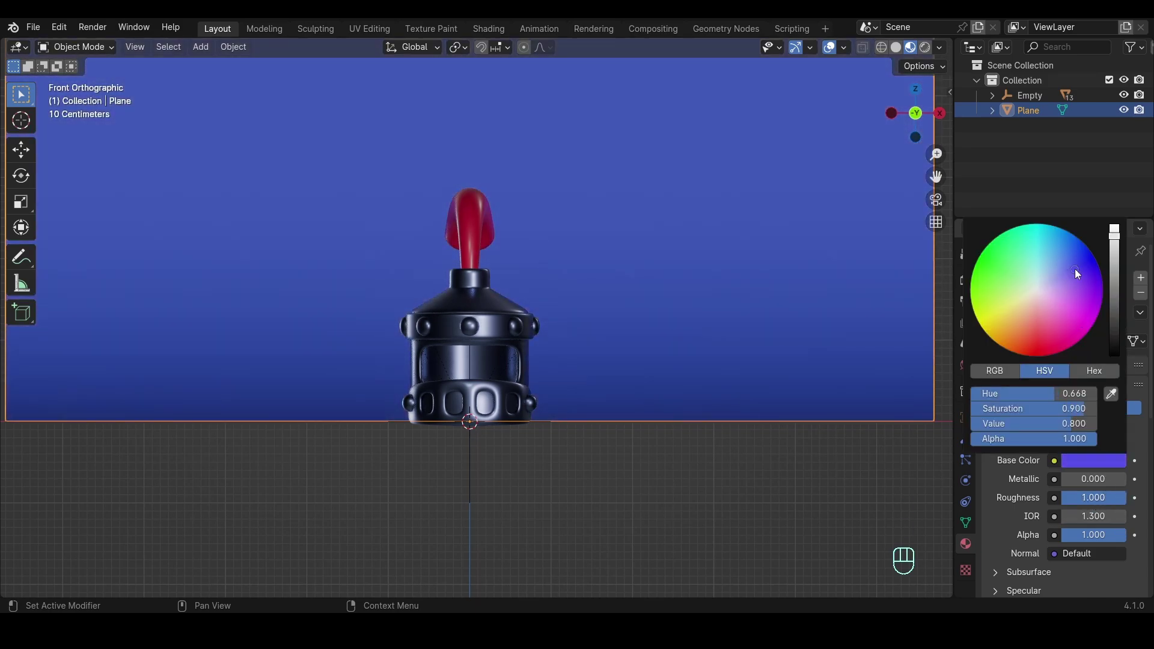
Step: From the side view, rotate and nudge the Empty until the helmet base sits level on the floor
left_click_drag(593, 361, 462, 380)
key("KP_3")
left_click_drag(636, 424, 647, 331)
key("g")
key("r")
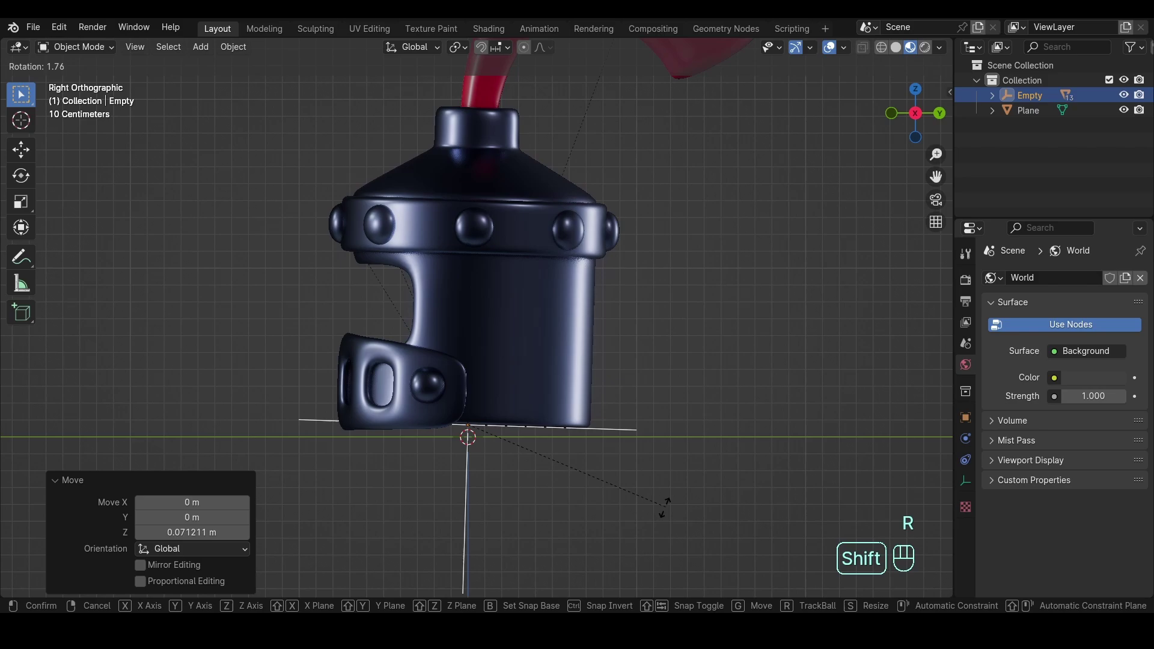
key("KP_Decimal")
key("g")
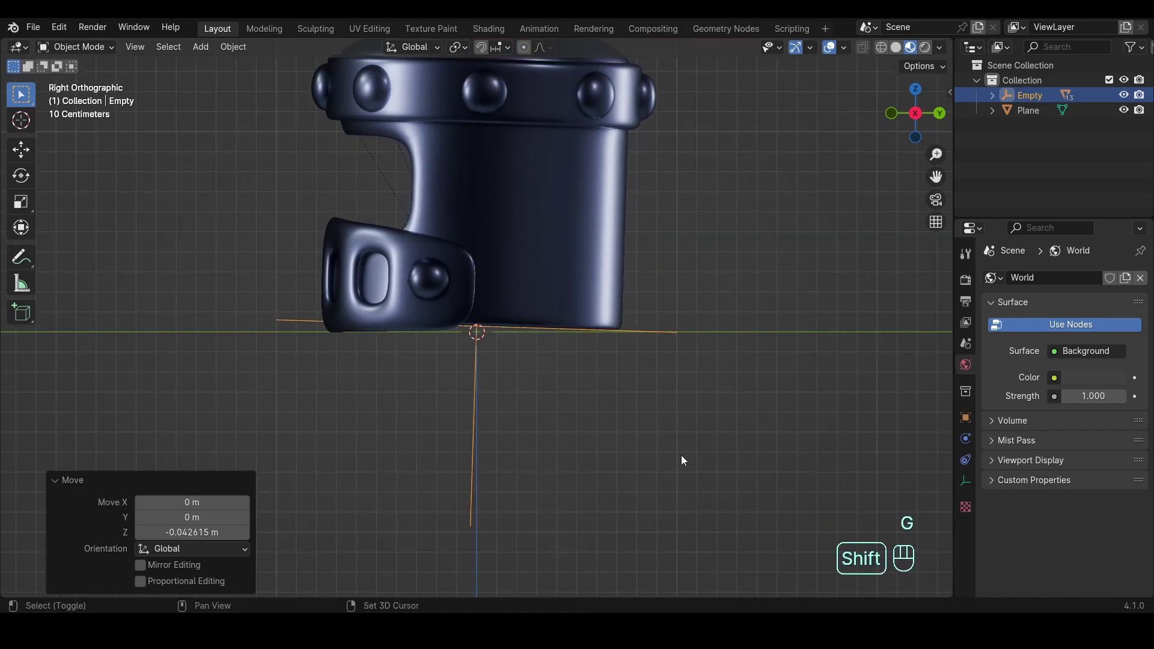
key("r")
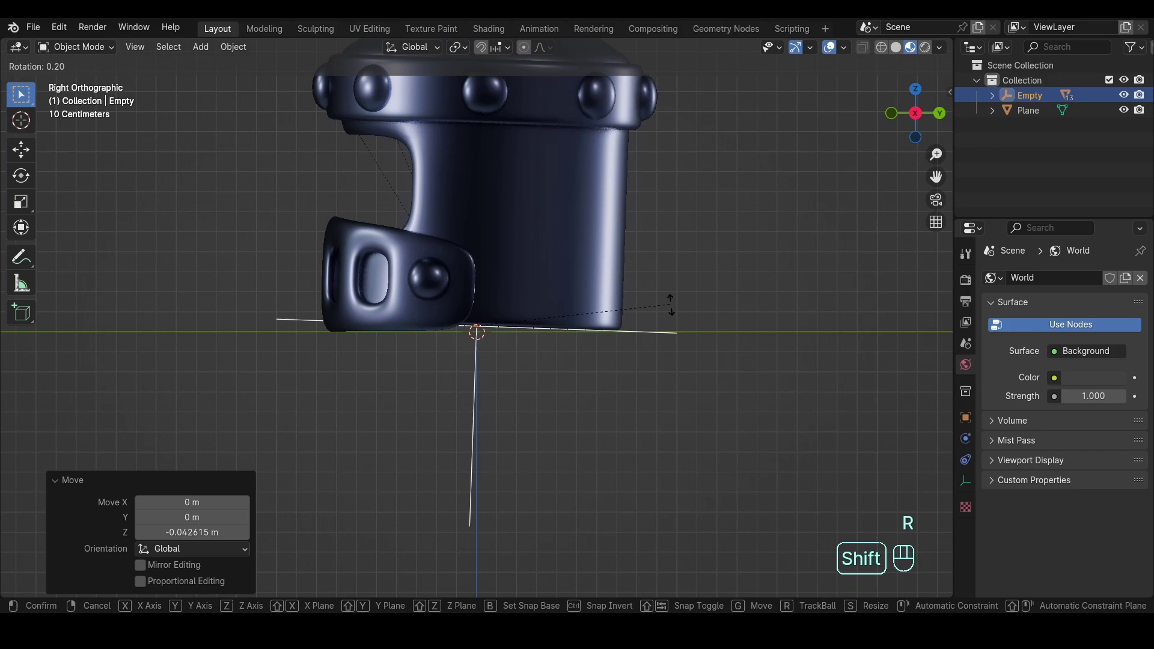
key("g")
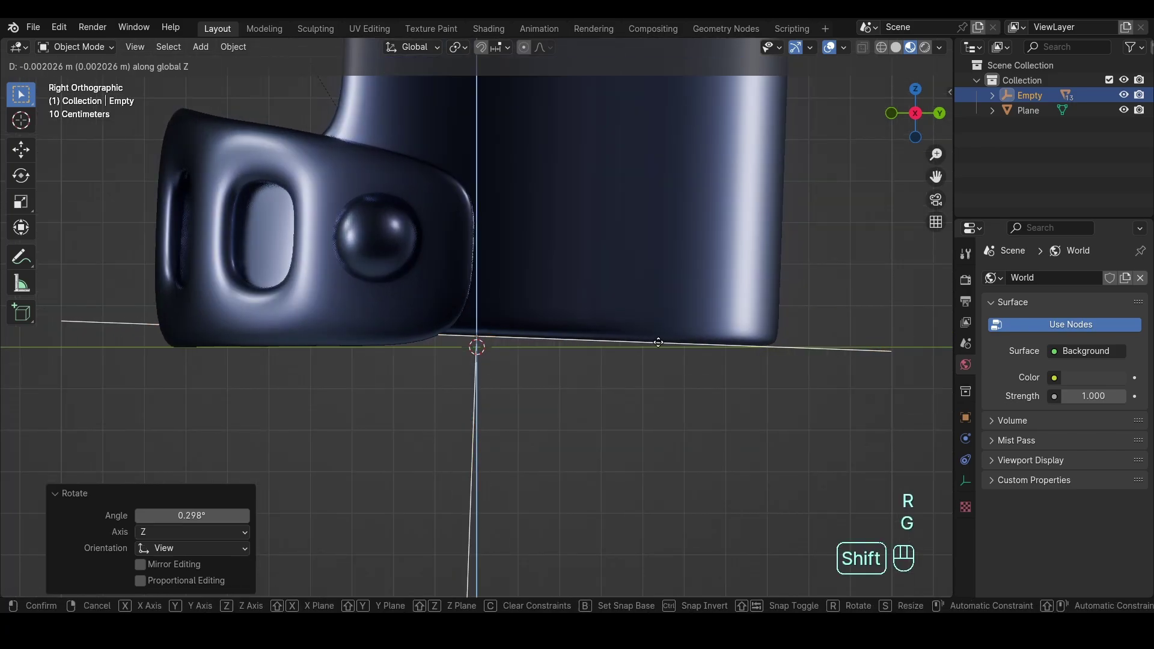
left_click_drag(503, 282, 647, 345)
Step: Save the file and orbit back toward the front of the helmet
key("ctrl+s")
left_click_drag(601, 335, 631, 309)
left_click_drag(612, 296, 618, 313)
key("shift+a")
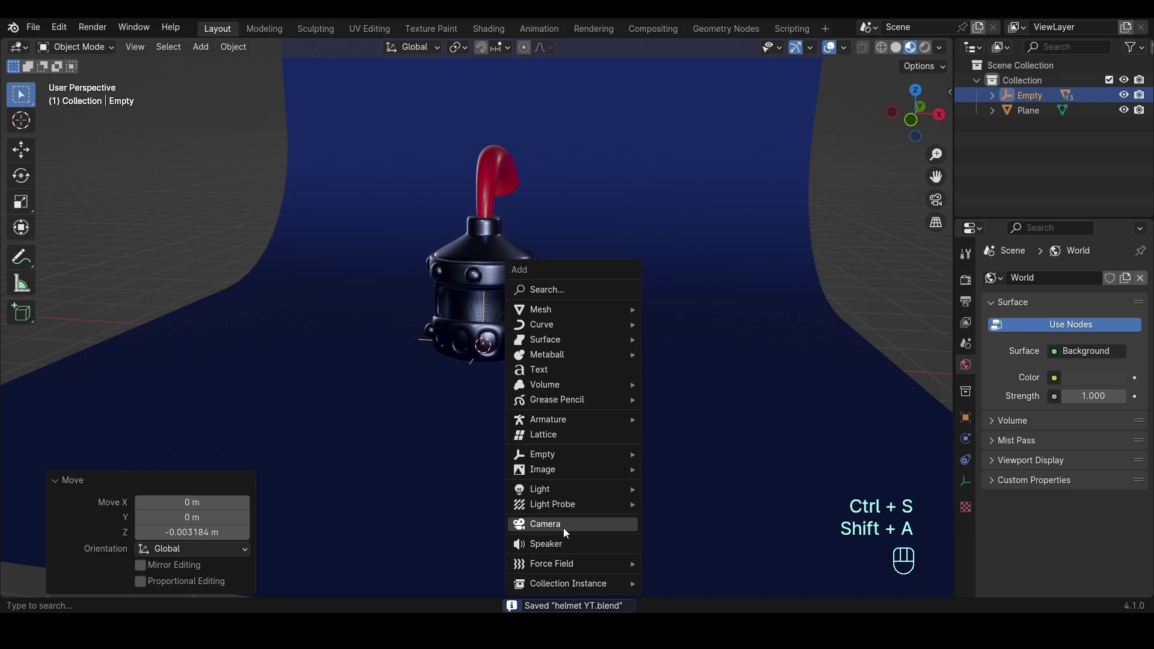
Step: Add a camera and align it to the current view of the helmet
key("KP_1")
left_click_drag(600, 295, 592, 361)
key("alt+KP_0")
key("ctrl+b")
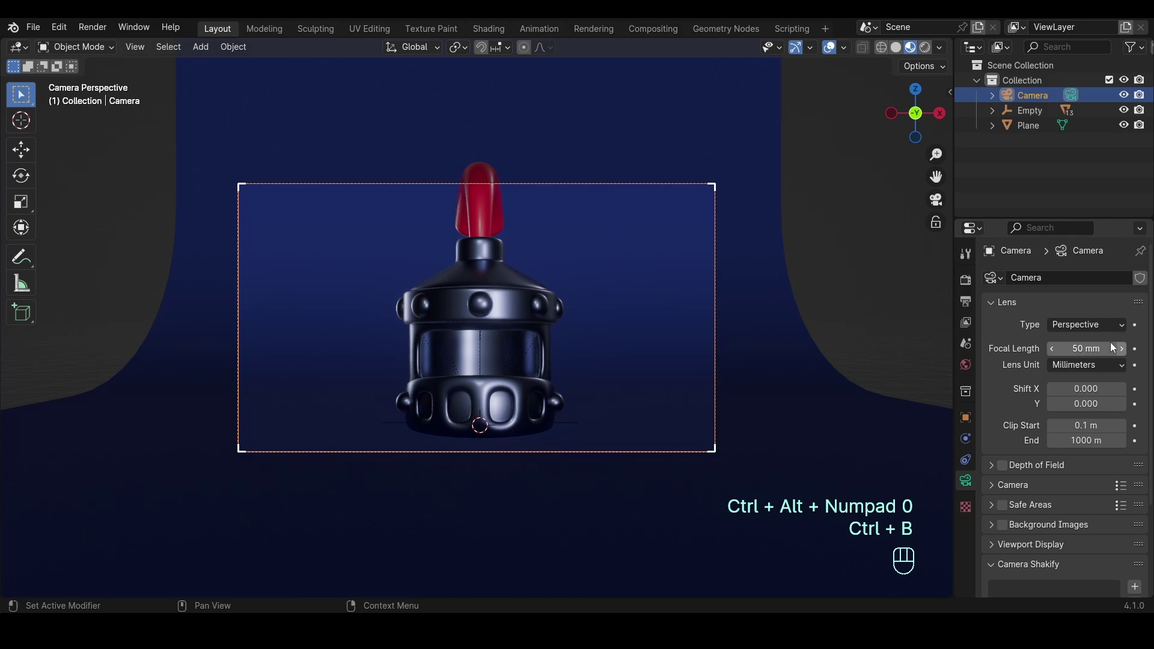
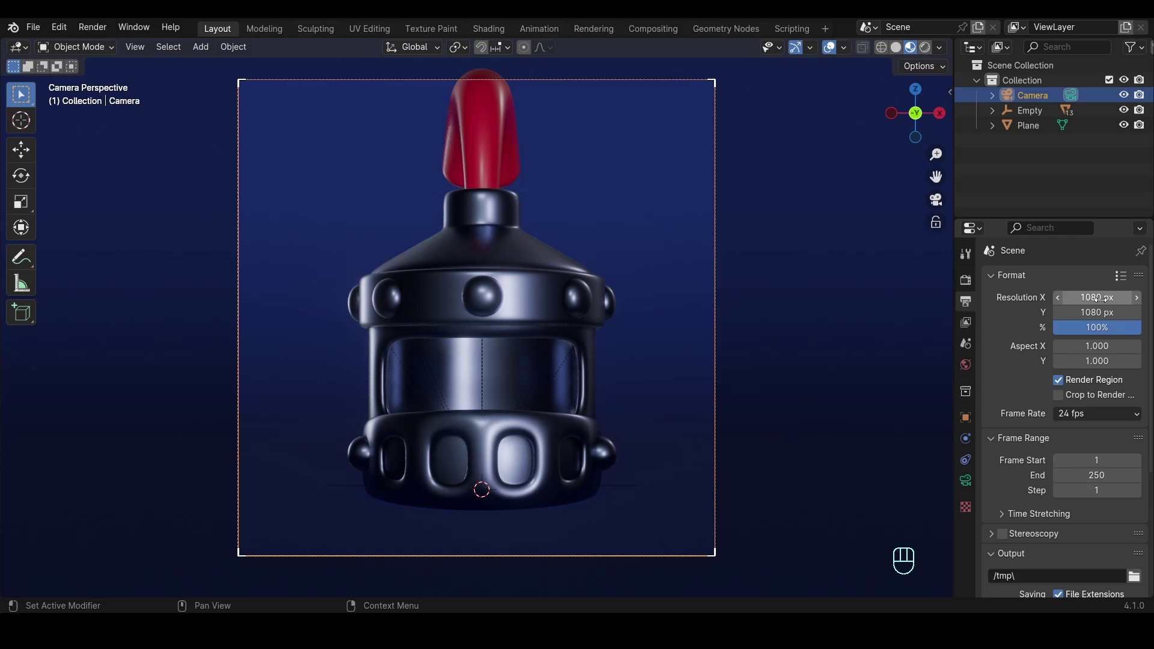
Step: Reposition the camera and rotate the Empty so the helmet shows at a three-quarter angle
key("g")
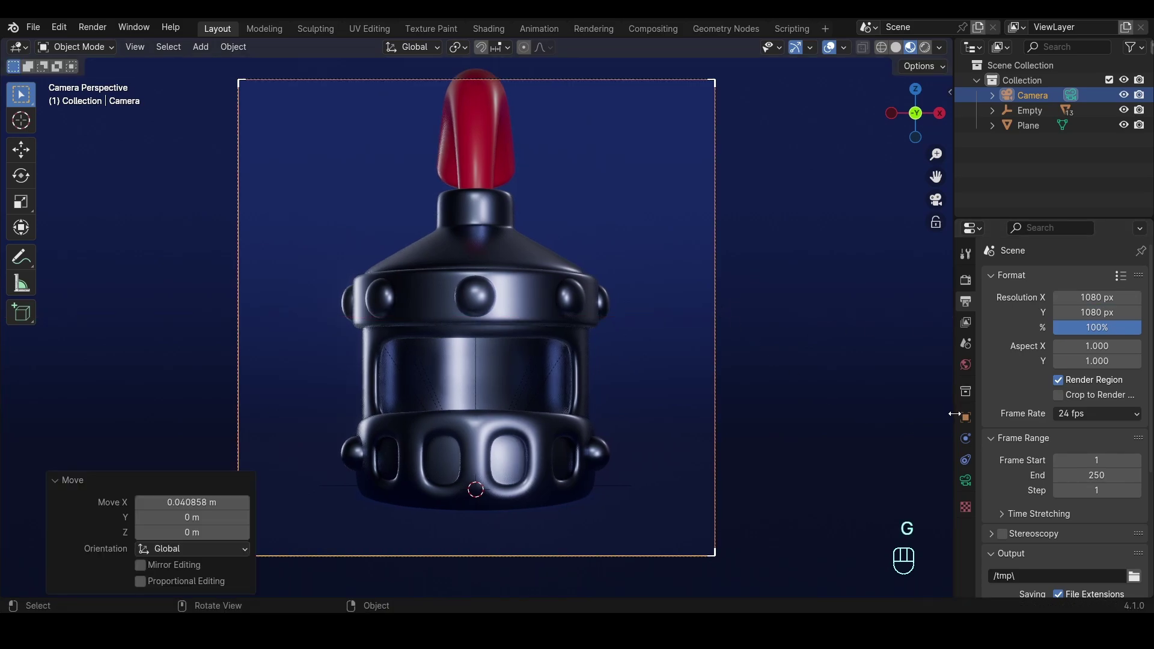
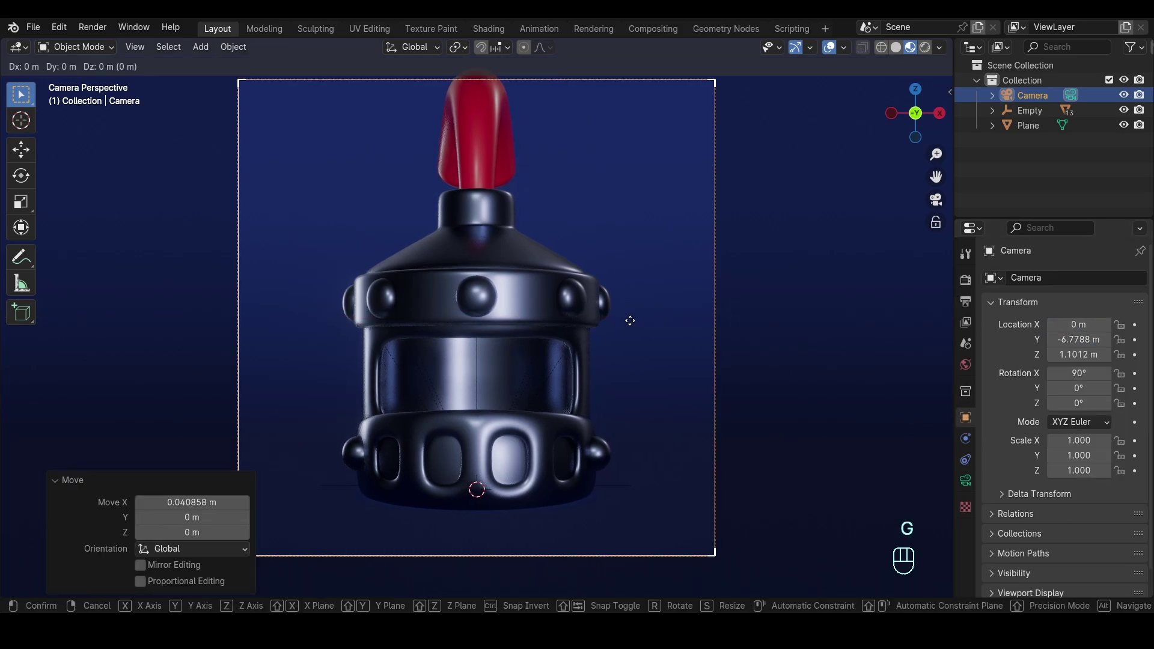
key("g")
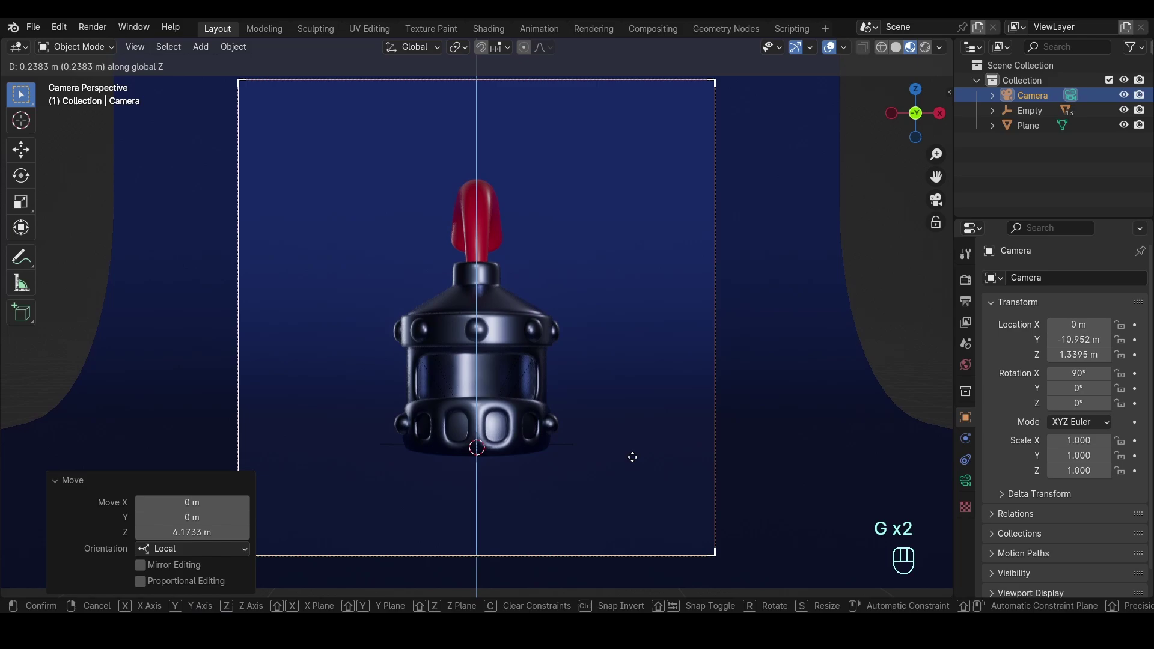
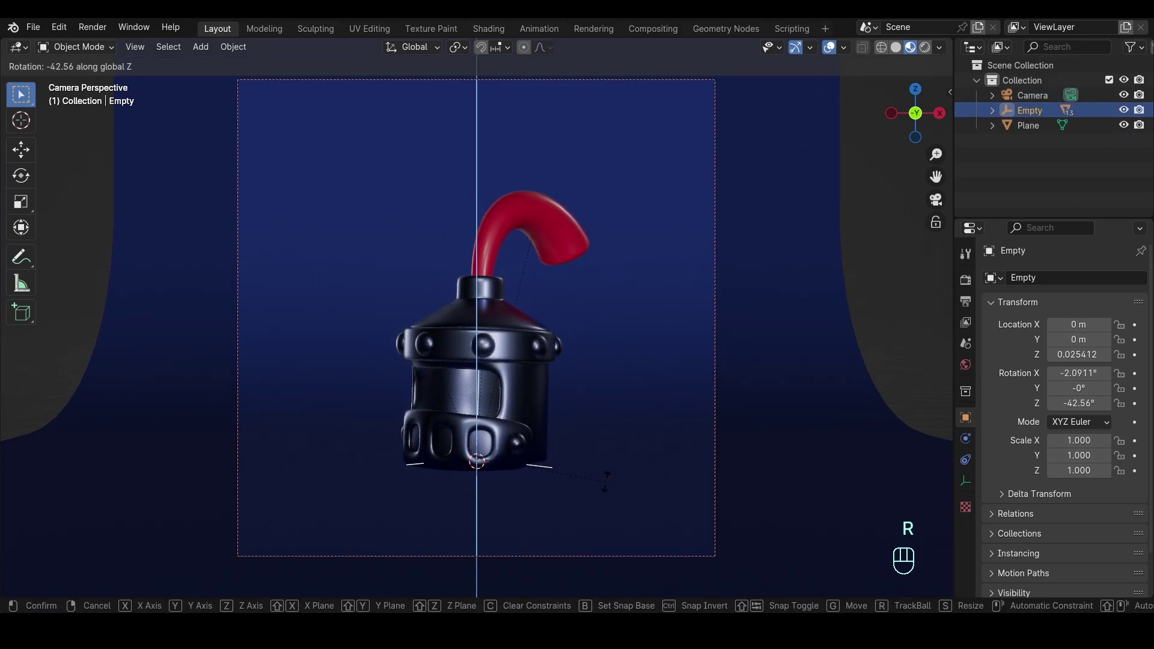
key("r")
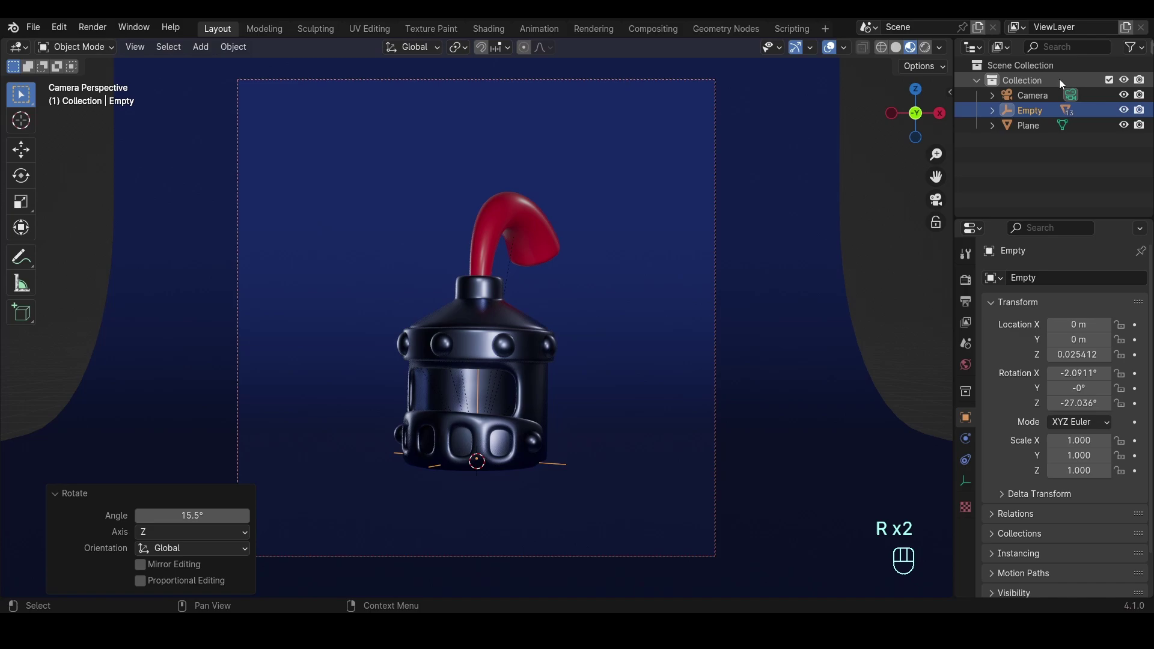
key("g")
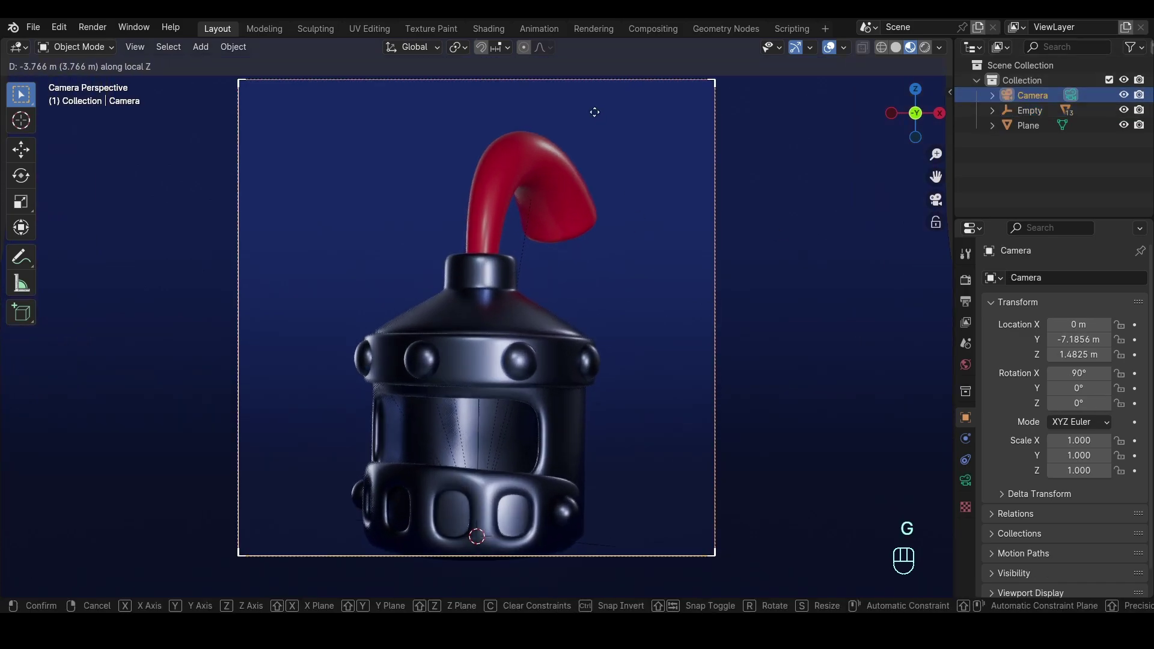
key("g")
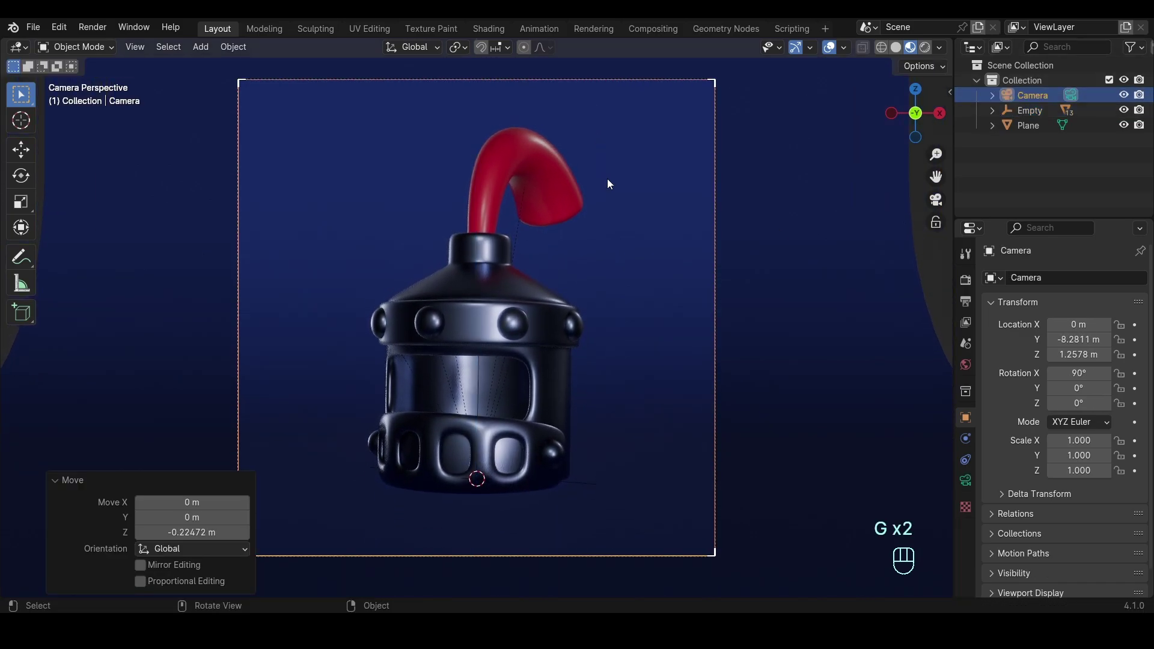
Step: Resave the file and orbit the view around the scene
key("ctrl+s")
left_click_drag(944, 49, 770, 238)
middle_click(751, 255)
key("ctrl+a")
left_click(593, 217)
key("shift+a")
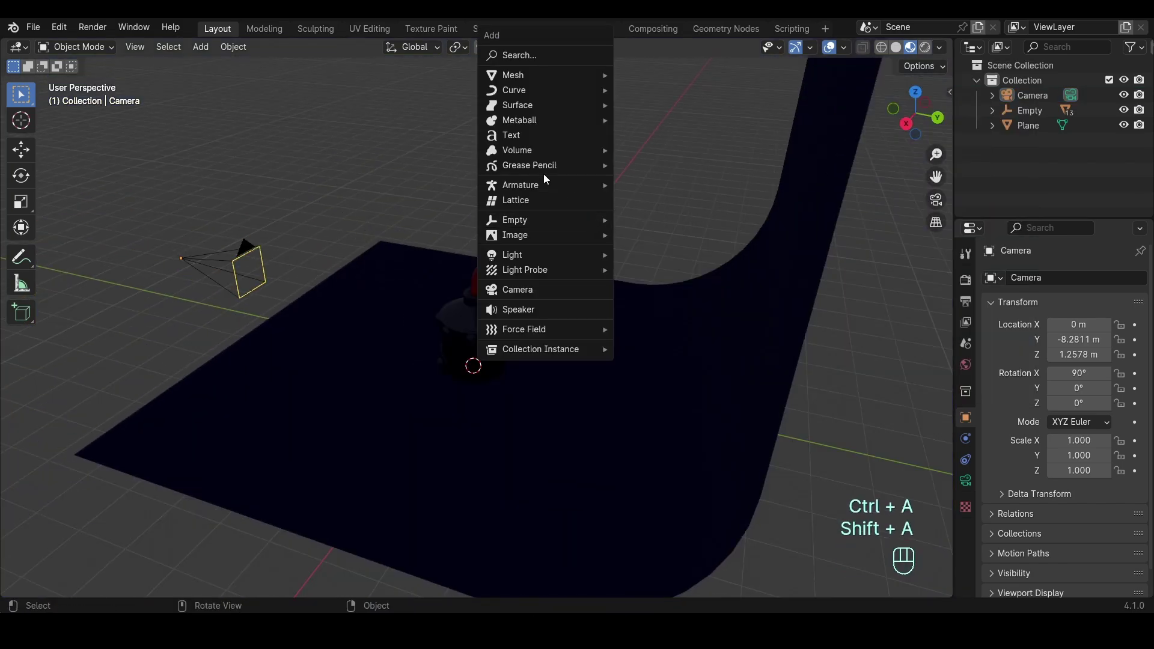
Step: Add a 500 W point light with 1 m radius behind the helmet
key("KP_3")
key("g")
key("KP_0")
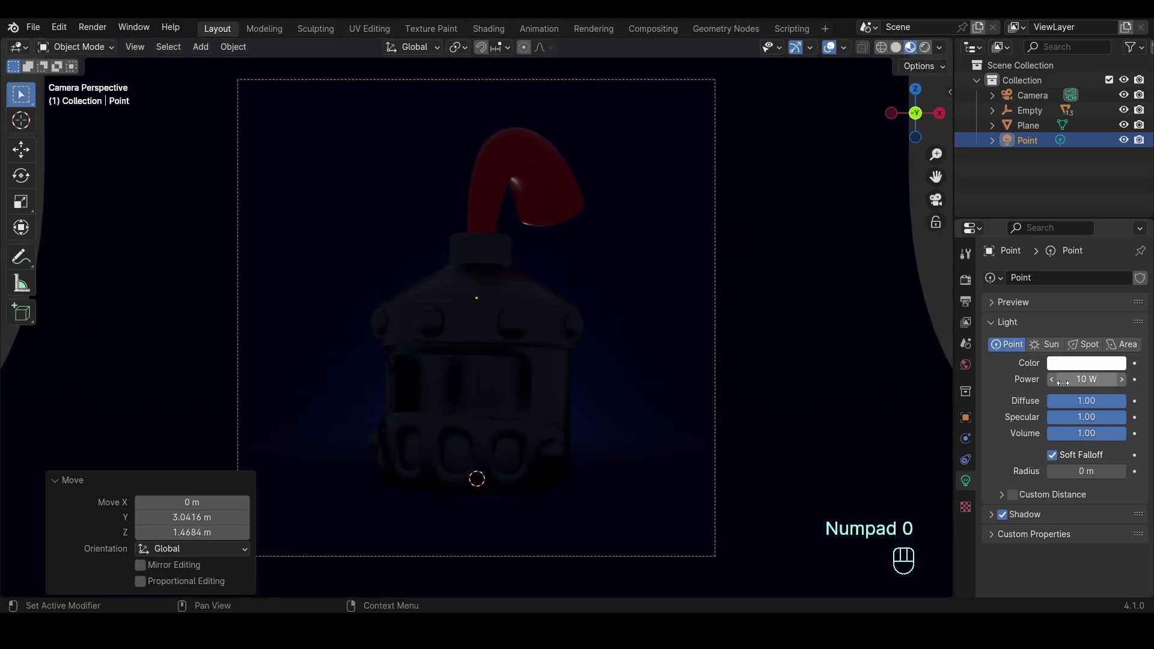
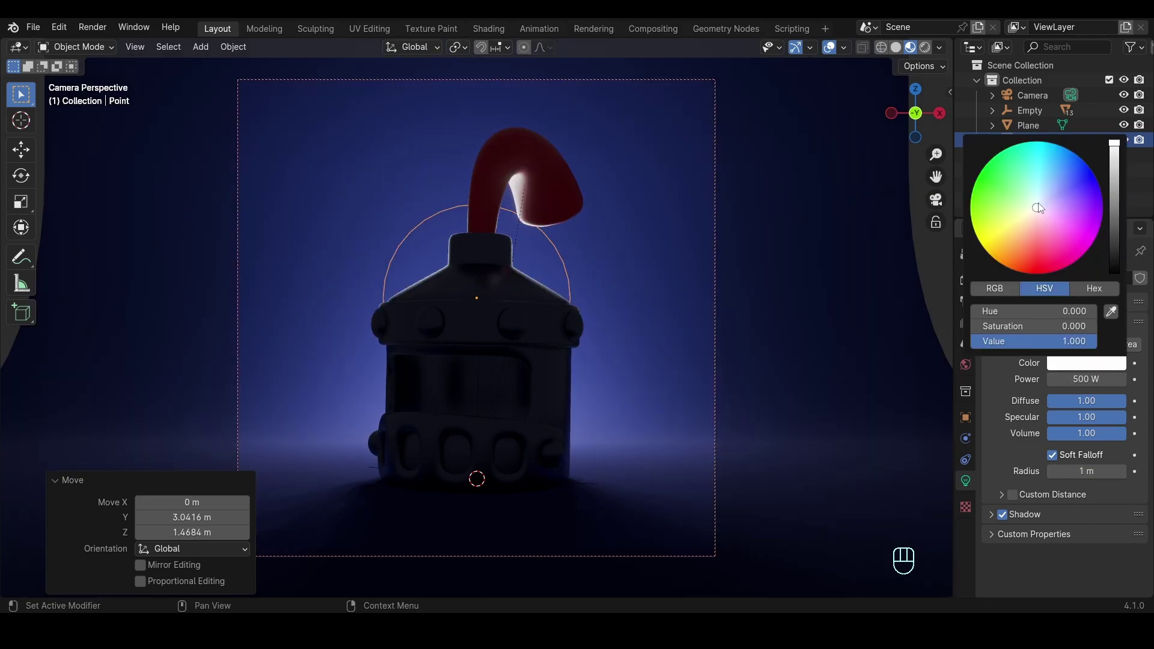
Step: Add an area light raised above the helmet and enlarge it to 3.07 m
key("shift+a")
key("g")
key("KP_7")
left_click_drag(499, 310, 550, 317)
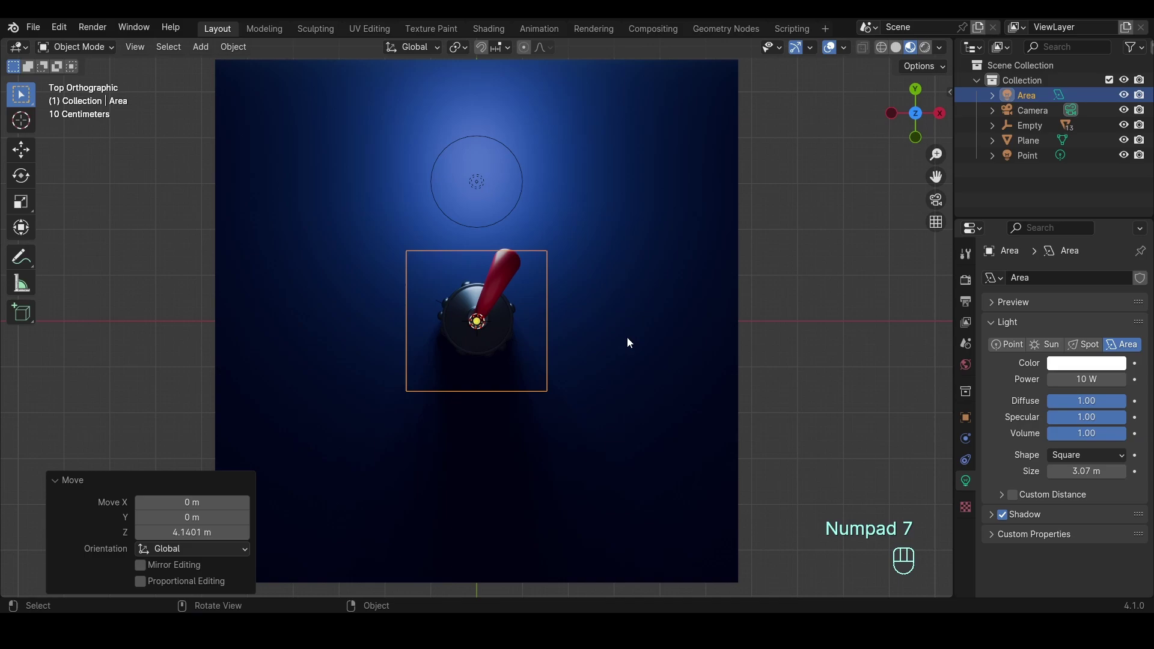
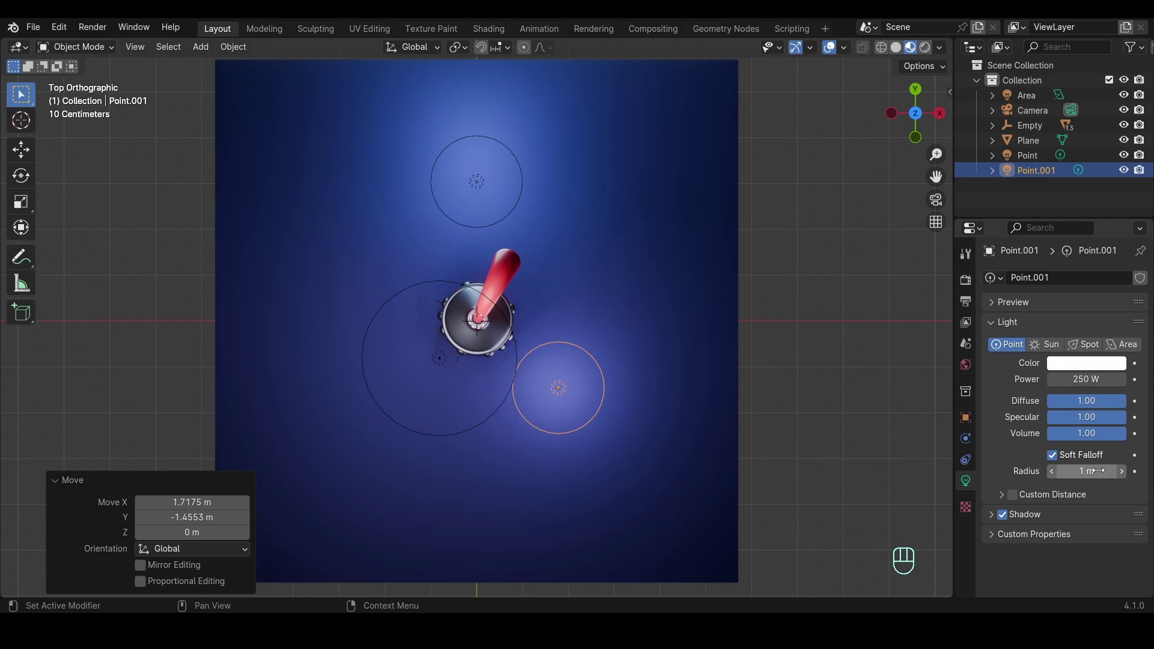
Step: Place a 250 W point light beside the helmet at the front right
key("KP_0")
key("g")
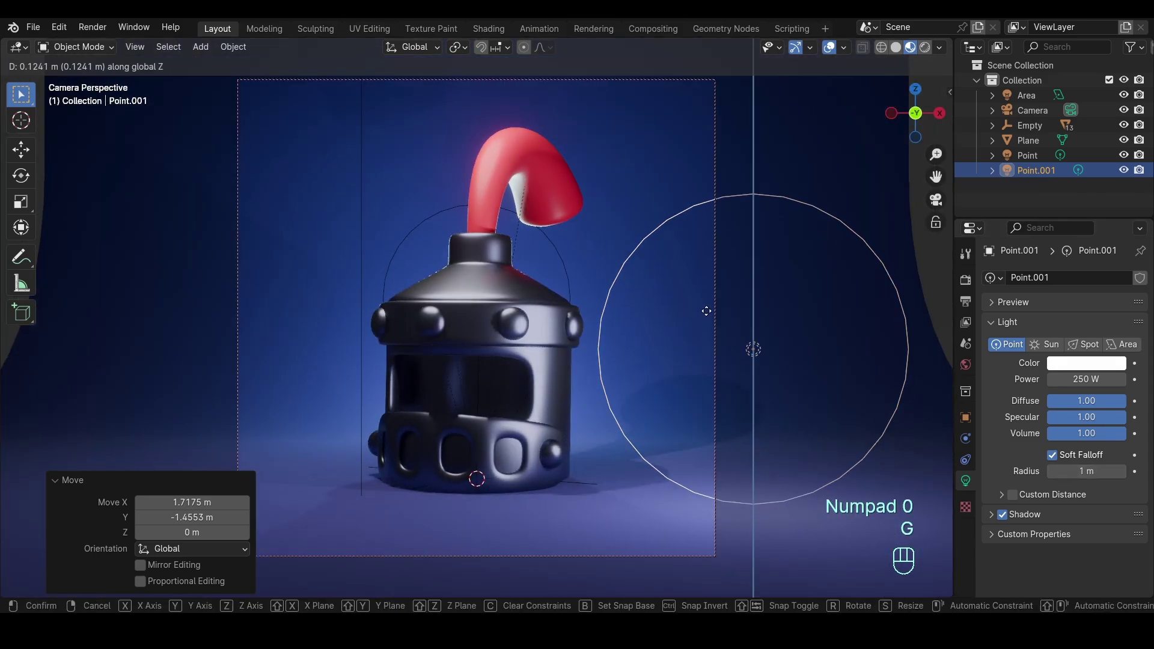
key("g")
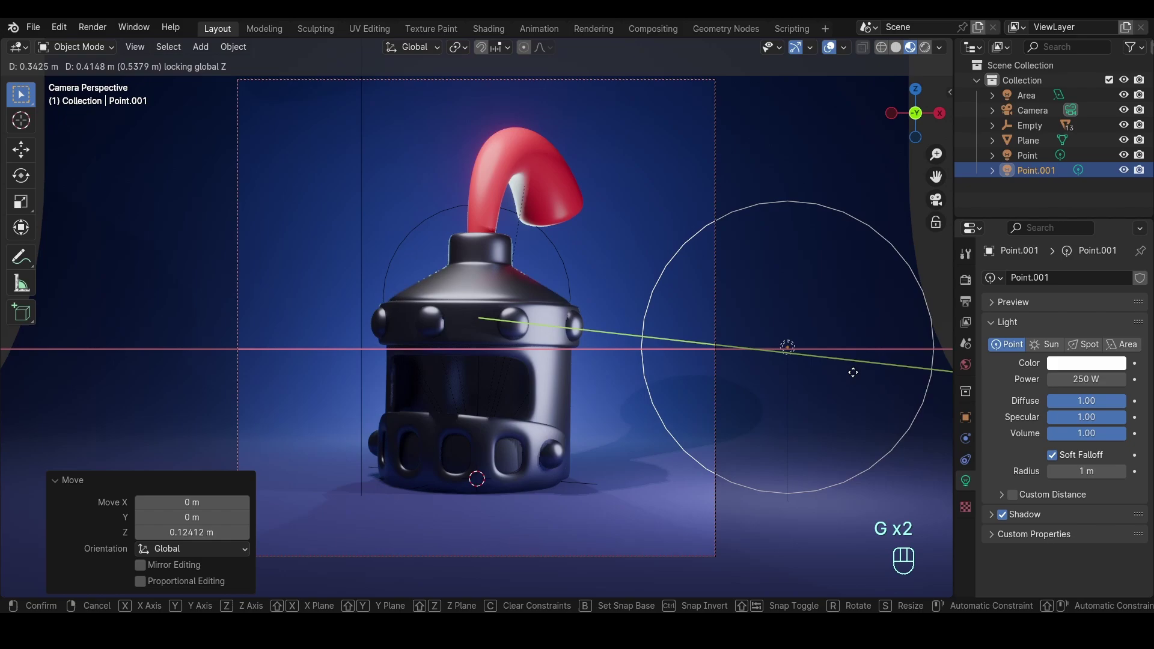
left_click(1088, 370)
Step: Duplicate the light to the helmet's left with a different tint, and set the world colour to lavender
key("KP_7")
key("shift+d")
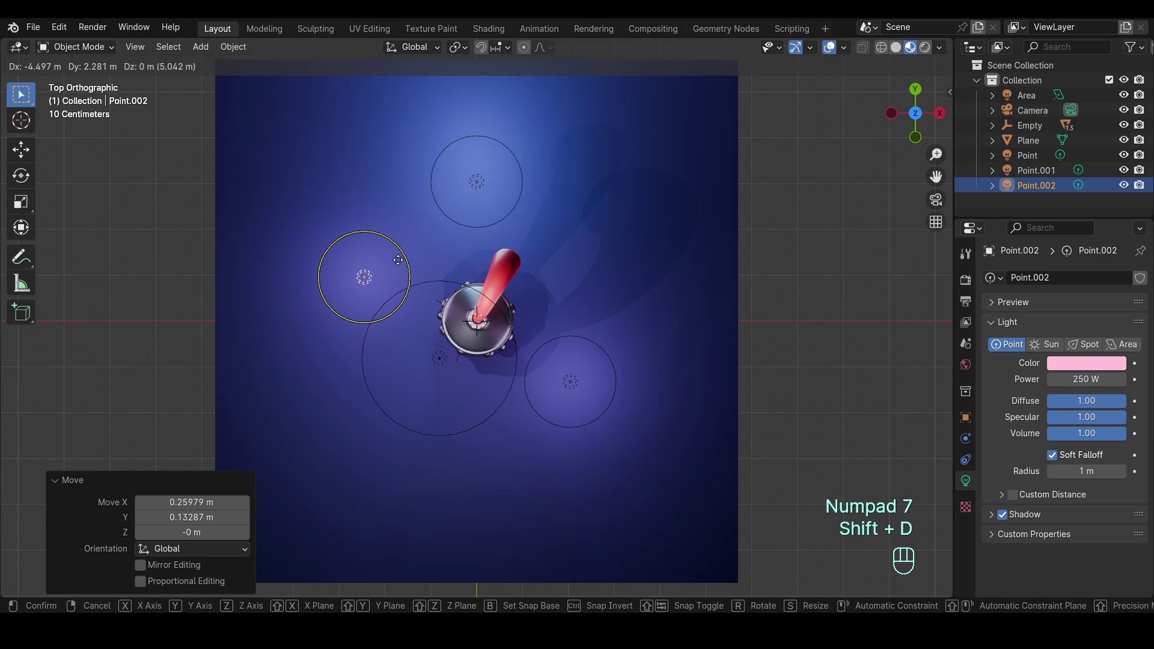
key("KP_0")
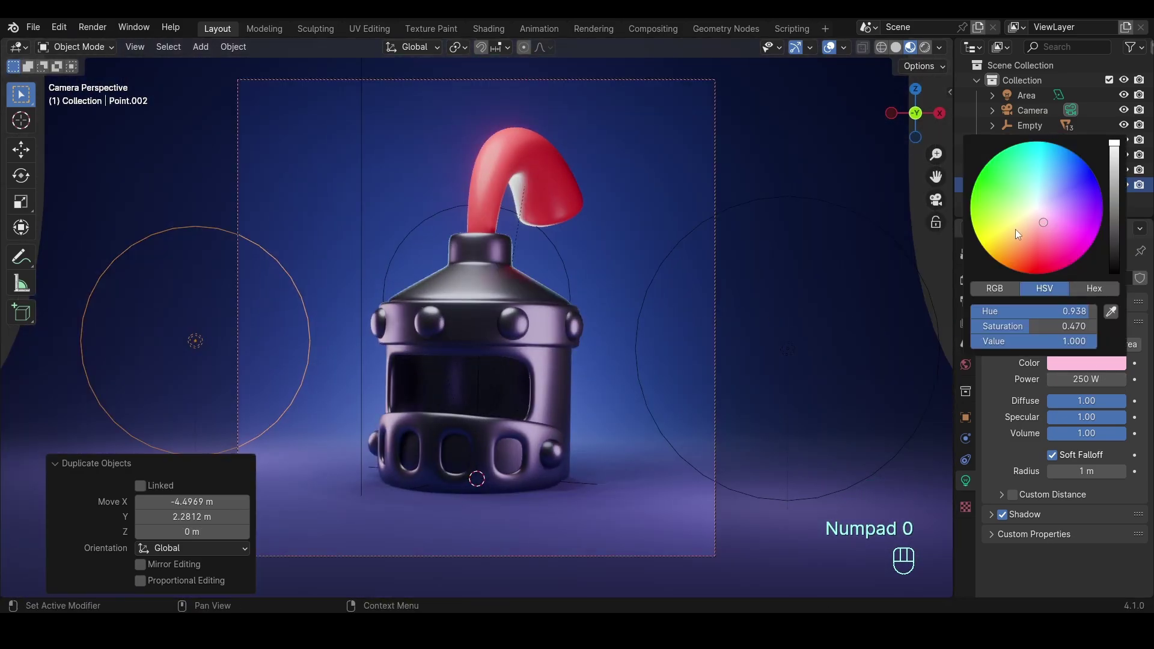
key("ctrl+s")
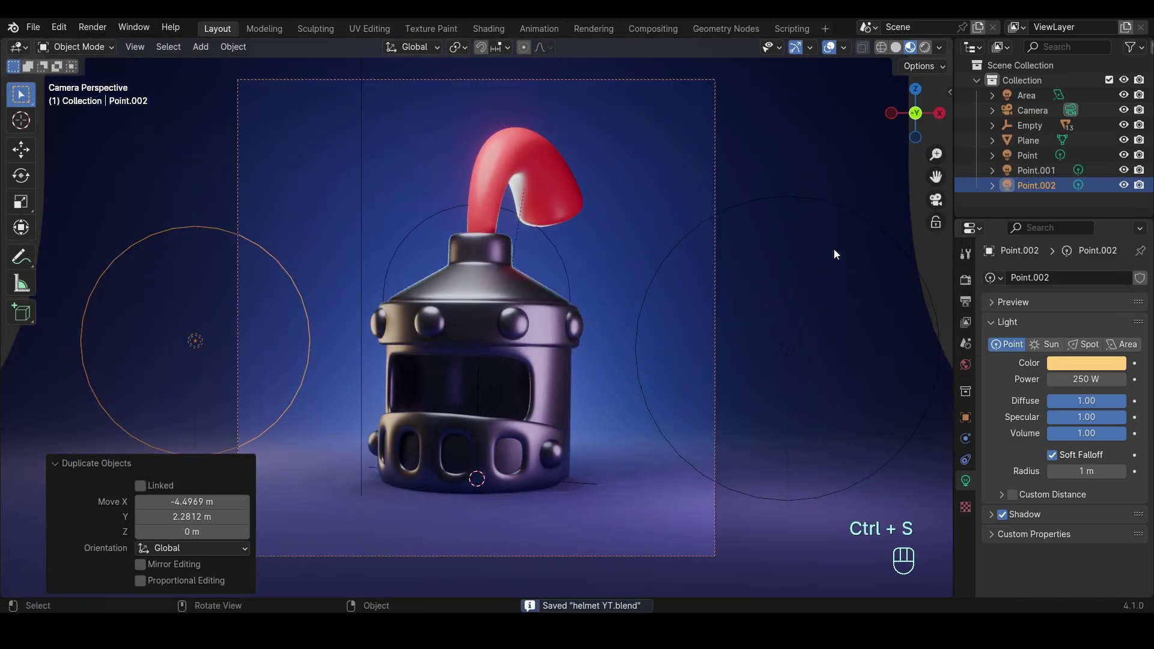
left_click(971, 364)
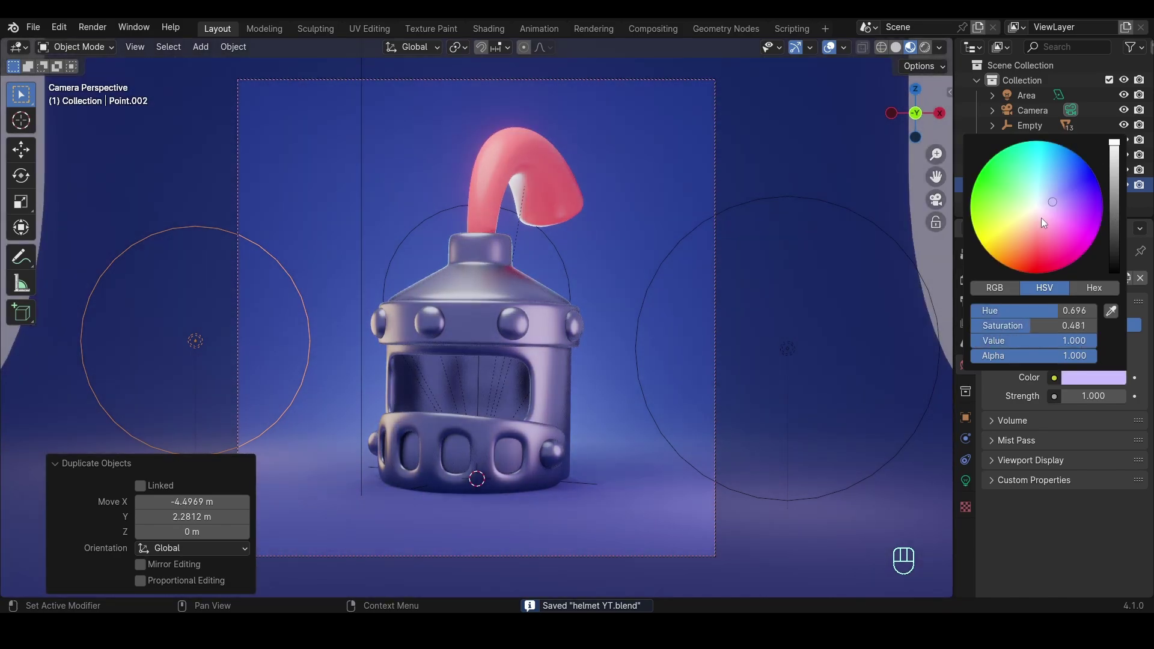
left_click(966, 264)
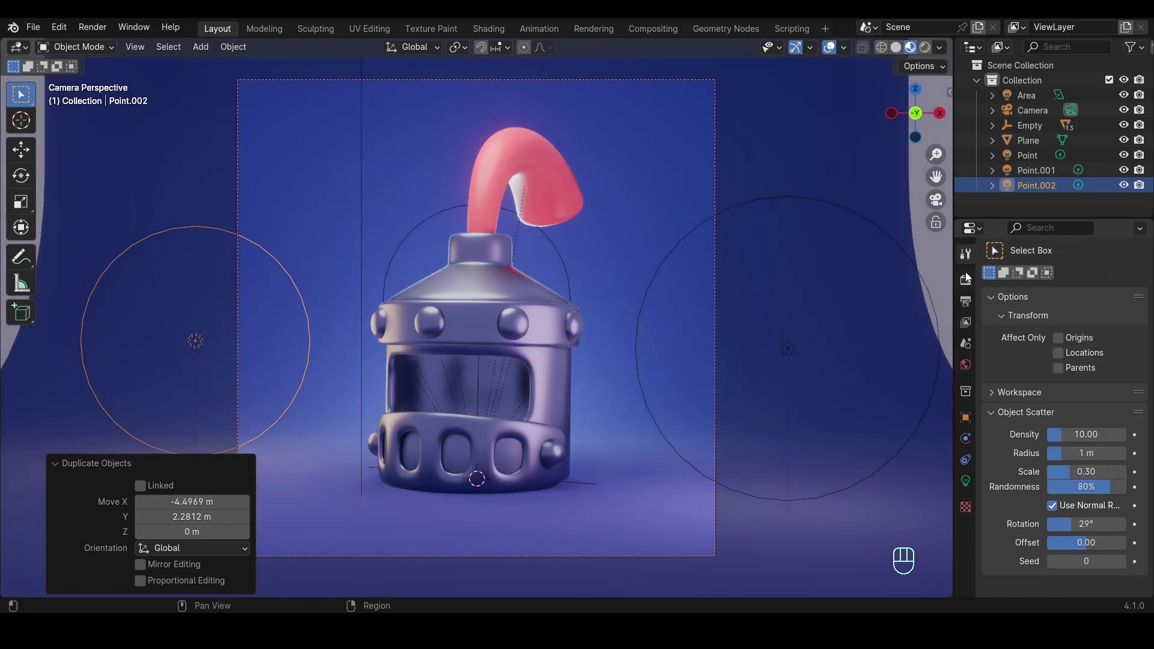
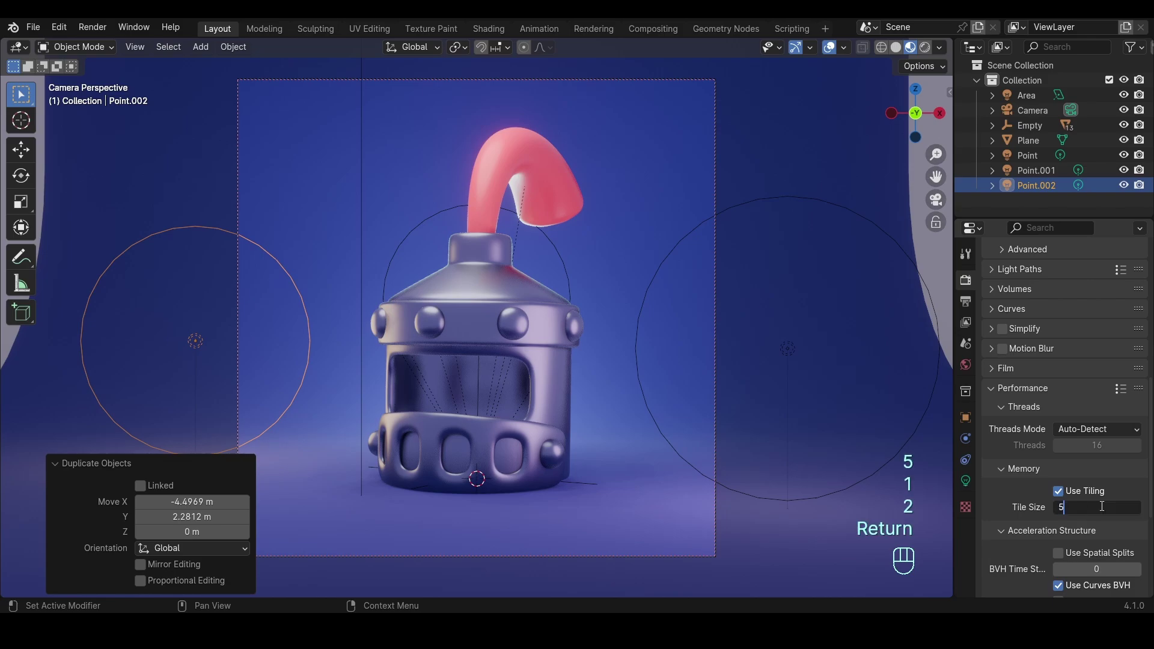
Step: Confirm the new tile size and set the Color Management look to Very High Contrast
left_click(1045, 394)
left_click_drag(1084, 482, 1083, 519)
left_click_drag(1084, 496, 987, 373)
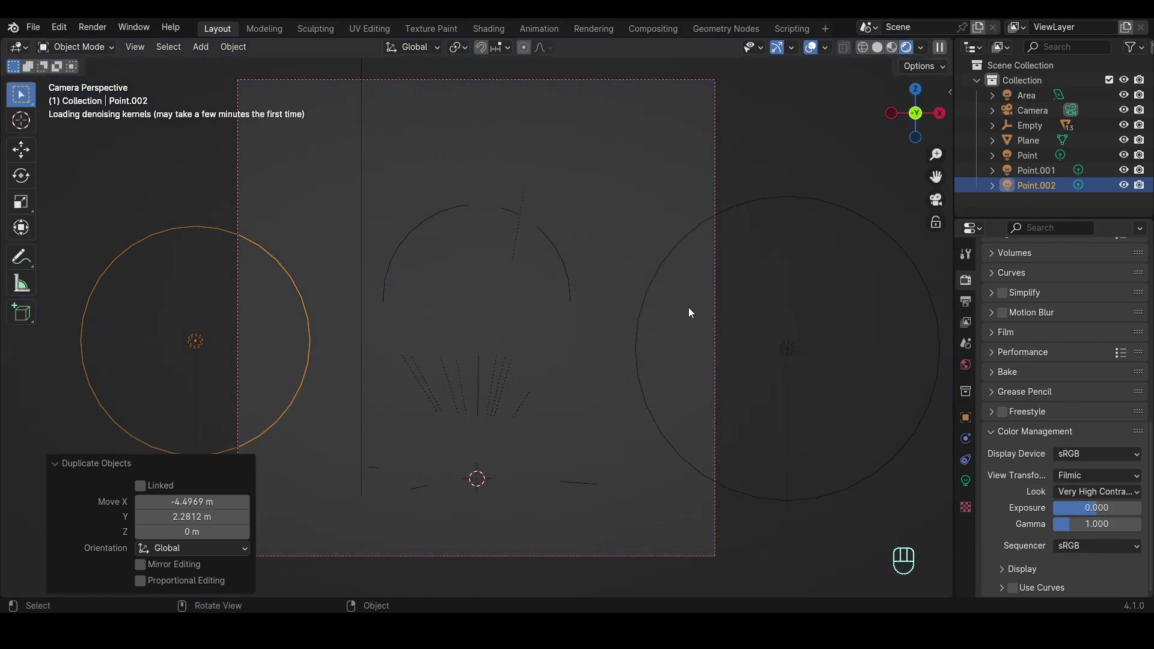
Step: Deepen the backdrop plane's blue Base Color and save the file
key("ctrl+s")
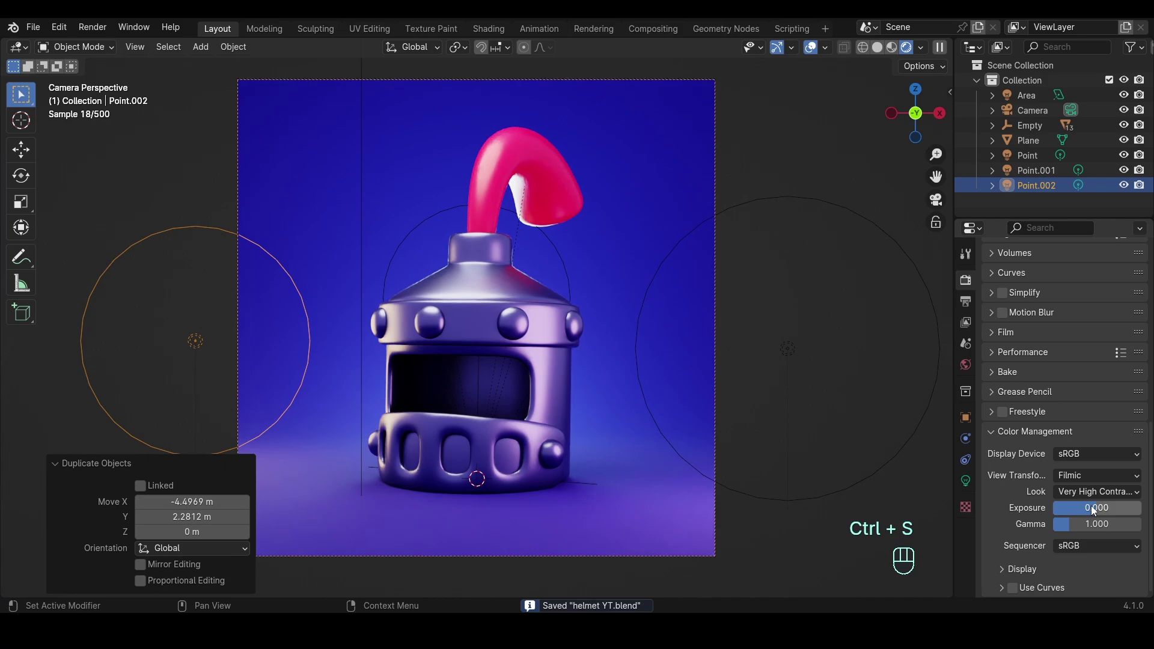
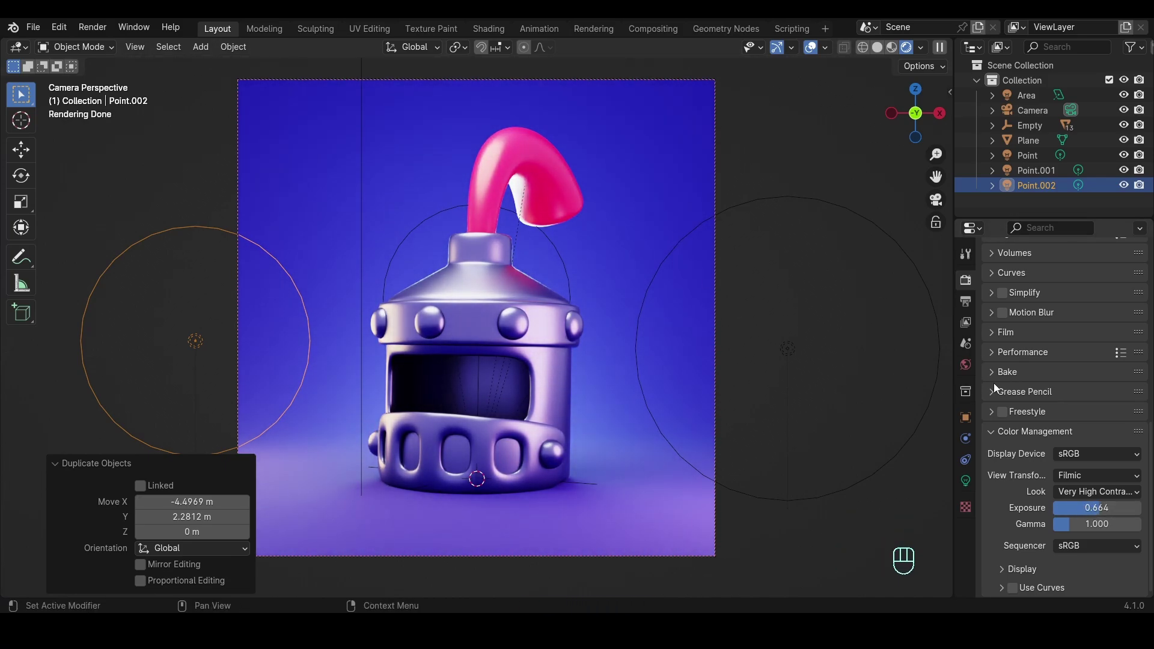
left_click(1099, 370)
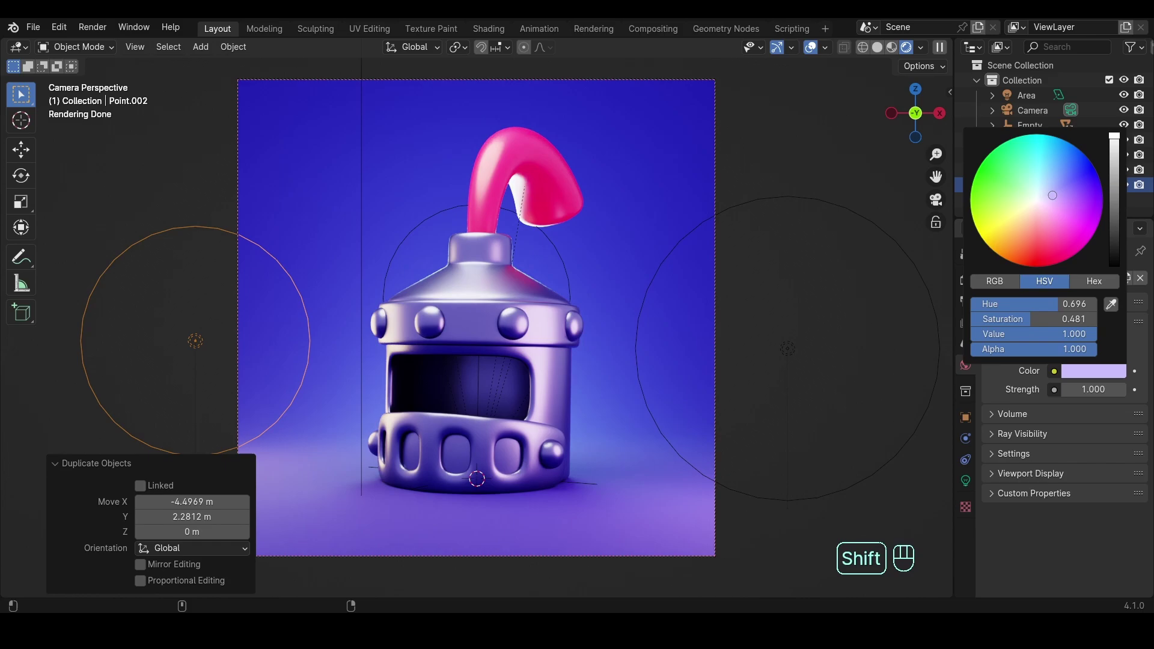
left_click(678, 181)
left_click_drag(1087, 438, 1086, 389)
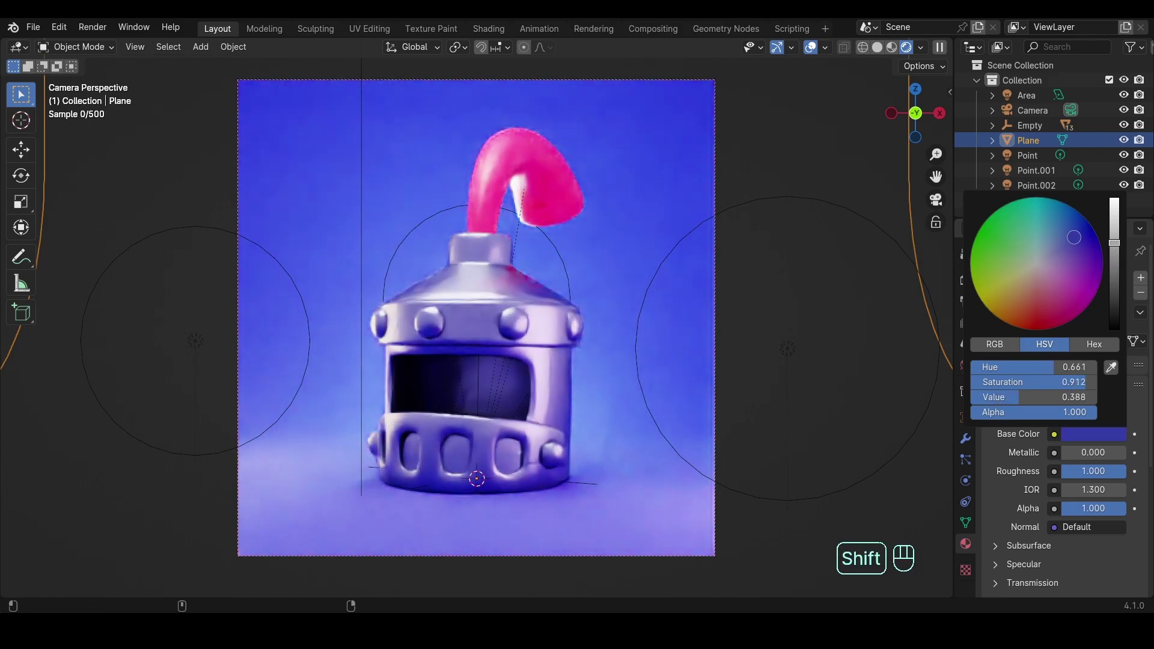
key("ctrl+s")
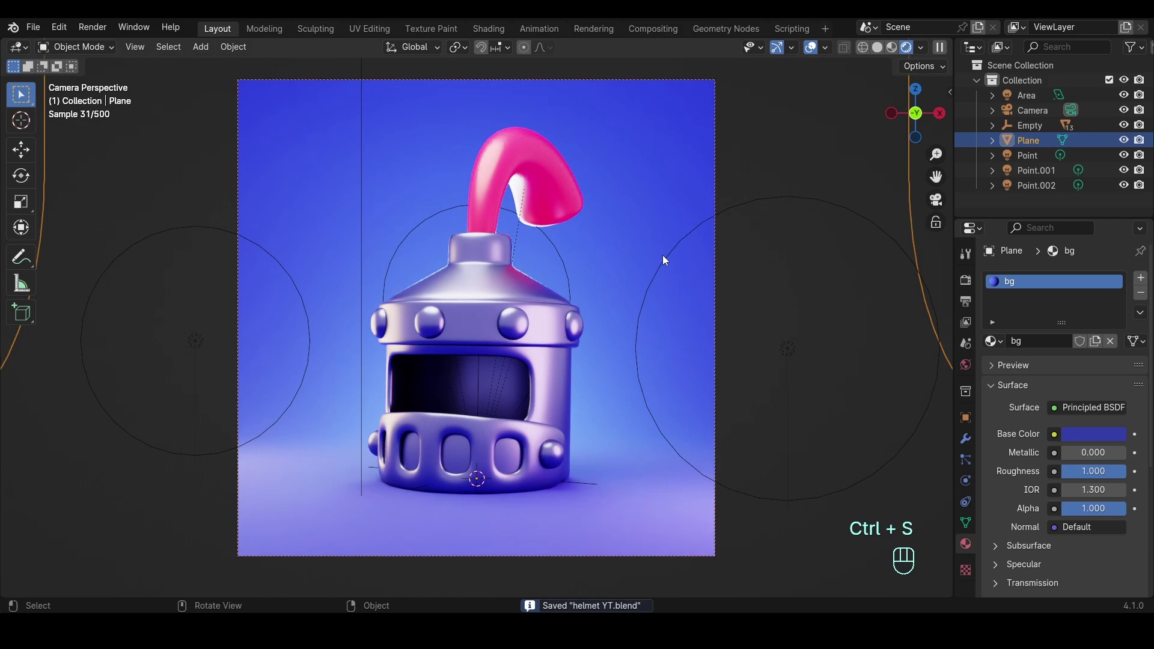